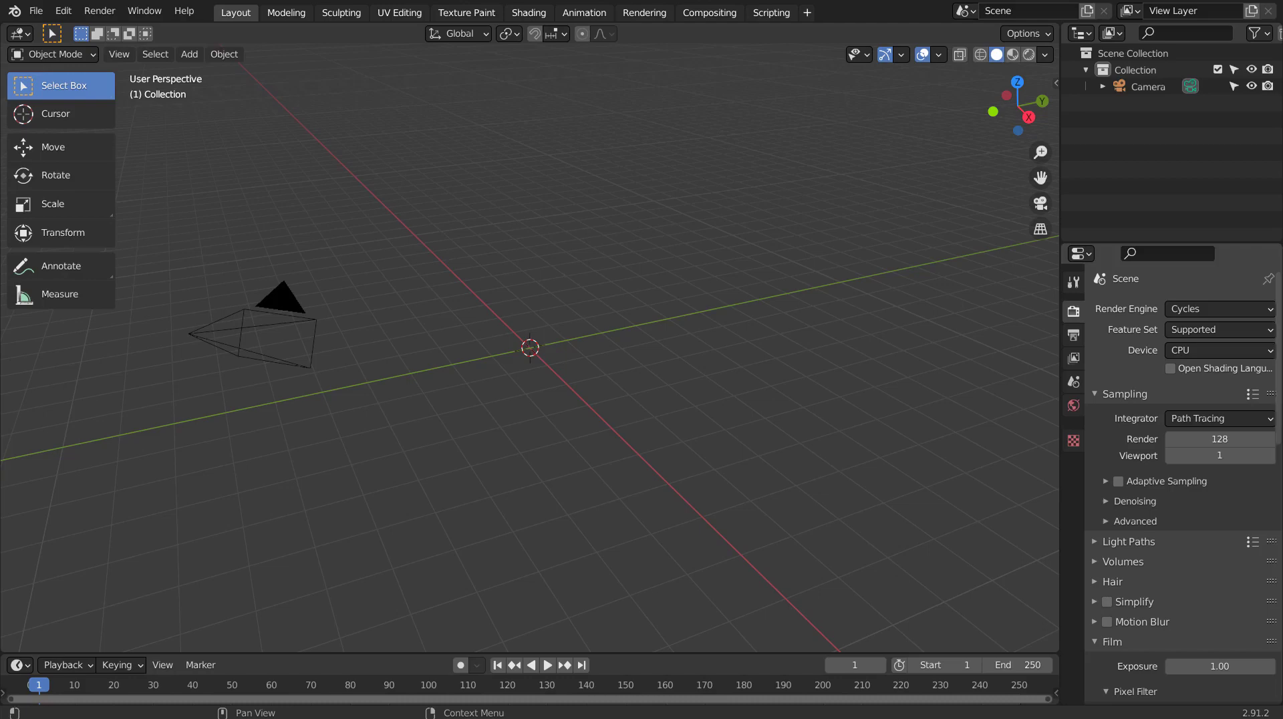
Add a heart-cut gem to the scene from the JewelCraft sidebar panel.
{"action": "left_click", "coordinate": [970, 309]}
{"action": "key", "text": "n"}
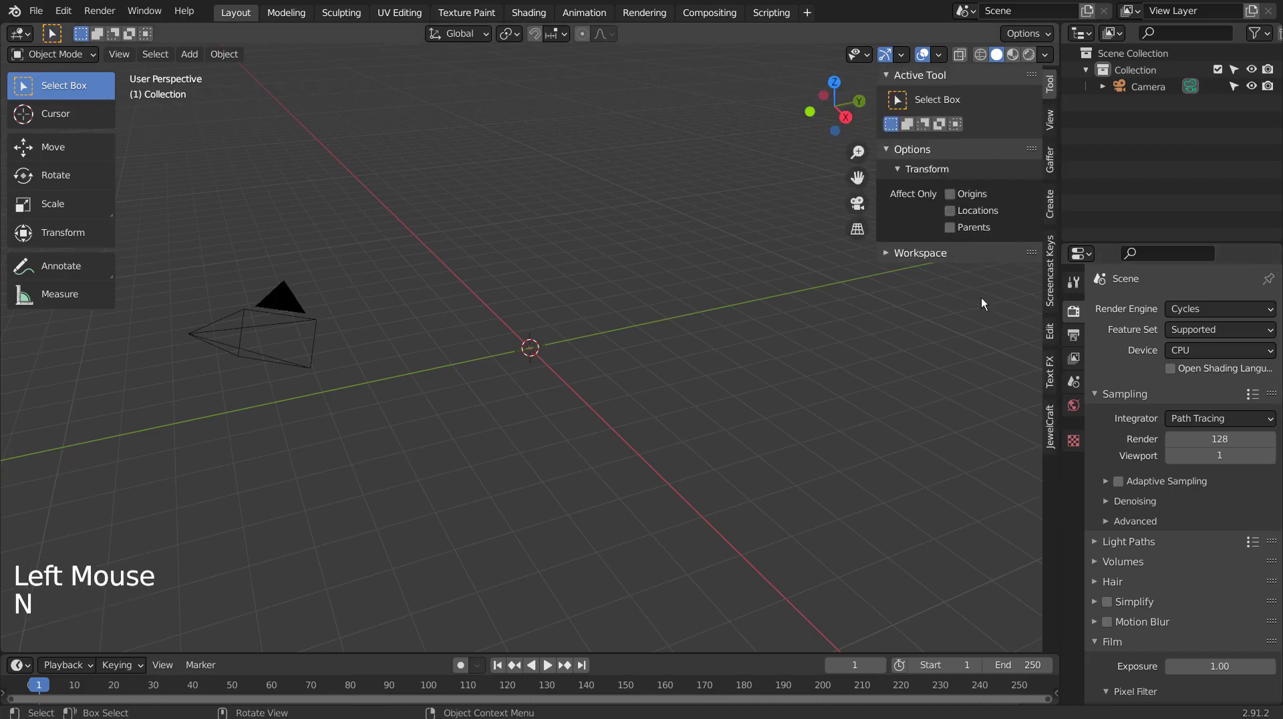
{"action": "left_click", "coordinate": [1052, 412]}
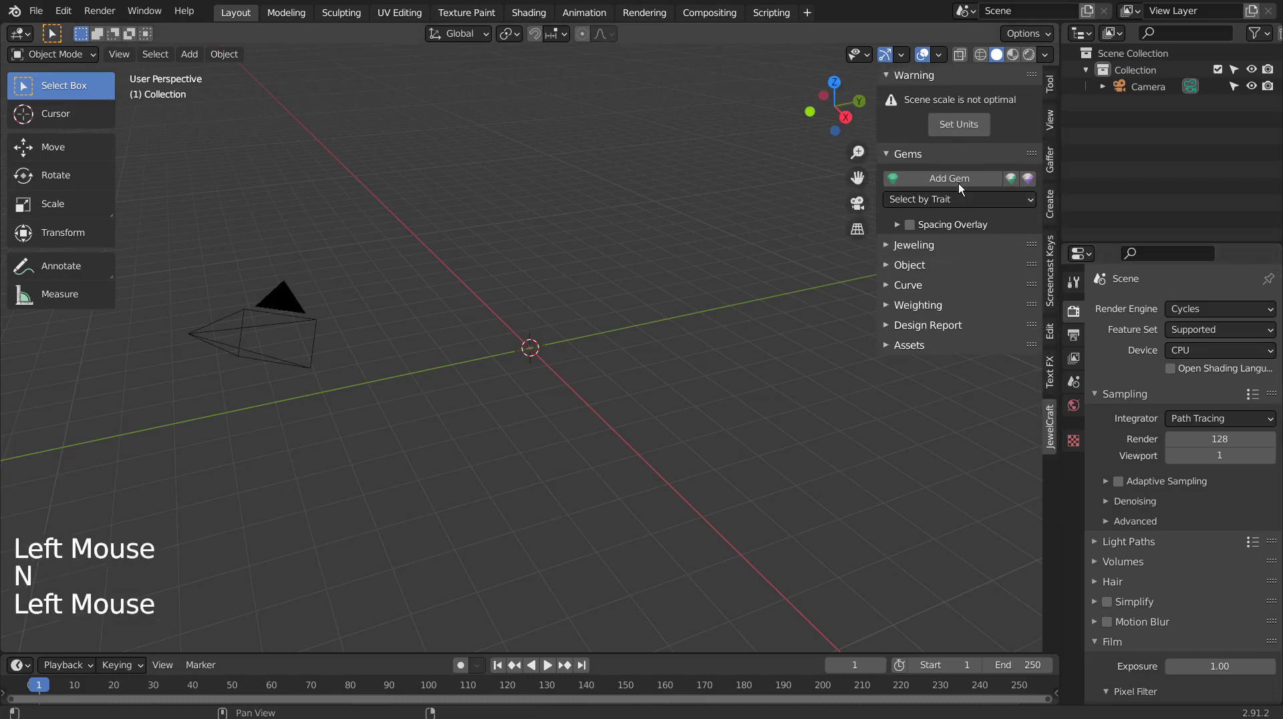
{"action": "left_click", "coordinate": [979, 181]}
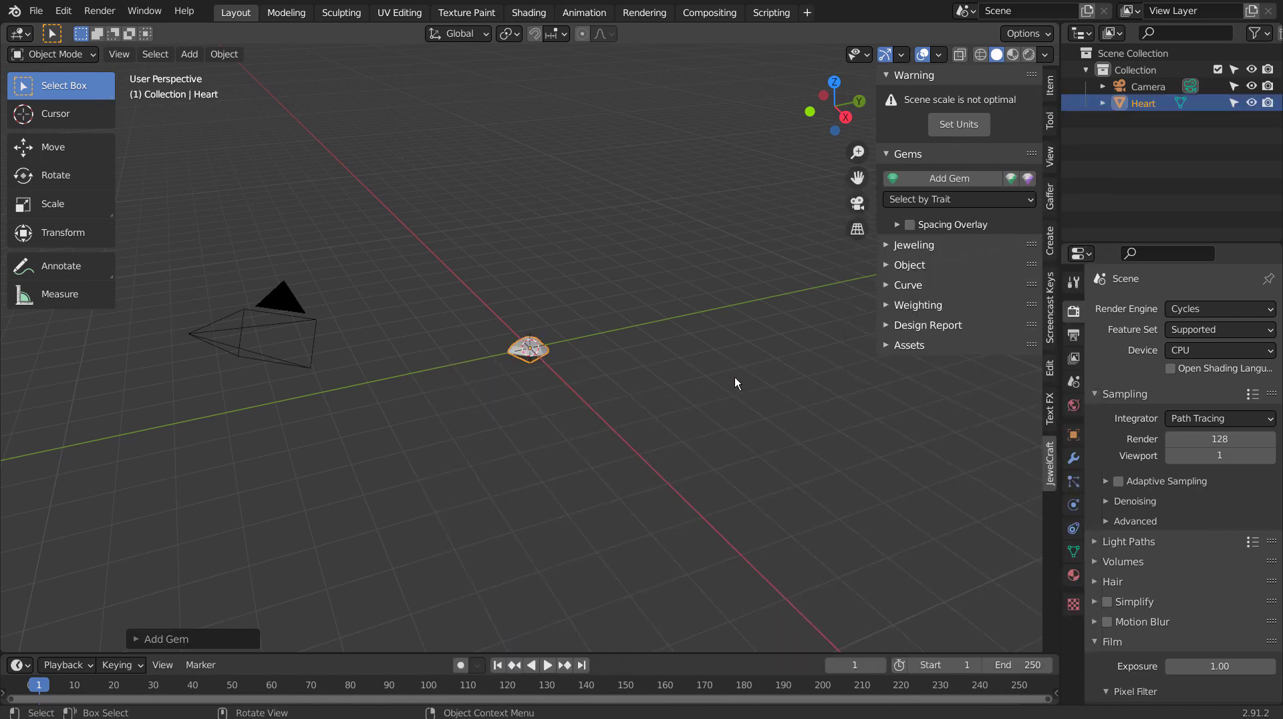
In Edit Mode with proportional editing, pull the gem's bottom culet up to flatten it.
{"action": "scroll", "scroll_direction": "up", "scroll_amount": 3}
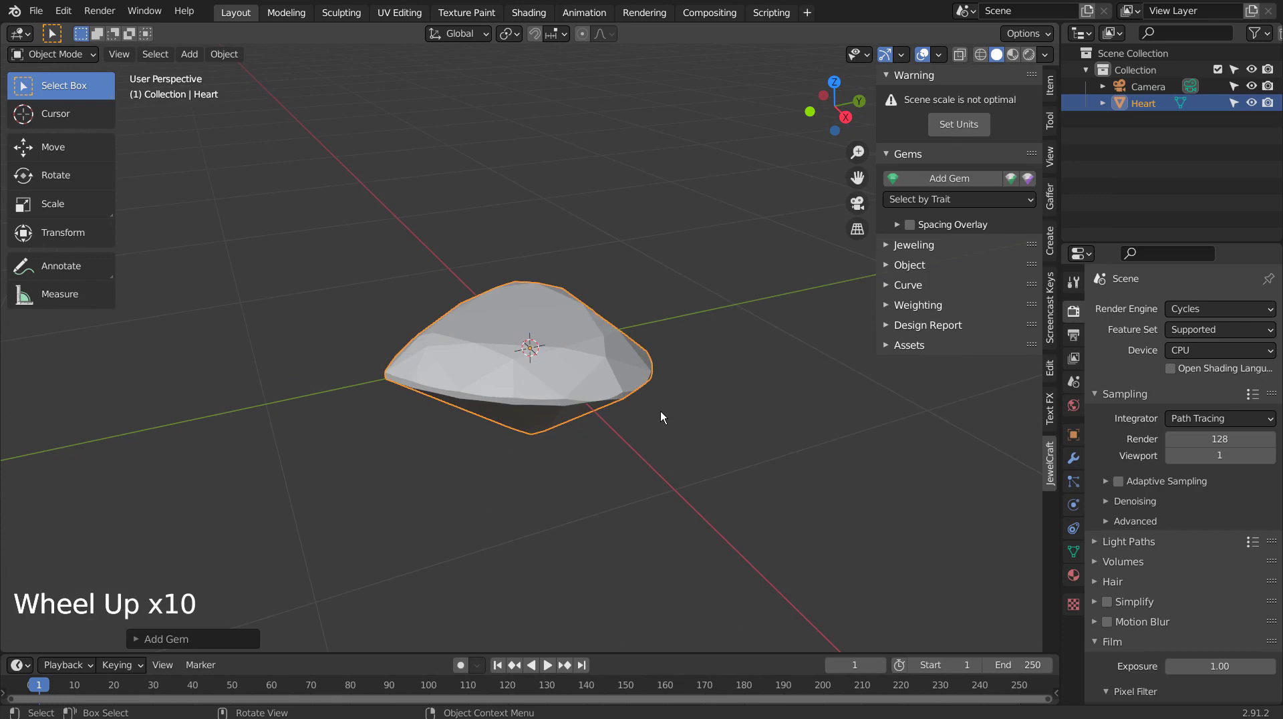
{"action": "key", "text": "KP_3"}
{"action": "key", "text": "Tab"}
{"action": "key", "text": "1"}
{"action": "left_click", "coordinate": [528, 451]}
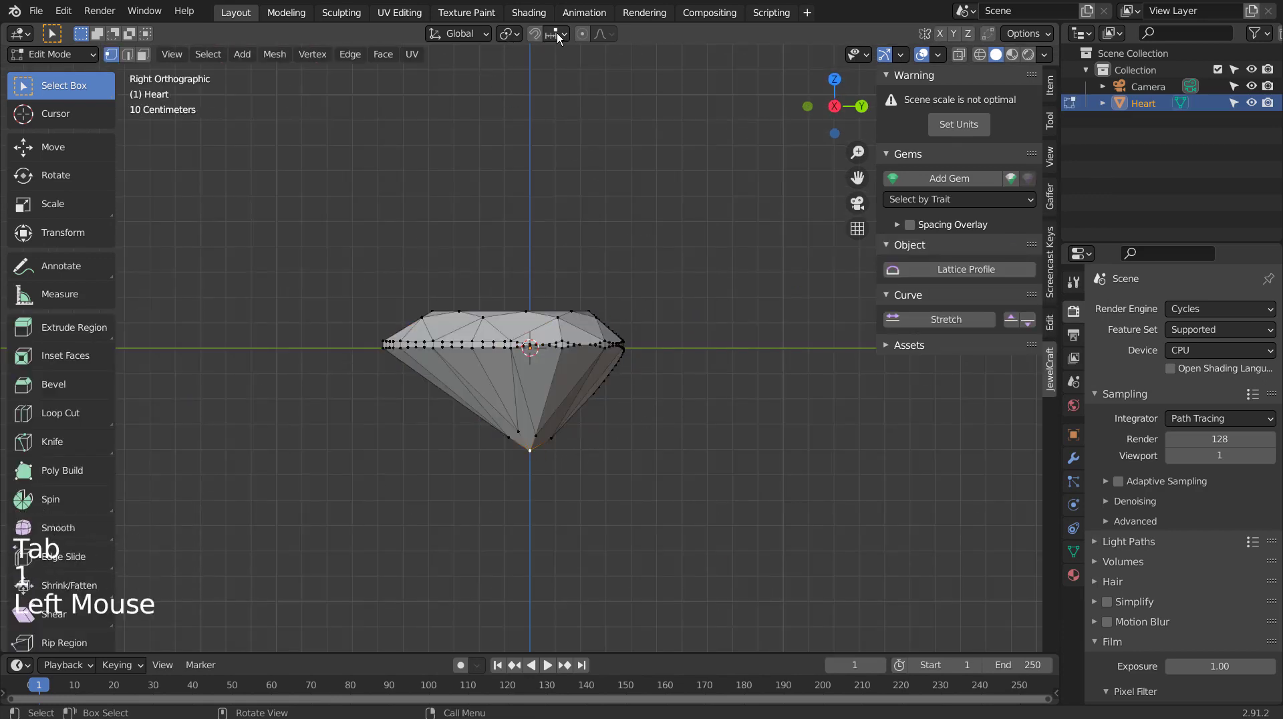
{"action": "left_click", "coordinate": [592, 46]}
{"action": "key", "text": "g"}
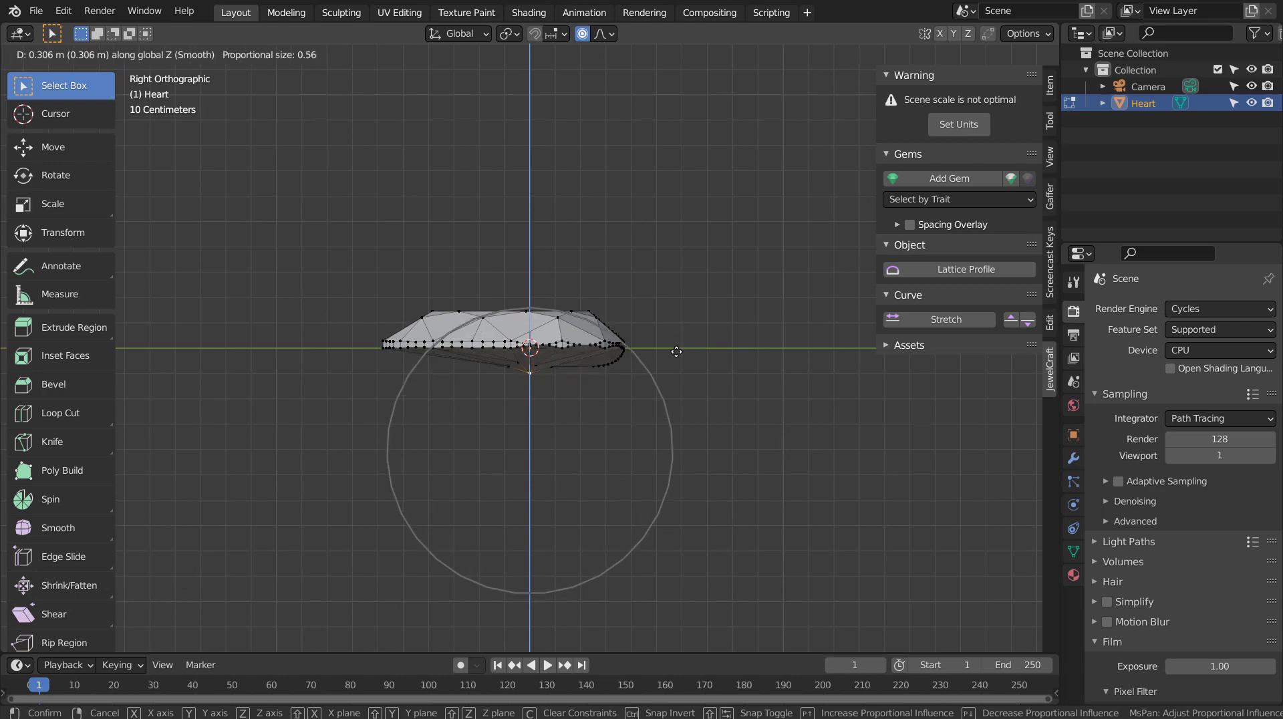
Inspect the flattened gem, leave Edit Mode and return to the front view with nothing selected.
{"action": "middle_click", "coordinate": [743, 415]}
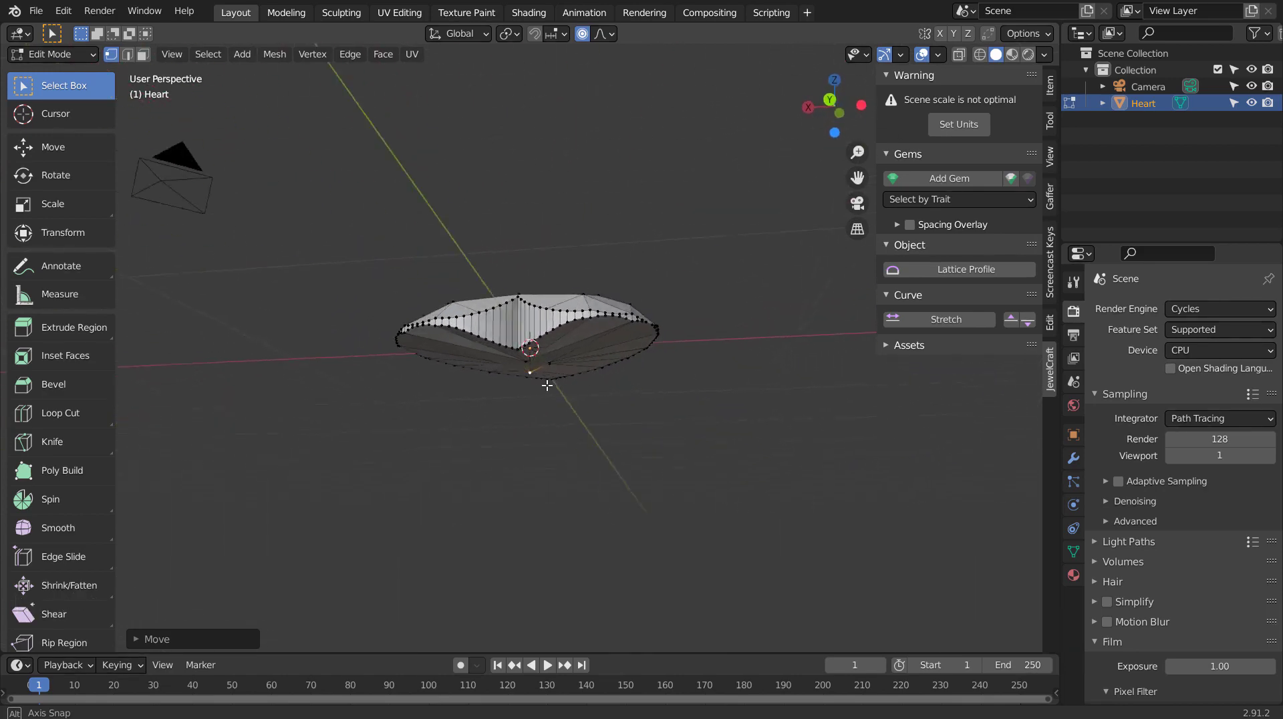
{"action": "middle_click", "coordinate": [841, 484]}
{"action": "middle_click", "coordinate": [734, 421]}
{"action": "middle_click", "coordinate": [765, 469]}
{"action": "key", "text": "Tab"}
{"action": "middle_click", "coordinate": [753, 463]}
{"action": "middle_click", "coordinate": [750, 462]}
{"action": "middle_click", "coordinate": [673, 404]}
{"action": "middle_click", "coordinate": [672, 405]}
{"action": "key", "text": "r"}
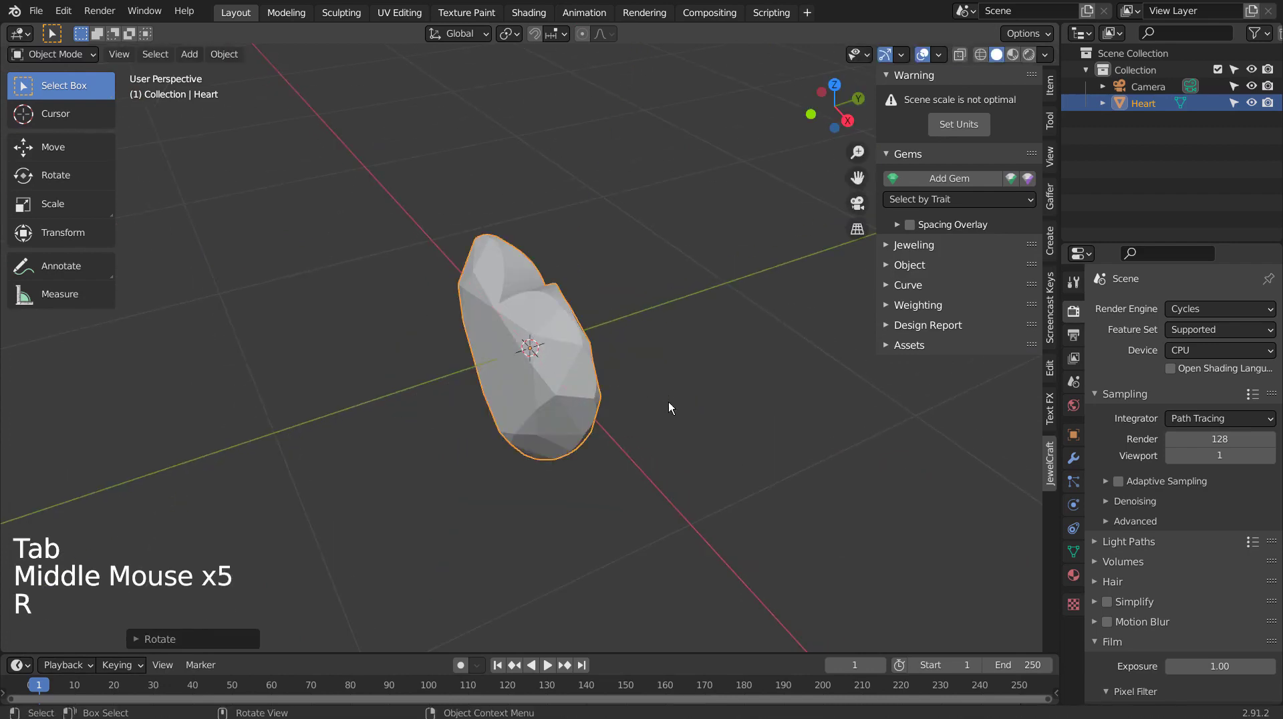
{"action": "key", "text": "KP_1"}
{"action": "left_click", "coordinate": [673, 405]}
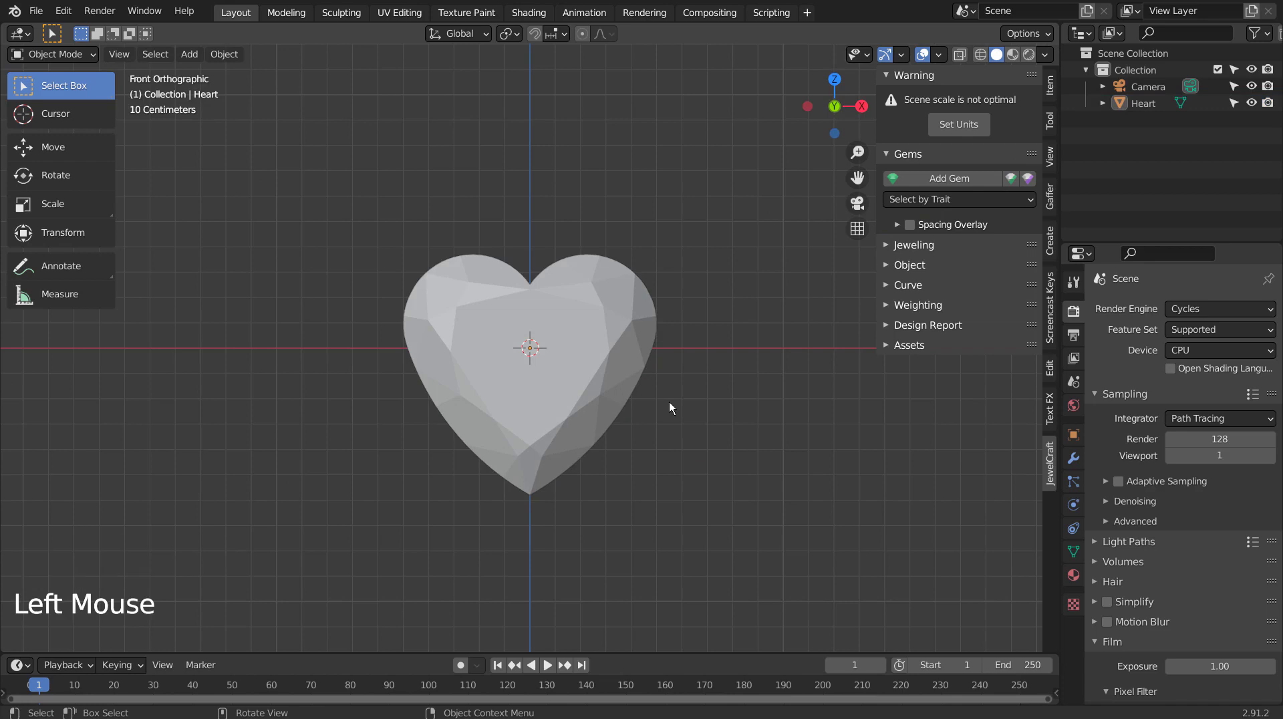
Add a new single-point curve object named Point and leave its Edit Mode.
{"action": "key", "text": "shift+a"}
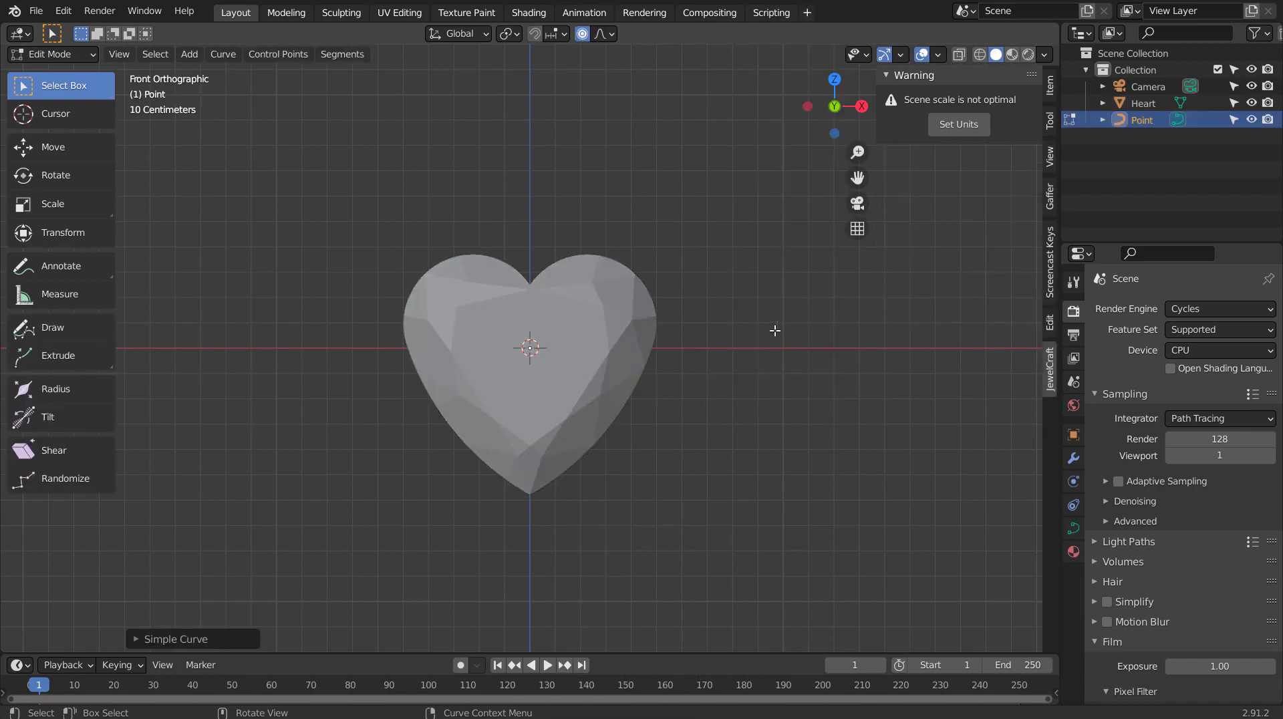
{"action": "left_click", "coordinate": [249, 640]}
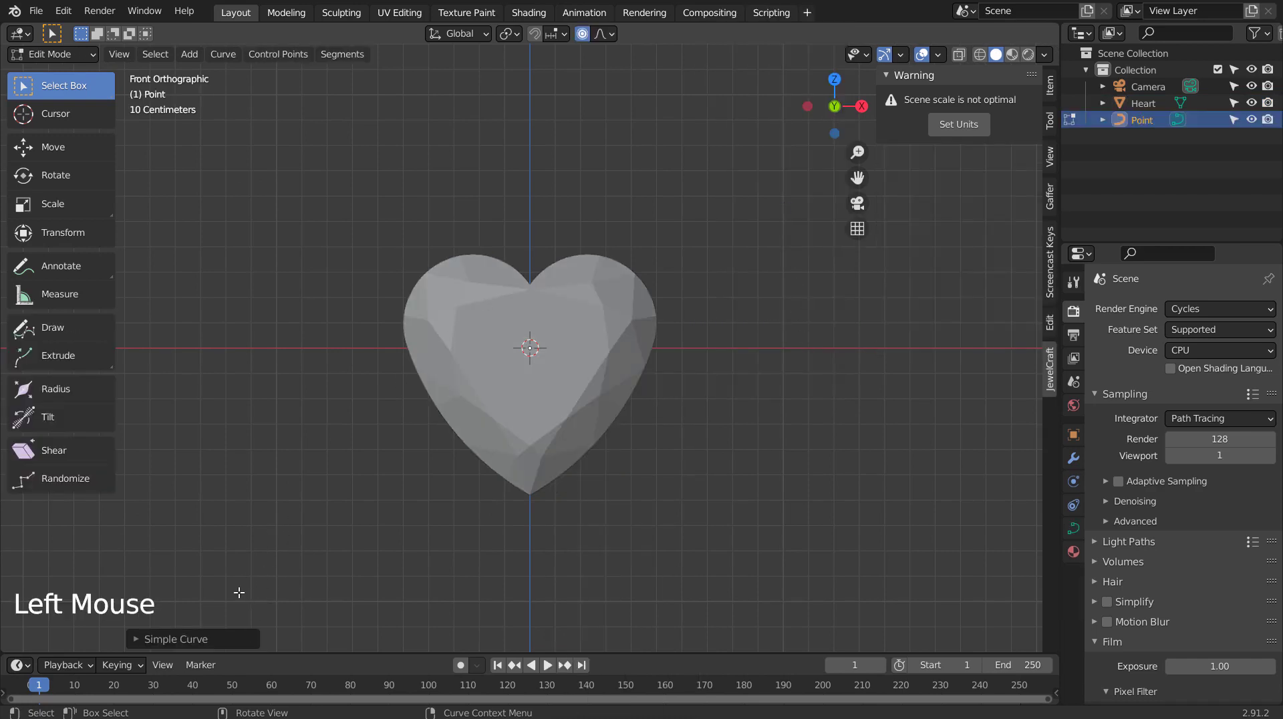
{"action": "left_click", "coordinate": [199, 644]}
{"action": "left_click", "coordinate": [327, 394]}
{"action": "key", "text": "Tab"}
Move the curve straight up to the heart's top notch and show the scene as wireframe.
{"action": "scroll", "scroll_direction": "up", "scroll_amount": 3}
{"action": "key", "text": "g"}
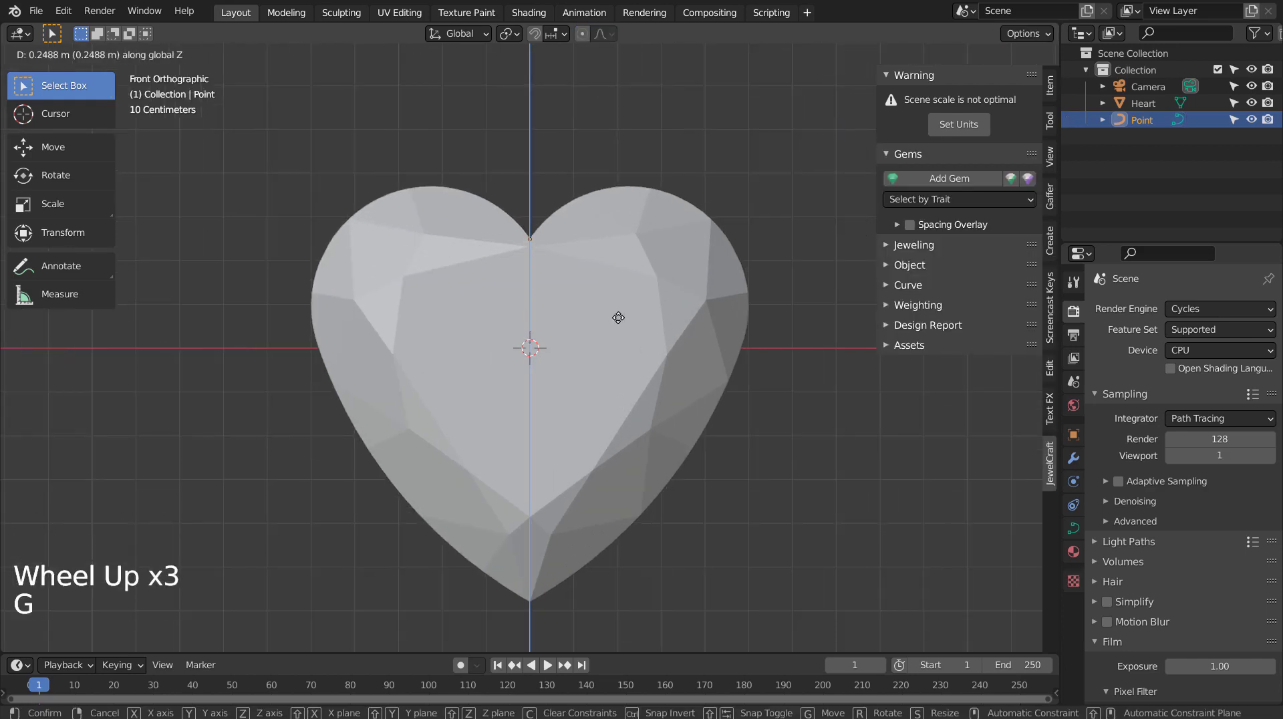
{"action": "middle_click", "coordinate": [637, 332]}
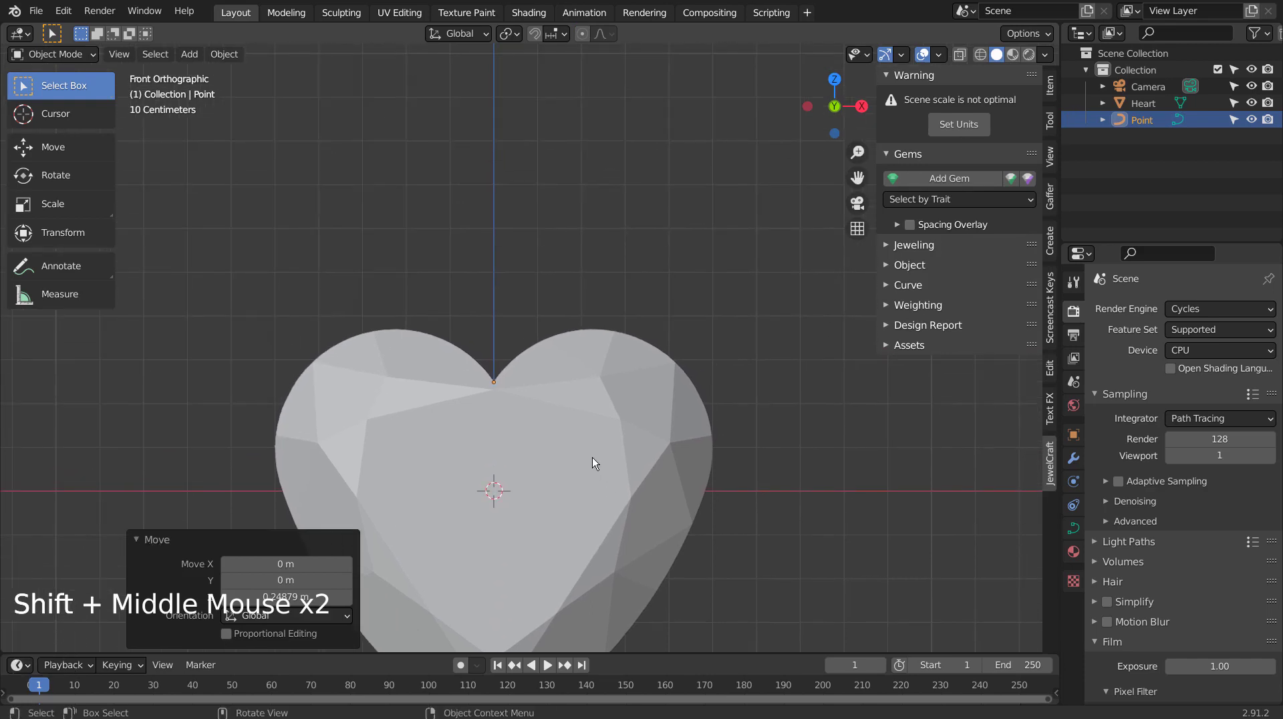
{"action": "key", "text": "shift+z"}
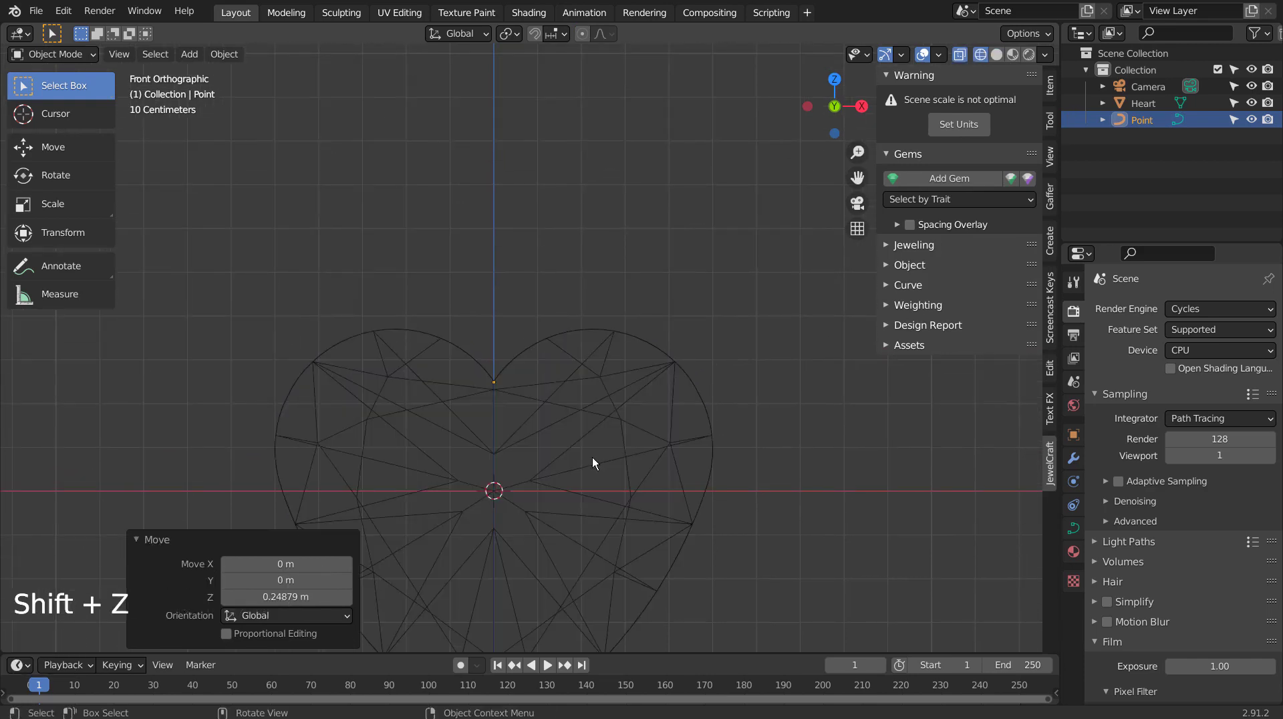
Extrude curve points along the right half of the heart outline down to the bottom tip.
{"action": "left_click", "coordinate": [66, 14]}
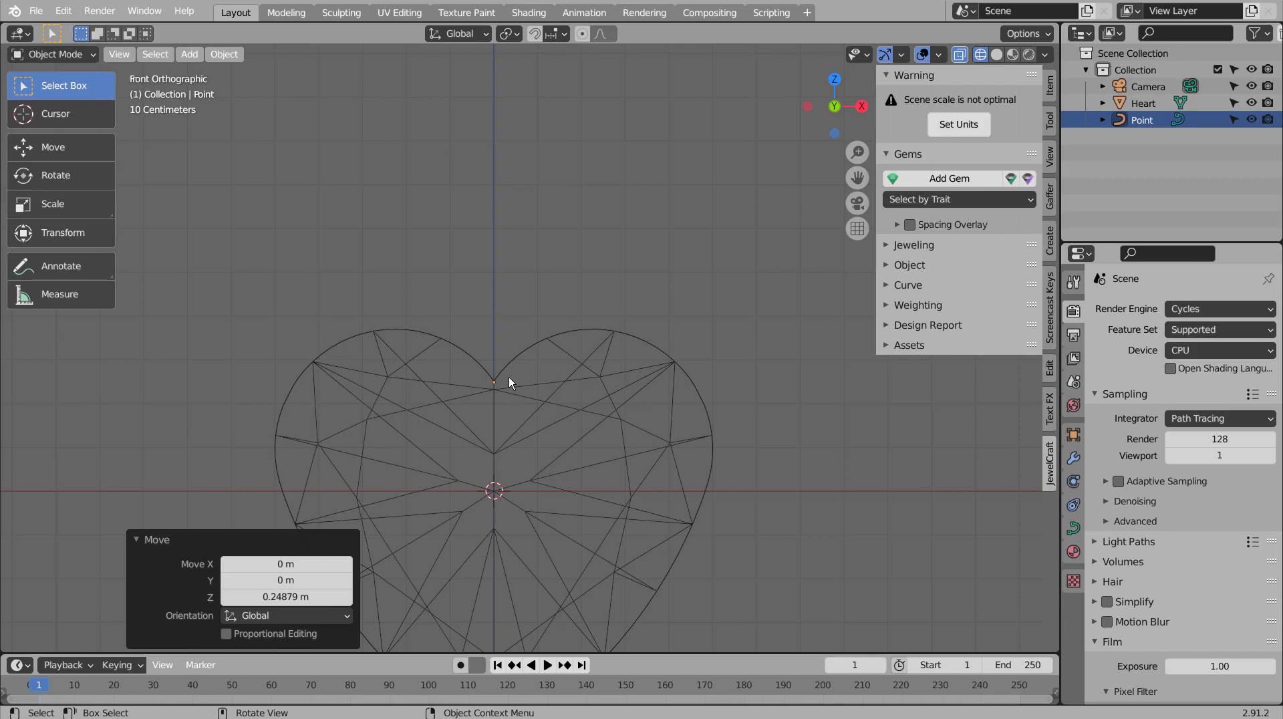
{"action": "key", "text": "Tab"}
{"action": "key", "text": "e"}
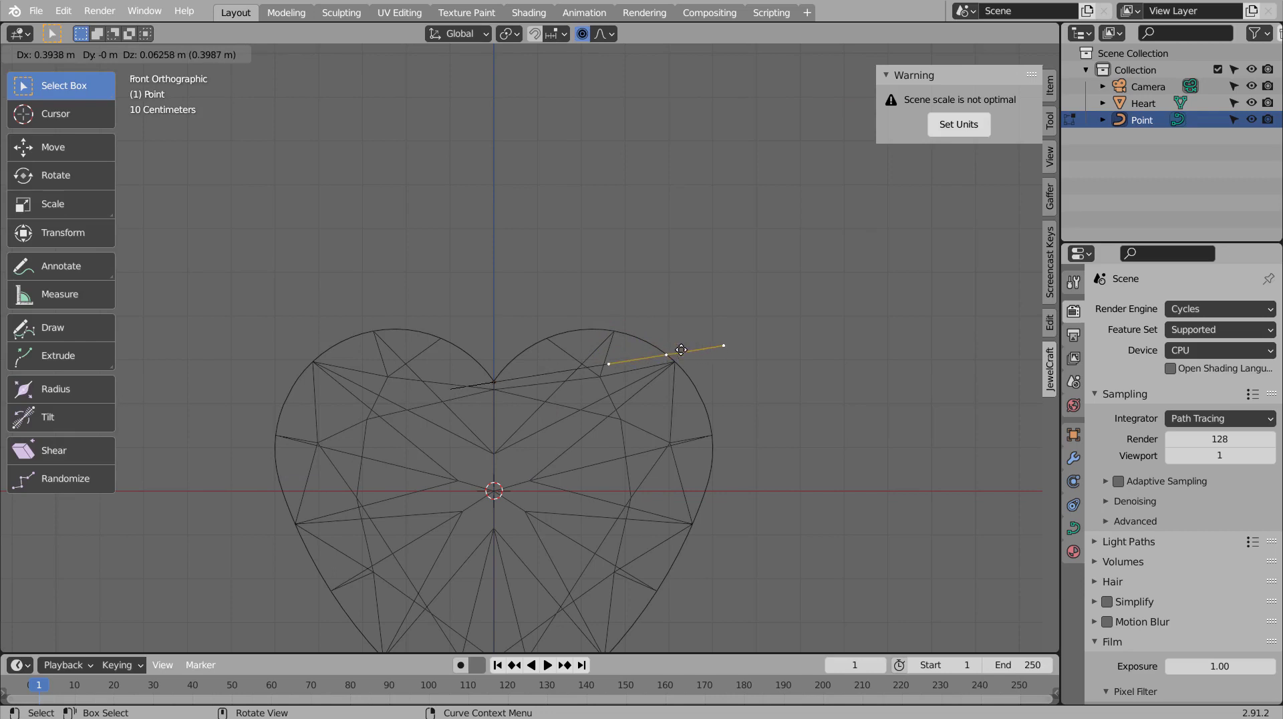
{"action": "key", "text": "e"}
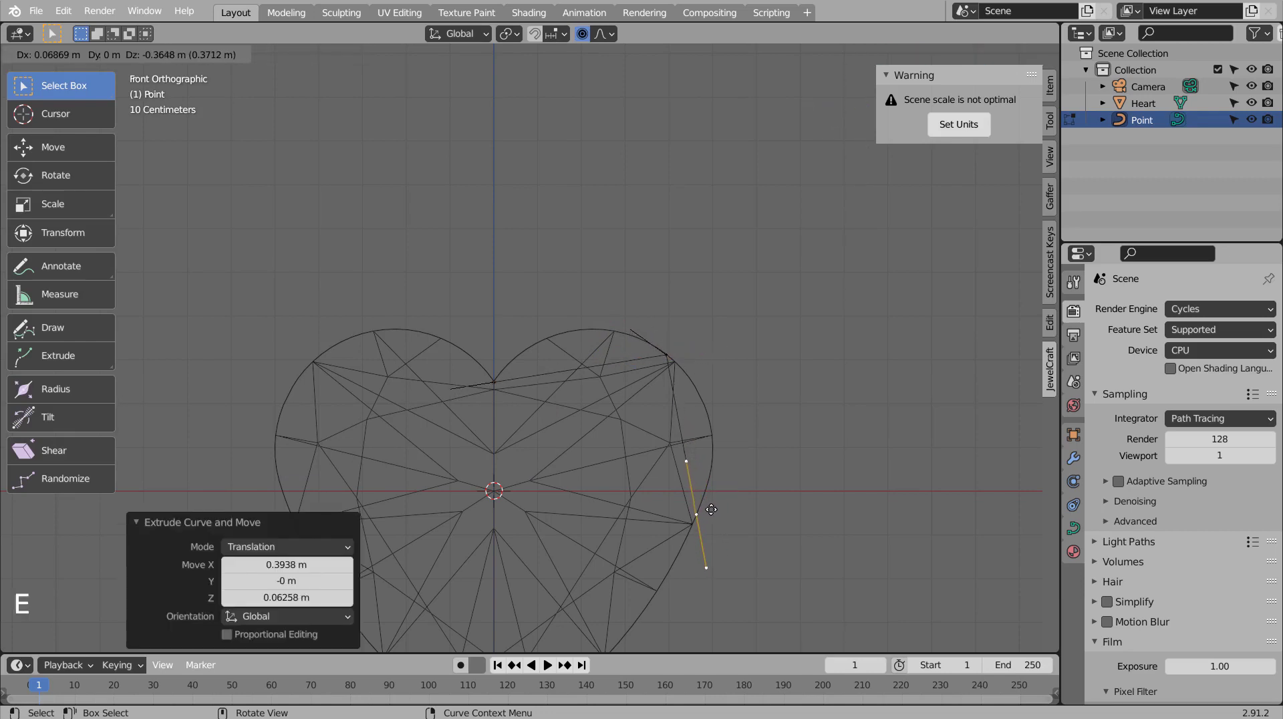
{"action": "middle_click", "coordinate": [738, 561]}
{"action": "key", "text": "e"}
{"action": "middle_click", "coordinate": [707, 537]}
{"action": "key", "text": "e"}
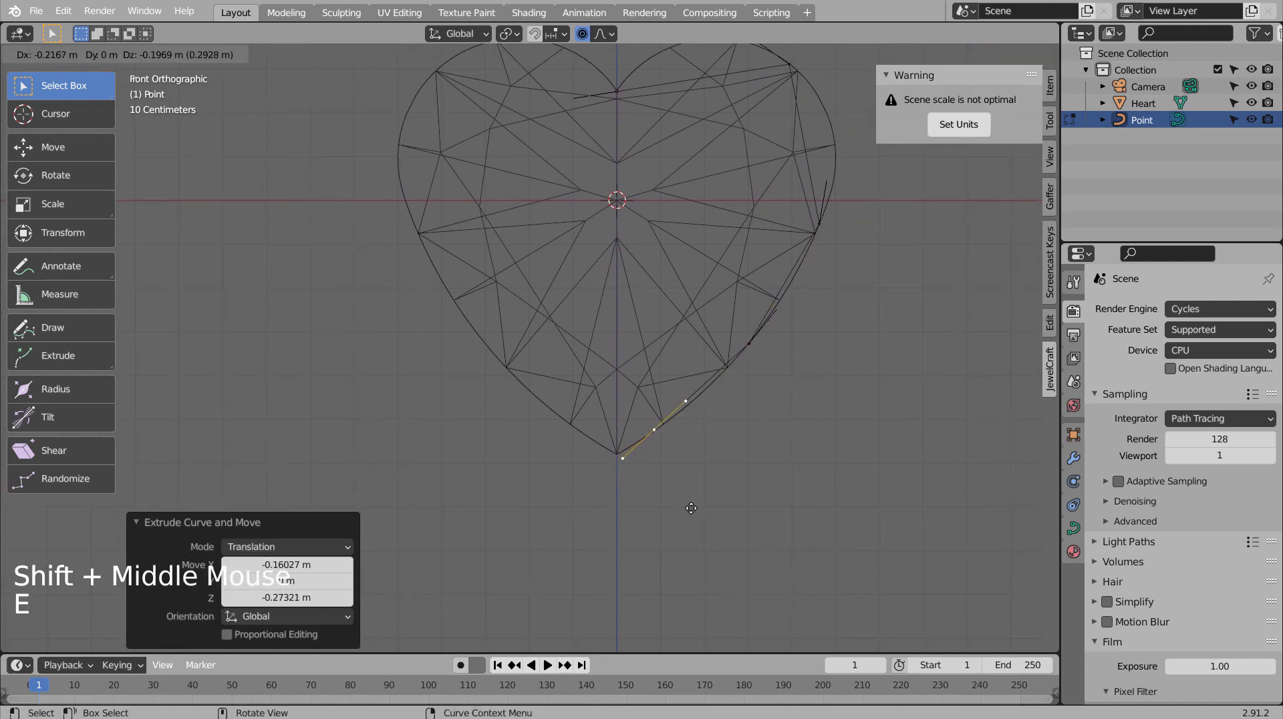
{"action": "key", "text": "e"}
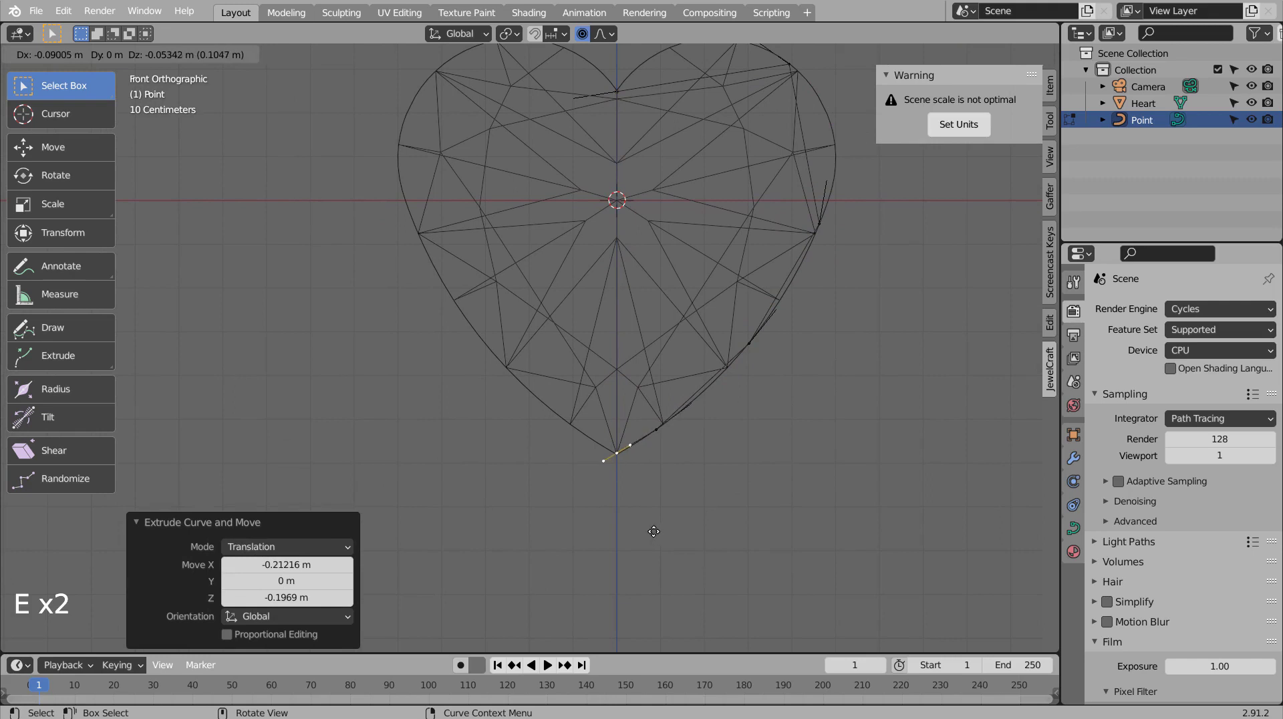
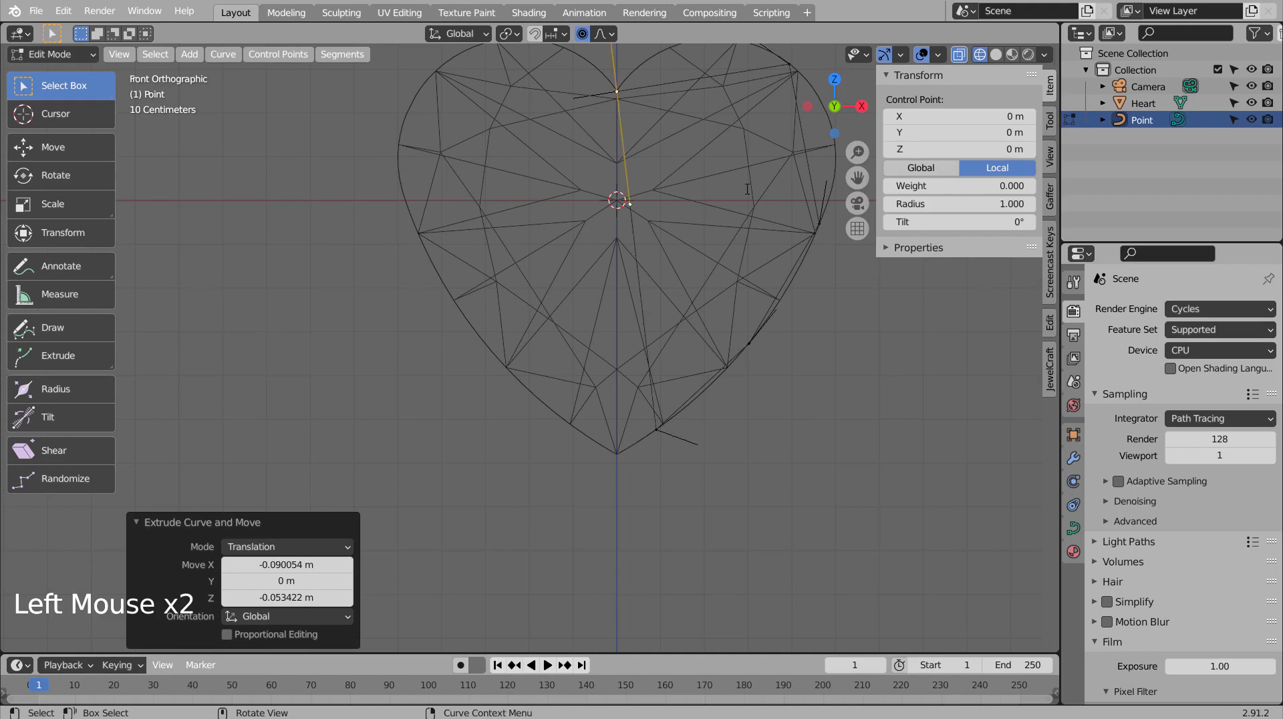
Undo stray moves and nudge points so they sit on the heart's edge.
{"action": "key", "text": "ctrl+z"}
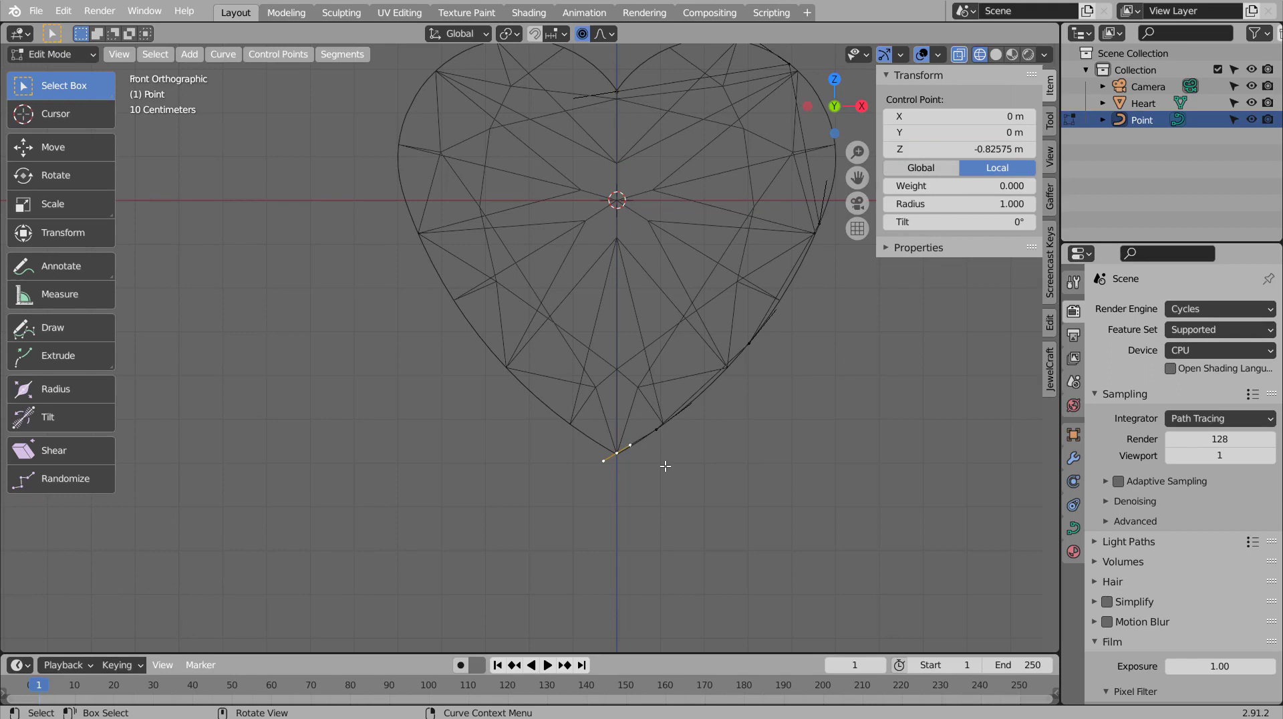
{"action": "key", "text": "g"}
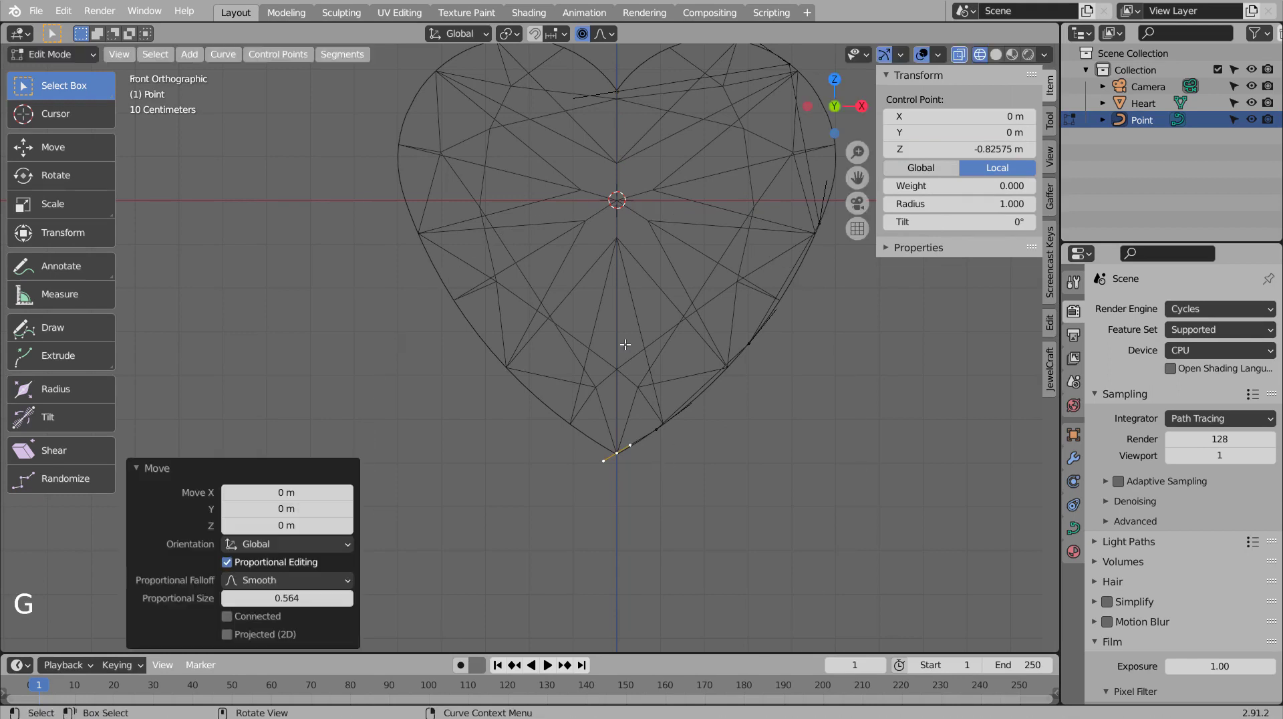
{"action": "left_click", "coordinate": [600, 67]}
{"action": "key", "text": "g"}
{"action": "key", "text": "ctrl+z"}
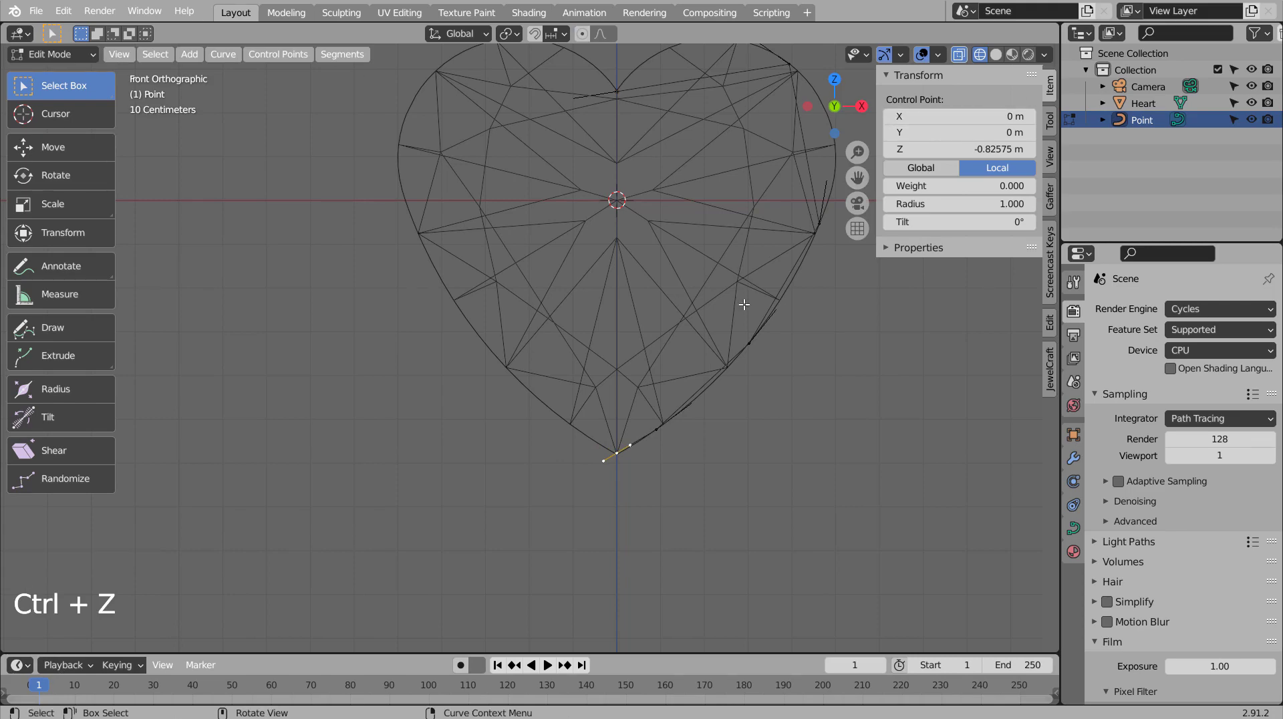
{"action": "middle_click", "coordinate": [791, 374]}
Set all point handles to smooth, rotate the top-notch handle to fit, and leave Edit Mode.
{"action": "key", "text": "Tab"}
{"action": "key", "text": "Tab"}
{"action": "key", "text": "a"}
{"action": "key", "text": "v"}
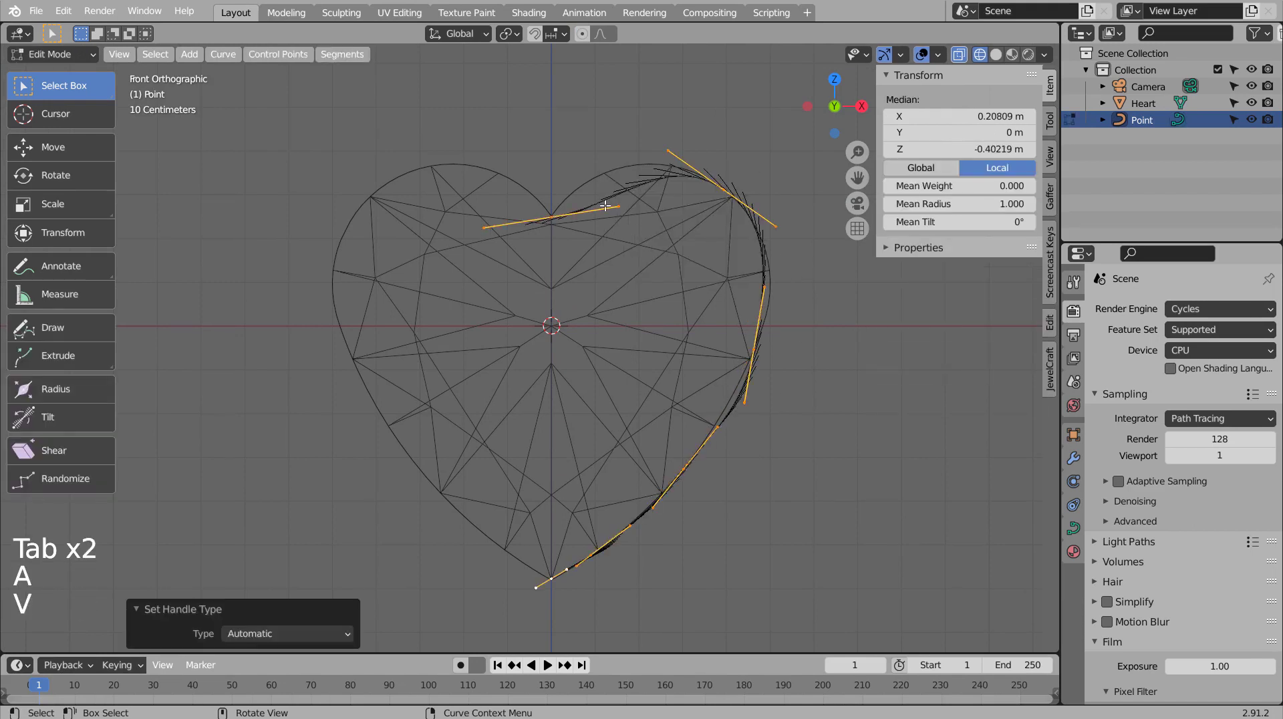
{"action": "left_click", "coordinate": [605, 204]}
{"action": "key", "text": "r"}
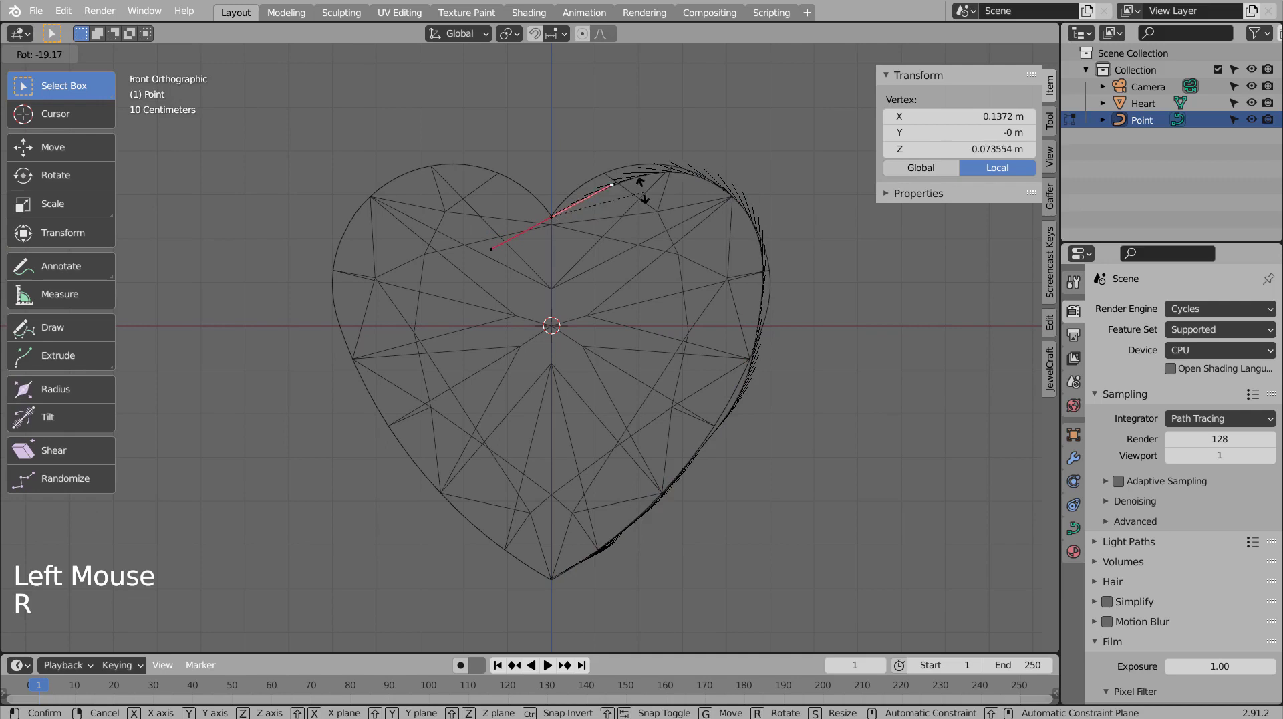
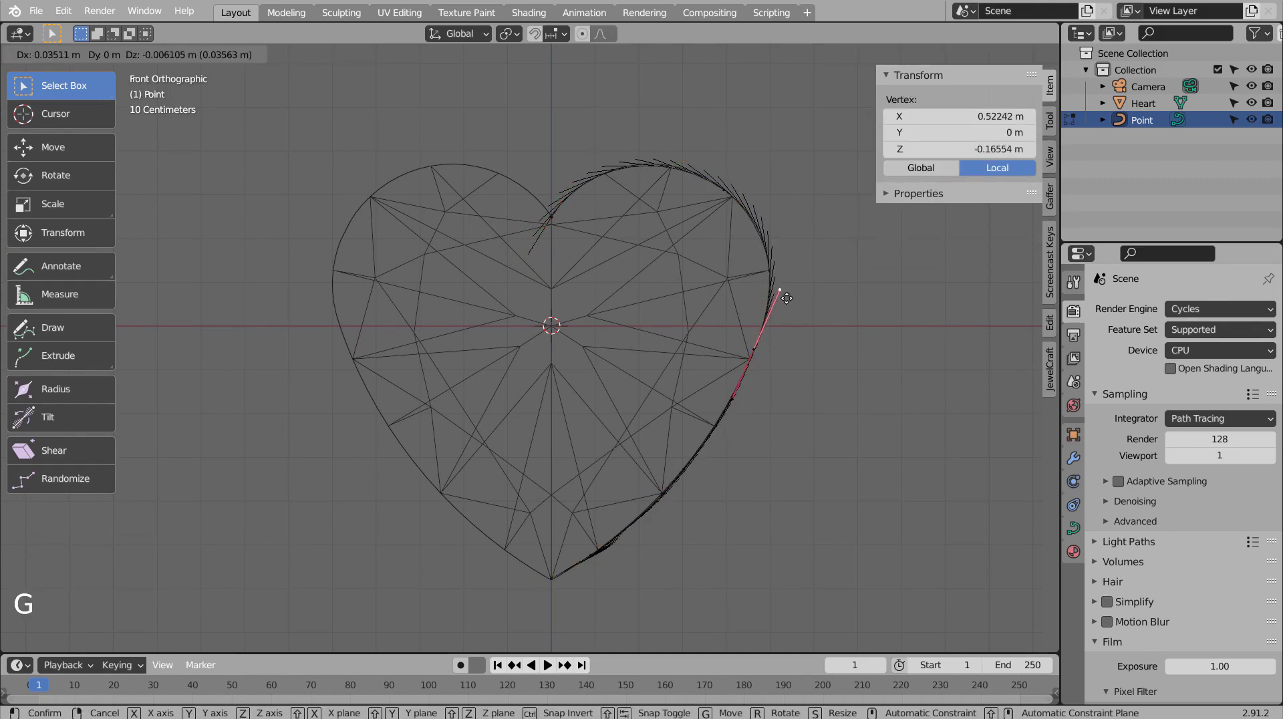
{"action": "key", "text": "Tab"}
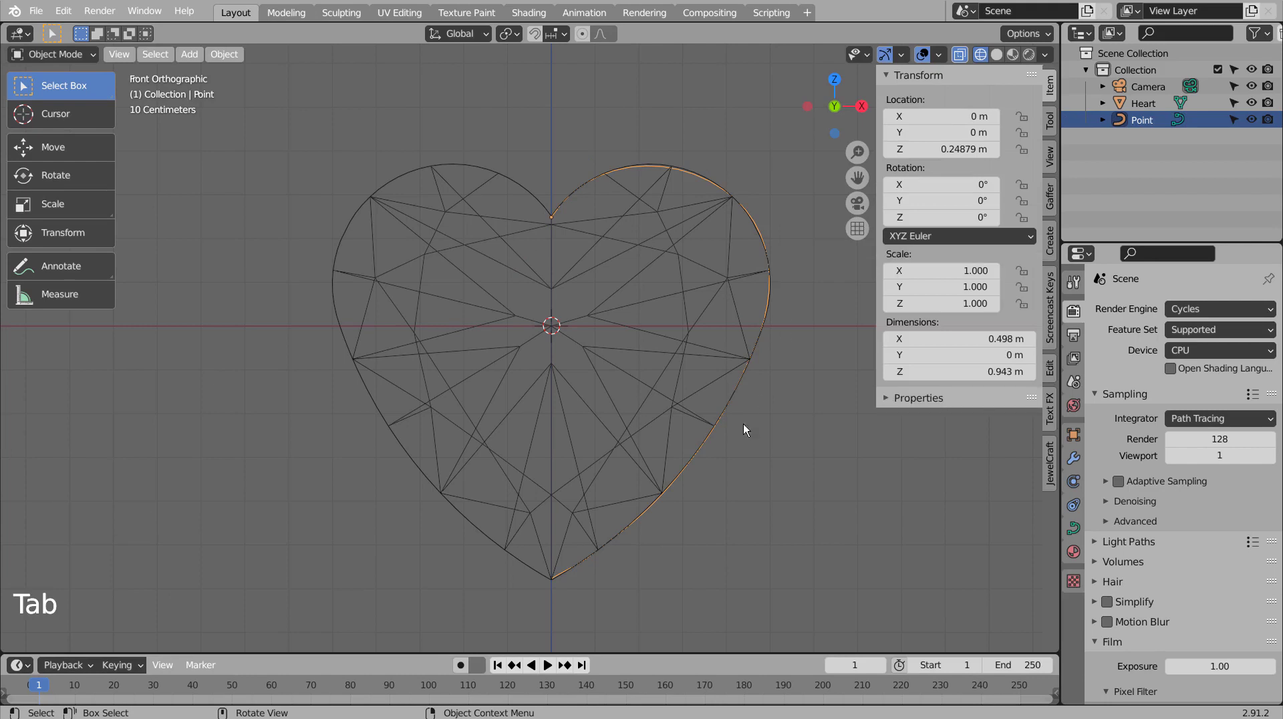
Add a Mirror modifier so the half outline becomes the full heart.
{"action": "key", "text": "Tab"}
{"action": "key", "text": "Tab"}
{"action": "left_click", "coordinate": [1074, 530]}
{"action": "left_click", "coordinate": [1074, 465]}
{"action": "left_click", "coordinate": [1167, 303]}
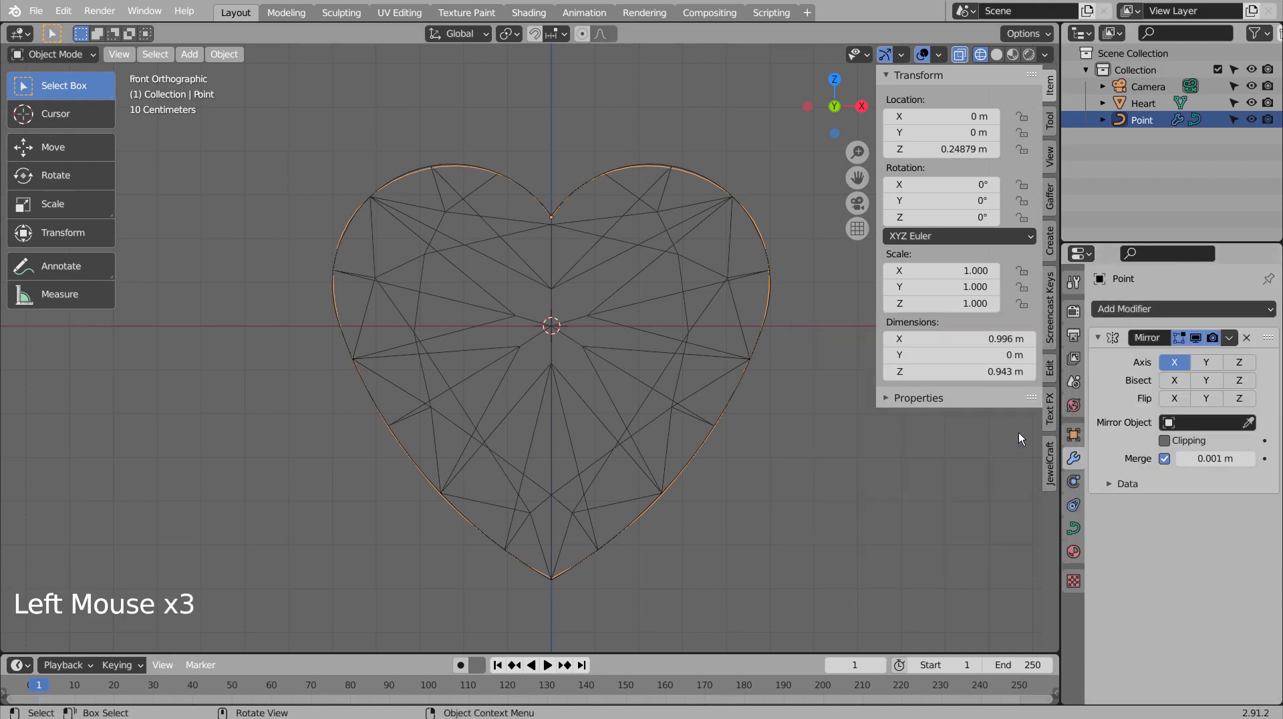
Give the curve a 0.002 m round bevel depth and view the heart from its right side.
{"action": "left_click", "coordinate": [1082, 527]}
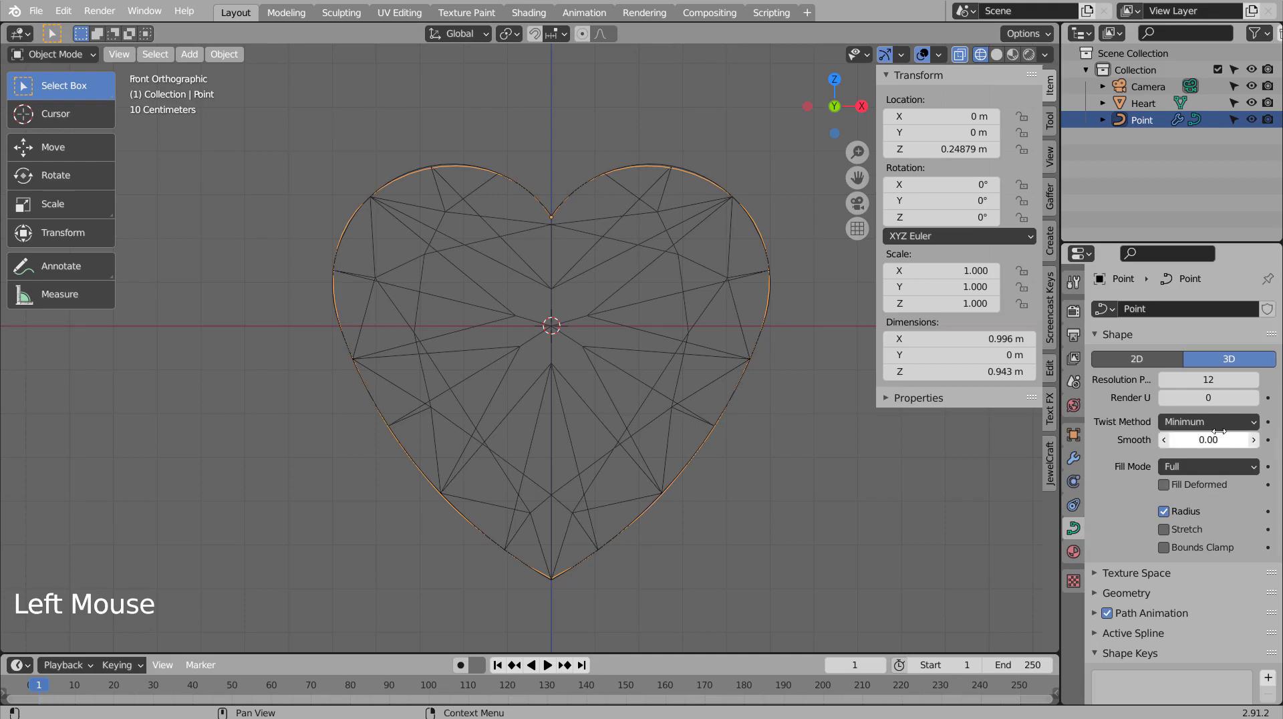
{"action": "left_click", "coordinate": [1099, 589]}
{"action": "scroll", "scroll_direction": "down", "scroll_amount": 3}
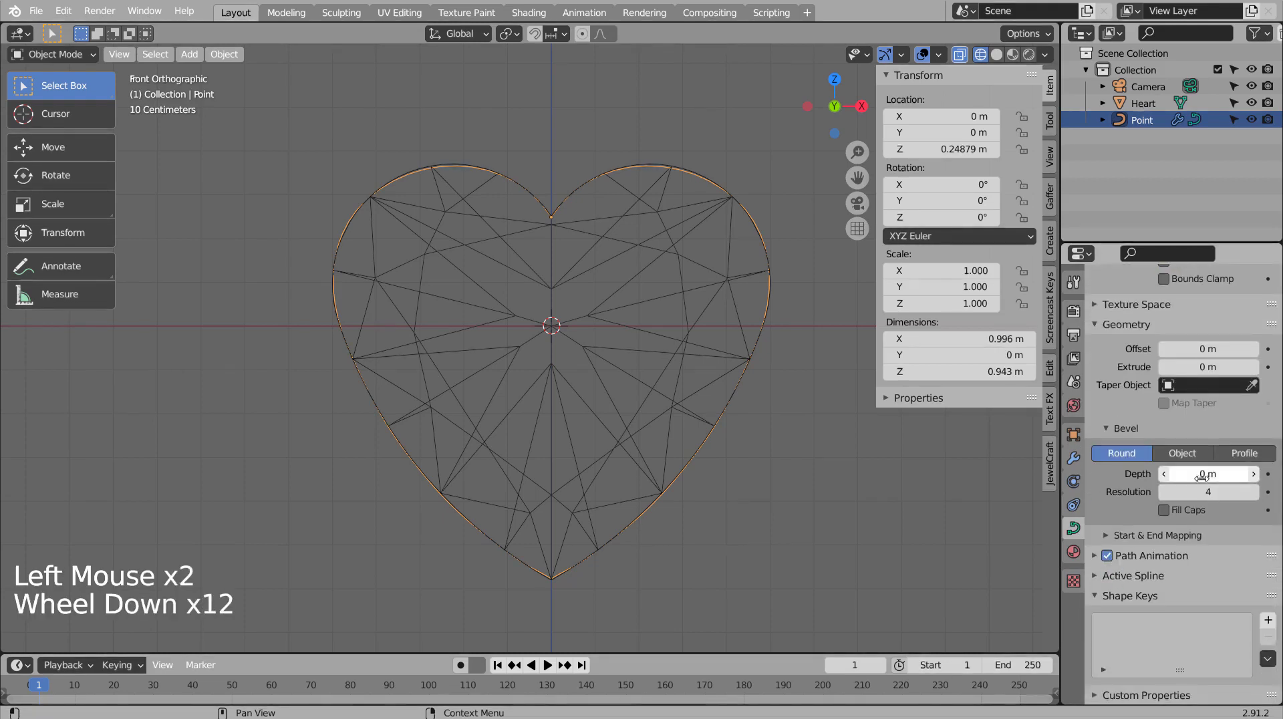
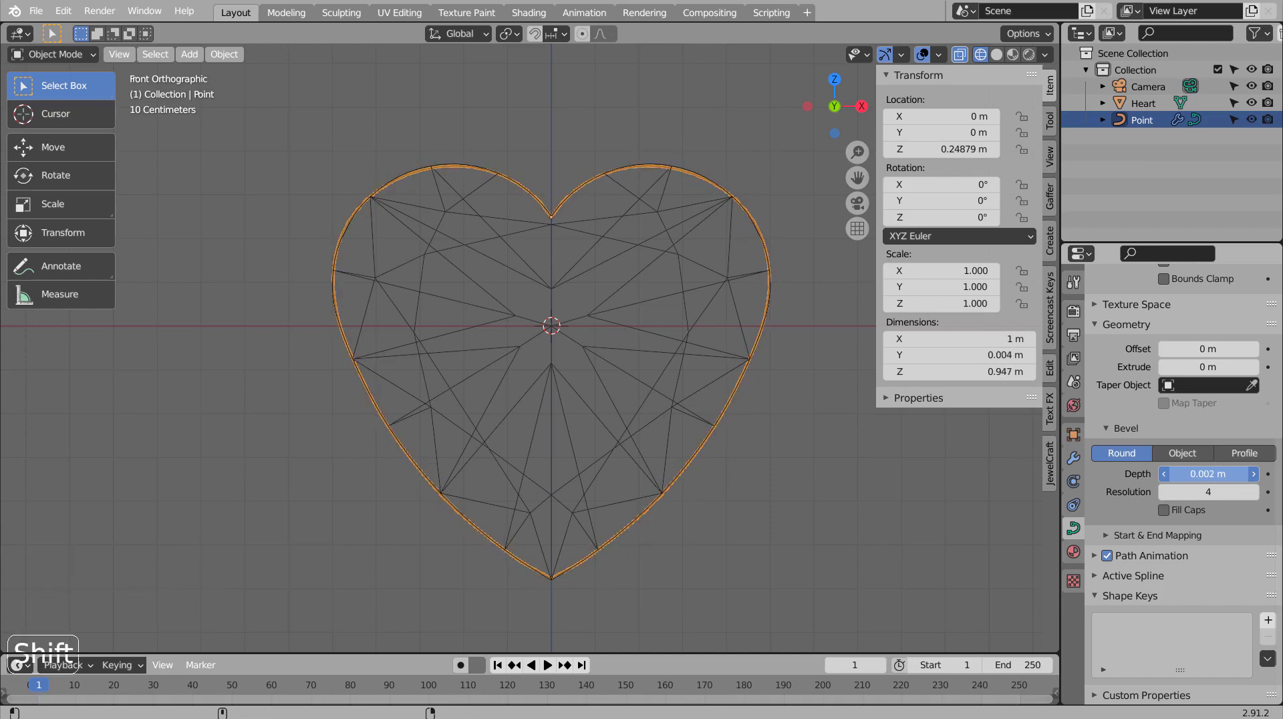
{"action": "key", "text": "Tab"}
{"action": "key", "text": "KP_3"}
{"action": "key", "text": "Tab"}
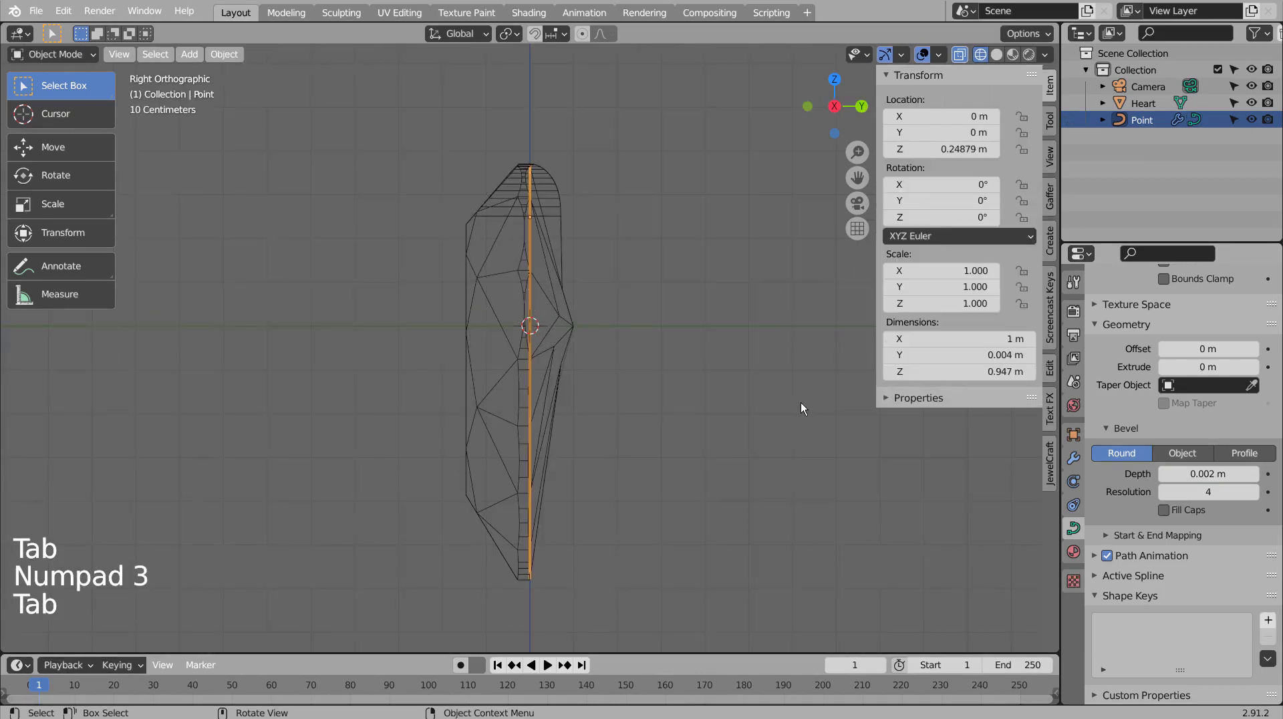
Nudge the outline back along Y, scale its depth to 1.438 and check it in solid front view.
{"action": "key", "text": "shift+z"}
{"action": "key", "text": "g"}
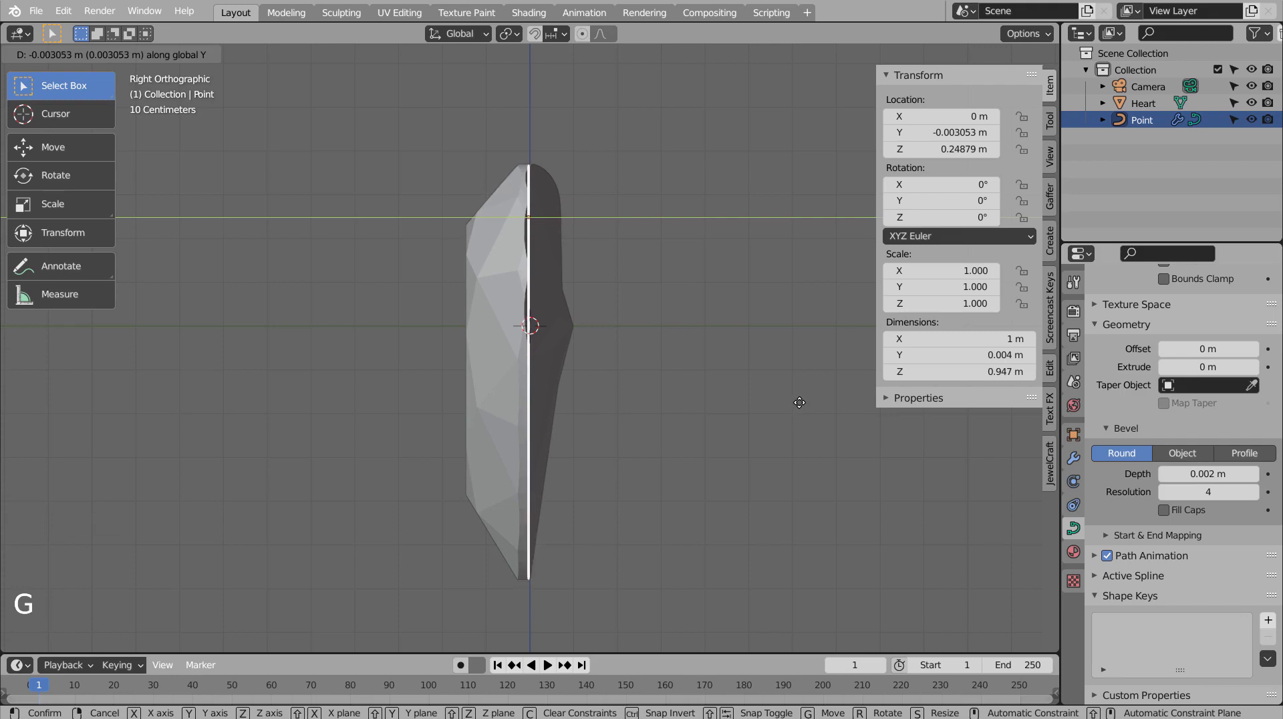
{"action": "key", "text": "s"}
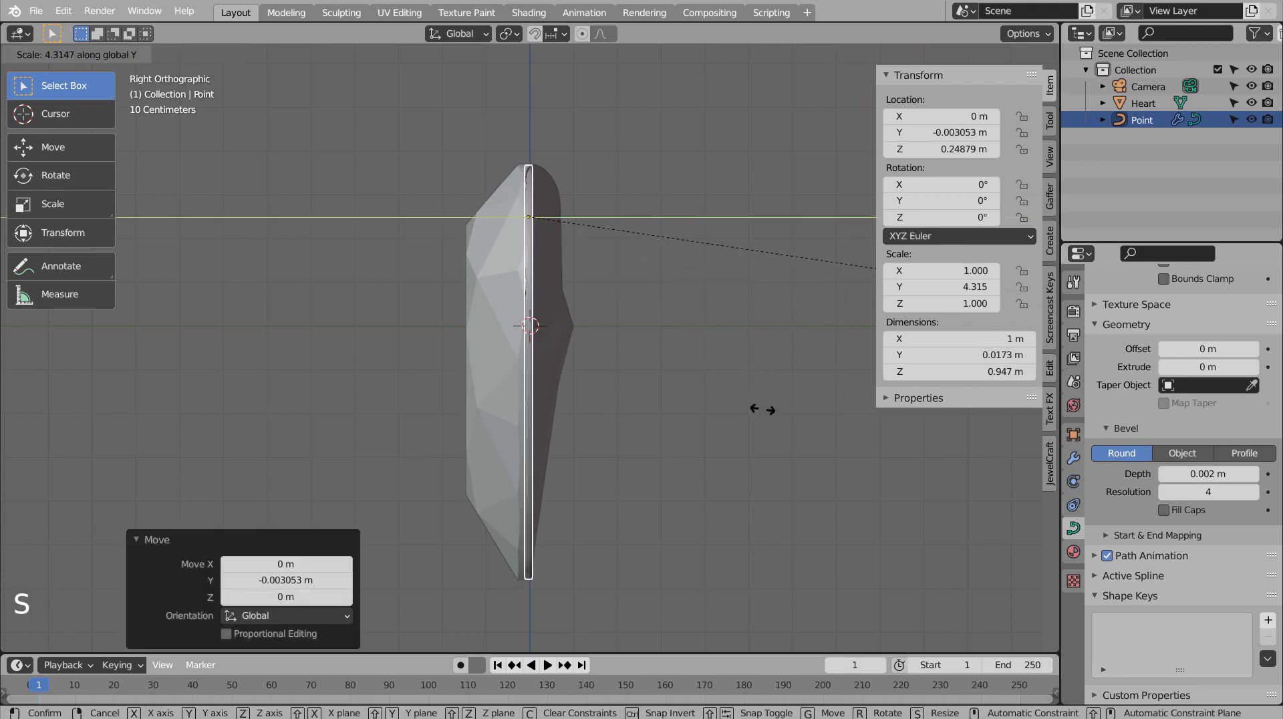
{"action": "middle_click", "coordinate": [653, 409]}
{"action": "middle_click", "coordinate": [810, 498]}
{"action": "middle_click", "coordinate": [802, 440]}
{"action": "key", "text": "KP_1"}
{"action": "key", "text": "KP_1"}
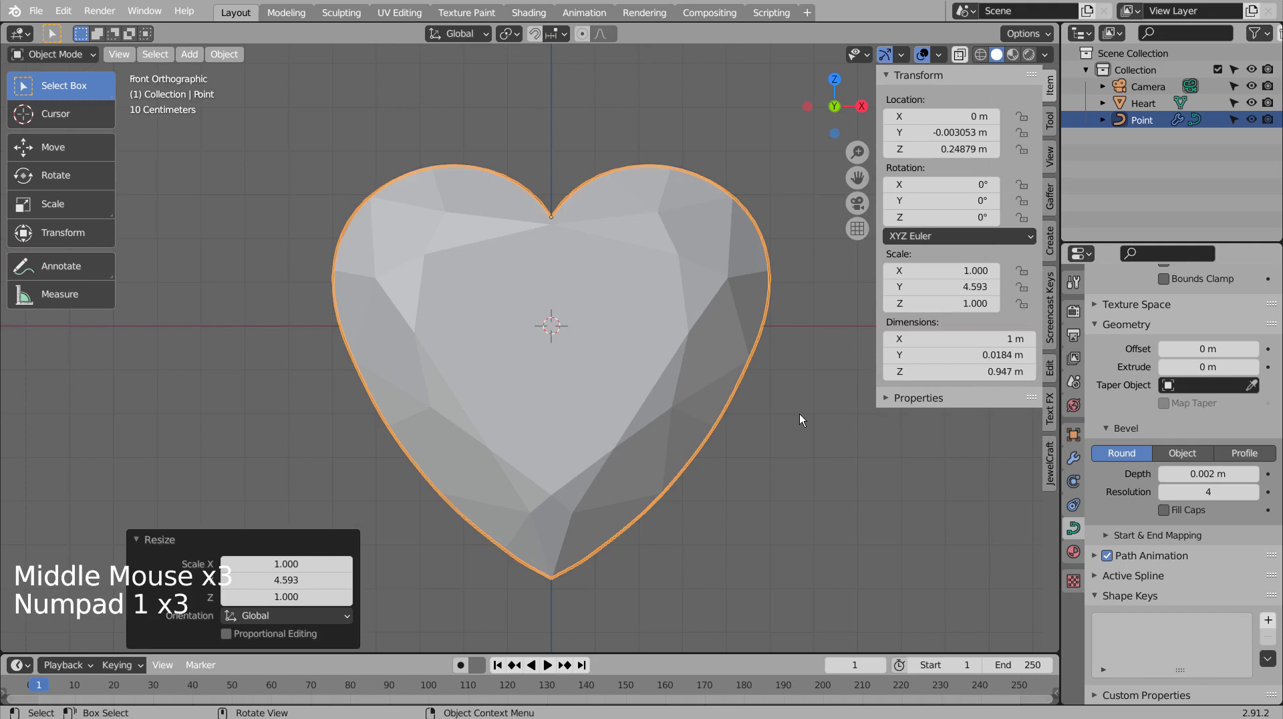
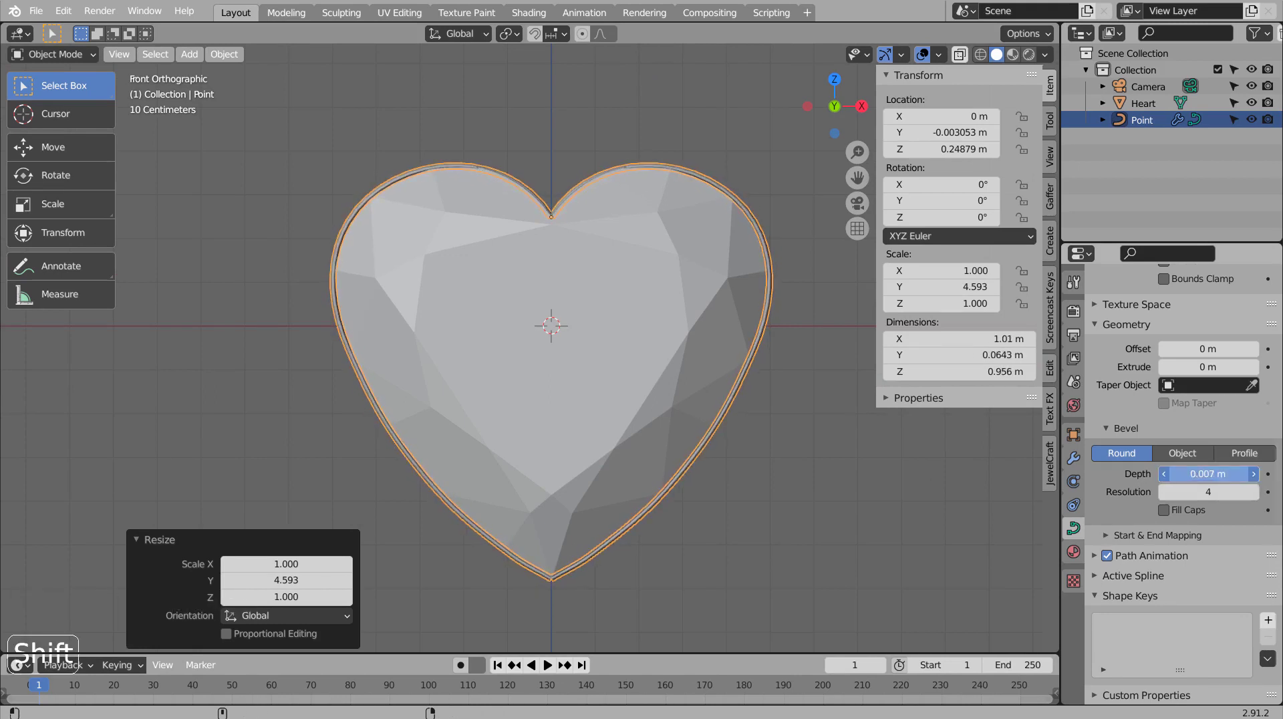
Raise the bevel to 0.007 m and trim the rim's Y thickness while orbiting the pendant.
{"action": "middle_click", "coordinate": [833, 397]}
{"action": "middle_click", "coordinate": [679, 463]}
{"action": "middle_click", "coordinate": [666, 445]}
{"action": "middle_click", "coordinate": [651, 456]}
{"action": "middle_click", "coordinate": [630, 479]}
{"action": "left_click", "coordinate": [583, 416]}
{"action": "middle_click", "coordinate": [712, 430]}
{"action": "middle_click", "coordinate": [703, 442]}
{"action": "middle_click", "coordinate": [721, 425]}
{"action": "middle_click", "coordinate": [749, 404]}
{"action": "key", "text": "s"}
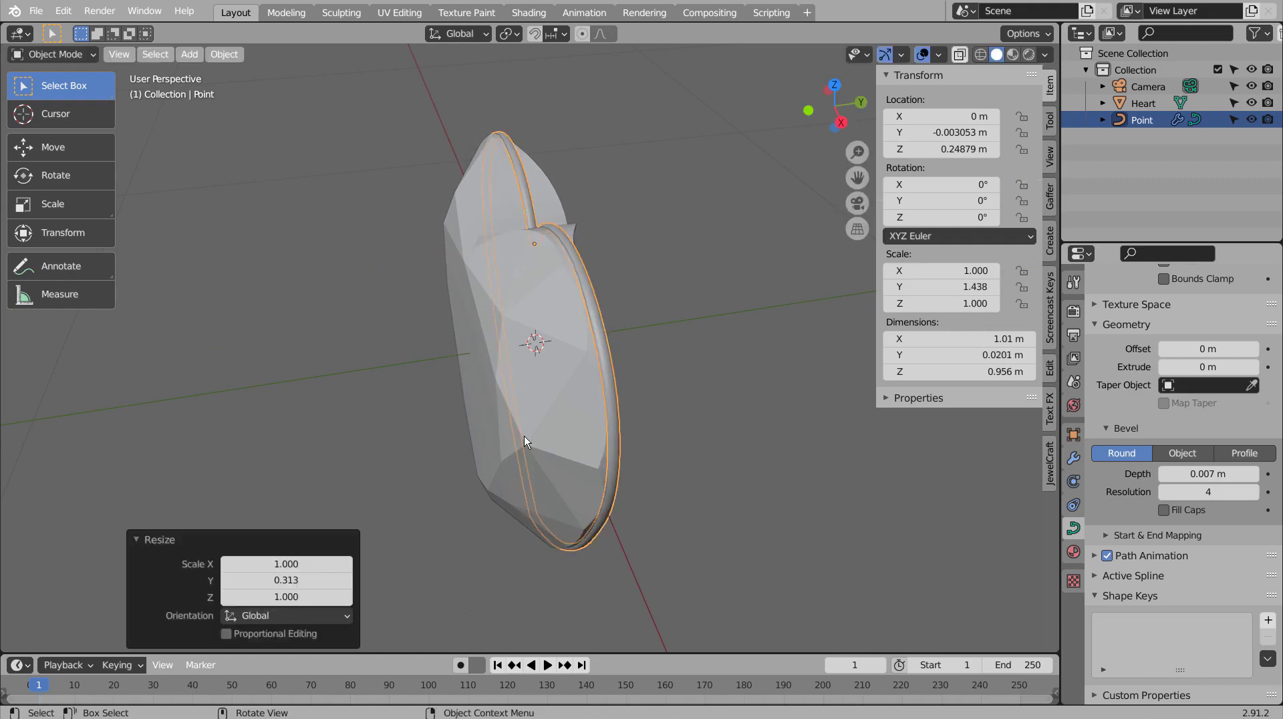
Inspect the rim all round, return to the front view and deselect the outline curve.
{"action": "middle_click", "coordinate": [527, 437]}
{"action": "middle_click", "coordinate": [645, 361]}
{"action": "middle_click", "coordinate": [630, 423]}
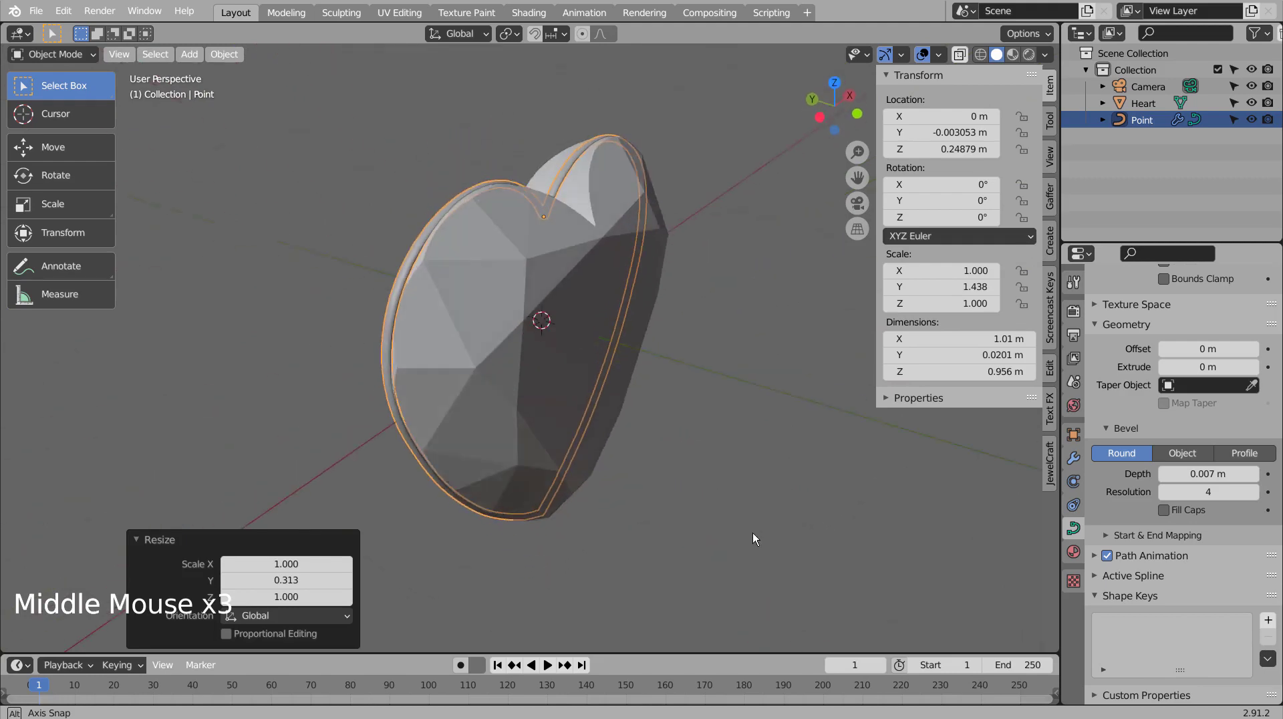
{"action": "middle_click", "coordinate": [665, 492]}
{"action": "middle_click", "coordinate": [666, 492]}
{"action": "key", "text": "KP_1"}
{"action": "key", "text": "Tab"}
{"action": "key", "text": "Tab"}
{"action": "key", "text": "shift+z"}
{"action": "key", "text": "shift+z"}
{"action": "left_click", "coordinate": [842, 434]}
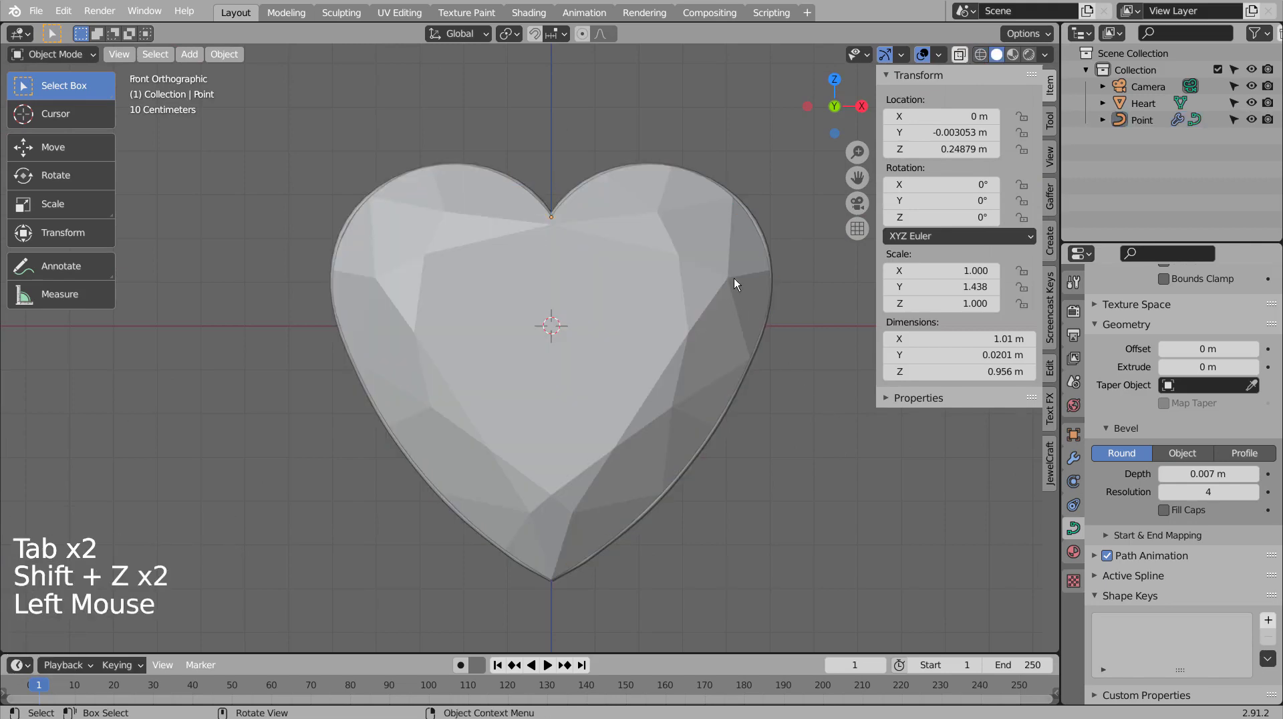
Switch to the rendered preview and look over the heart gem.
{"action": "left_click", "coordinate": [744, 256]}
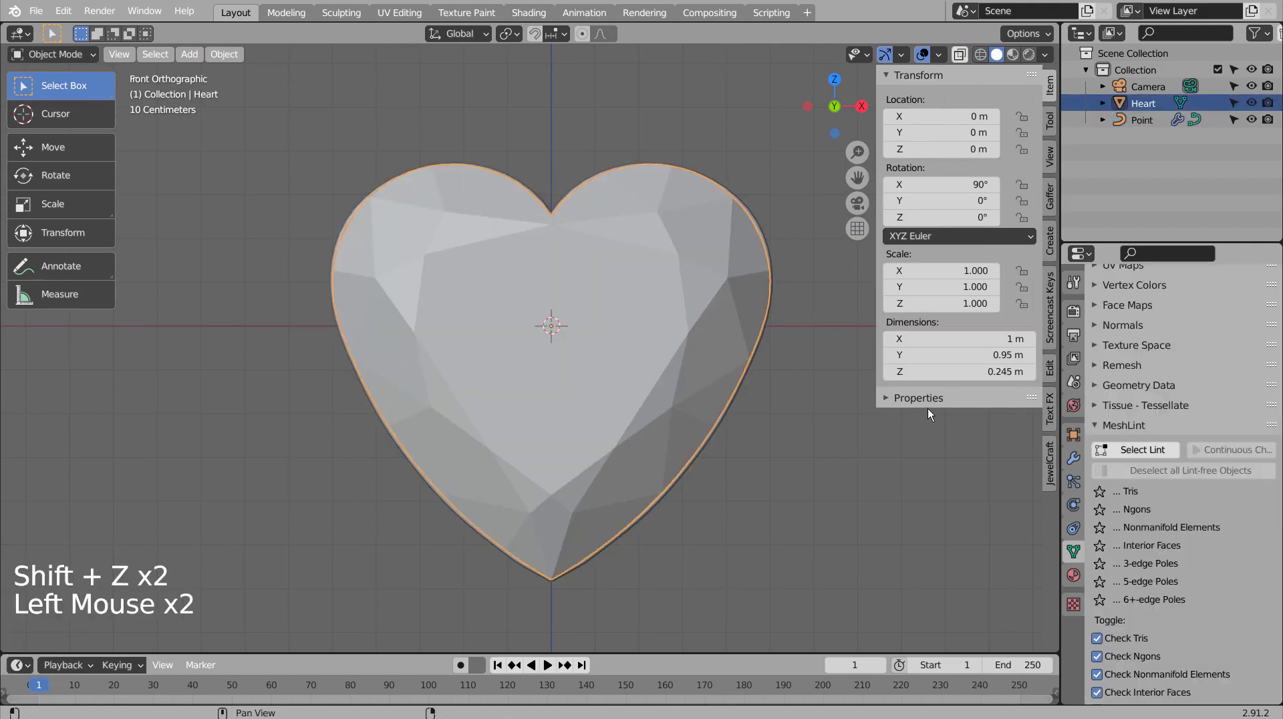
{"action": "left_click", "coordinate": [988, 238]}
{"action": "middle_click", "coordinate": [866, 456]}
{"action": "middle_click", "coordinate": [762, 471]}
{"action": "middle_click", "coordinate": [790, 455]}
{"action": "middle_click", "coordinate": [775, 473]}
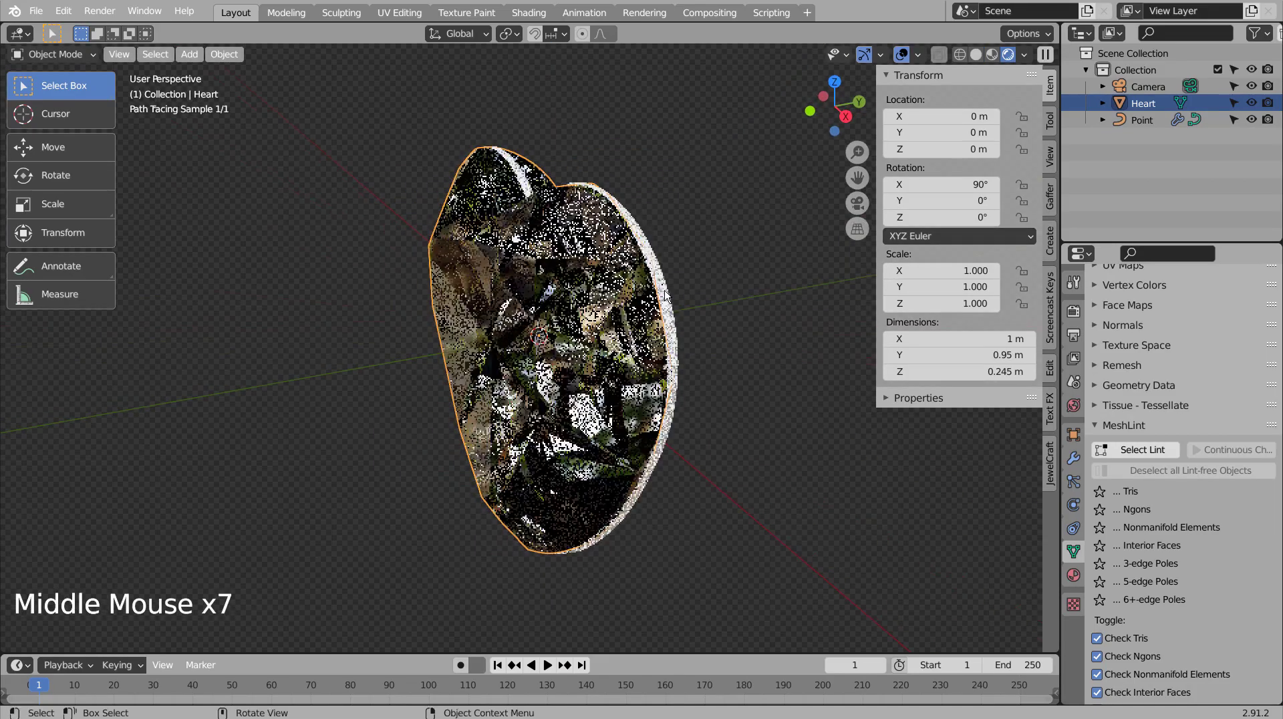
Give the outline curve a gold material: yellow base colour, metallic 0.913, roughness 0.059.
{"action": "left_click", "coordinate": [665, 291]}
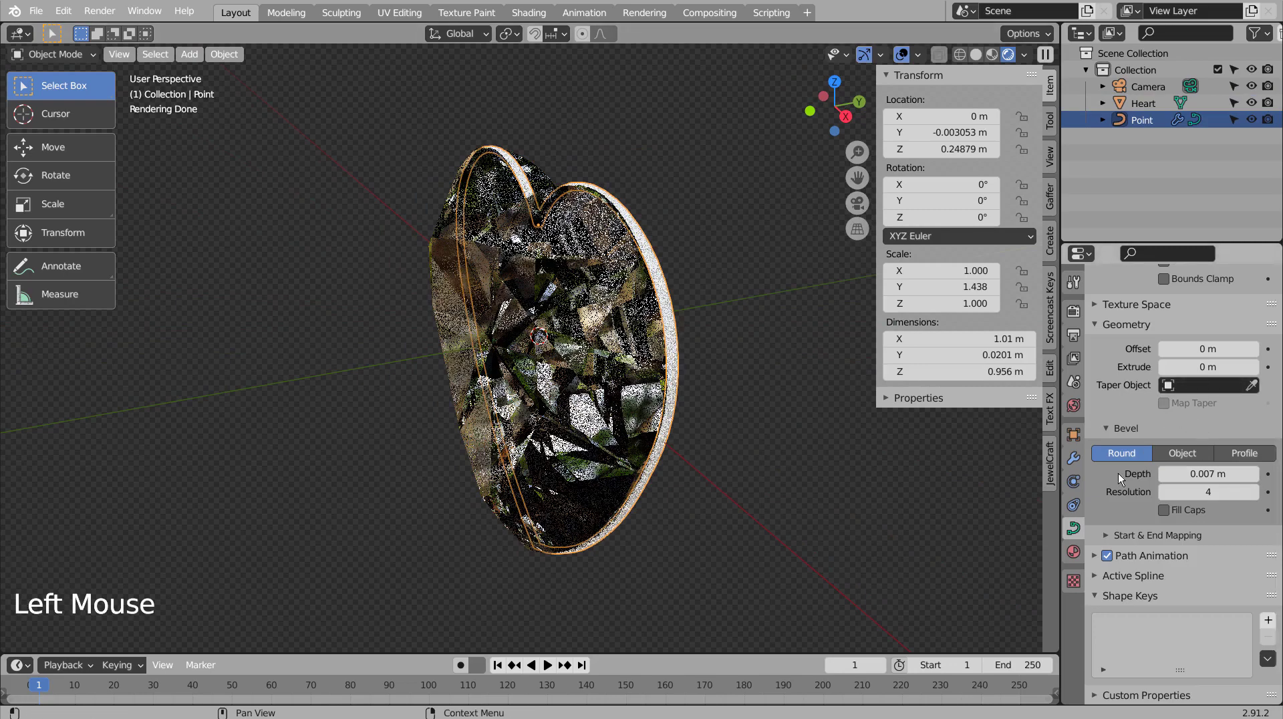
{"action": "left_click", "coordinate": [1077, 545]}
{"action": "left_click", "coordinate": [1179, 366]}
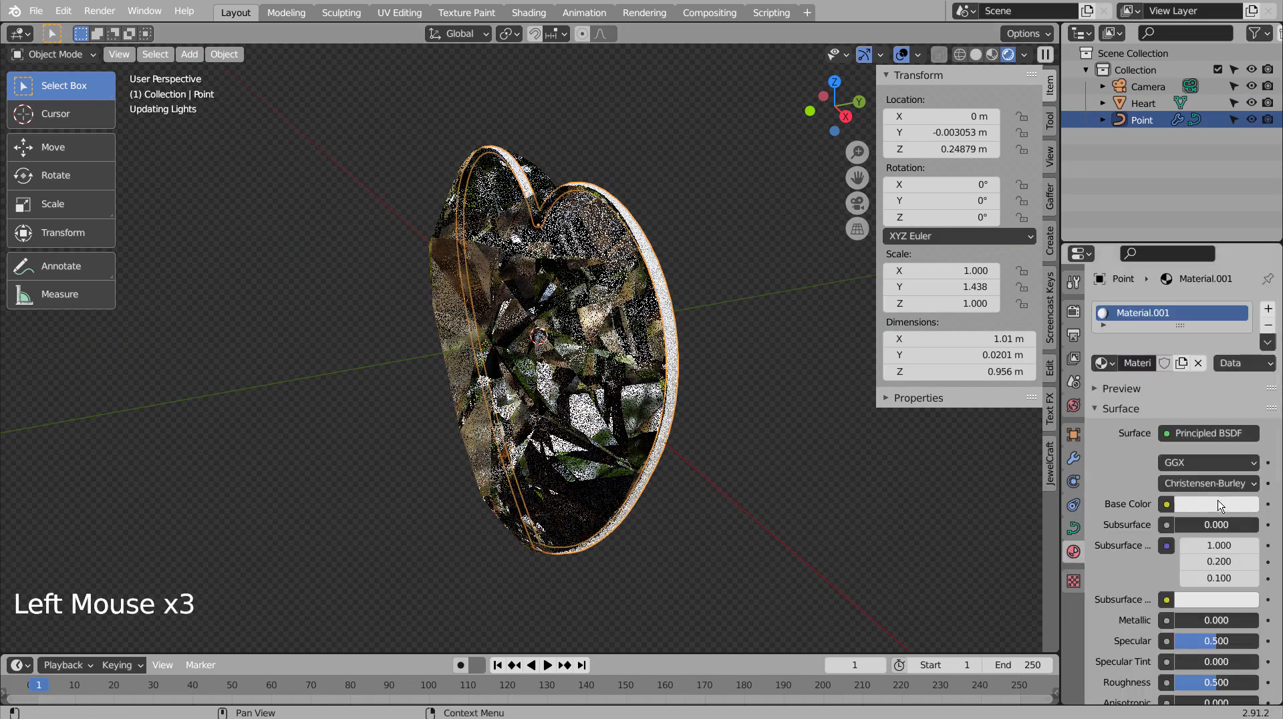
{"action": "left_click", "coordinate": [1221, 501]}
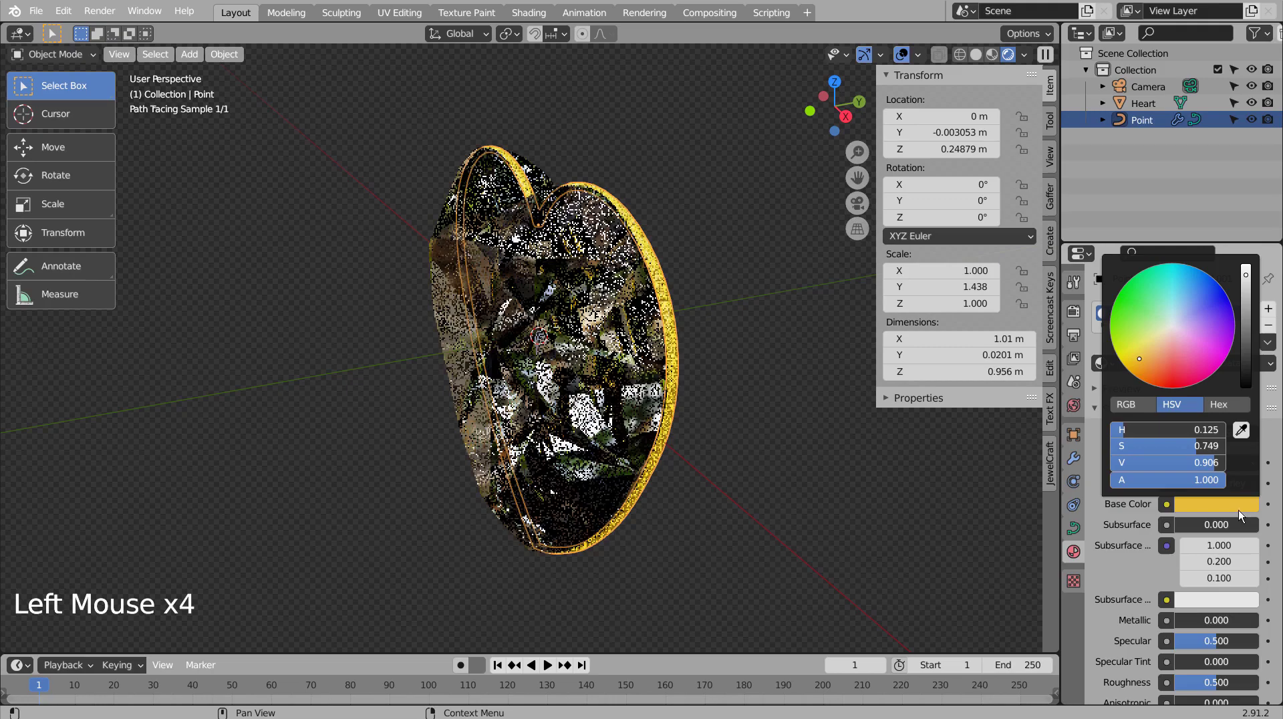
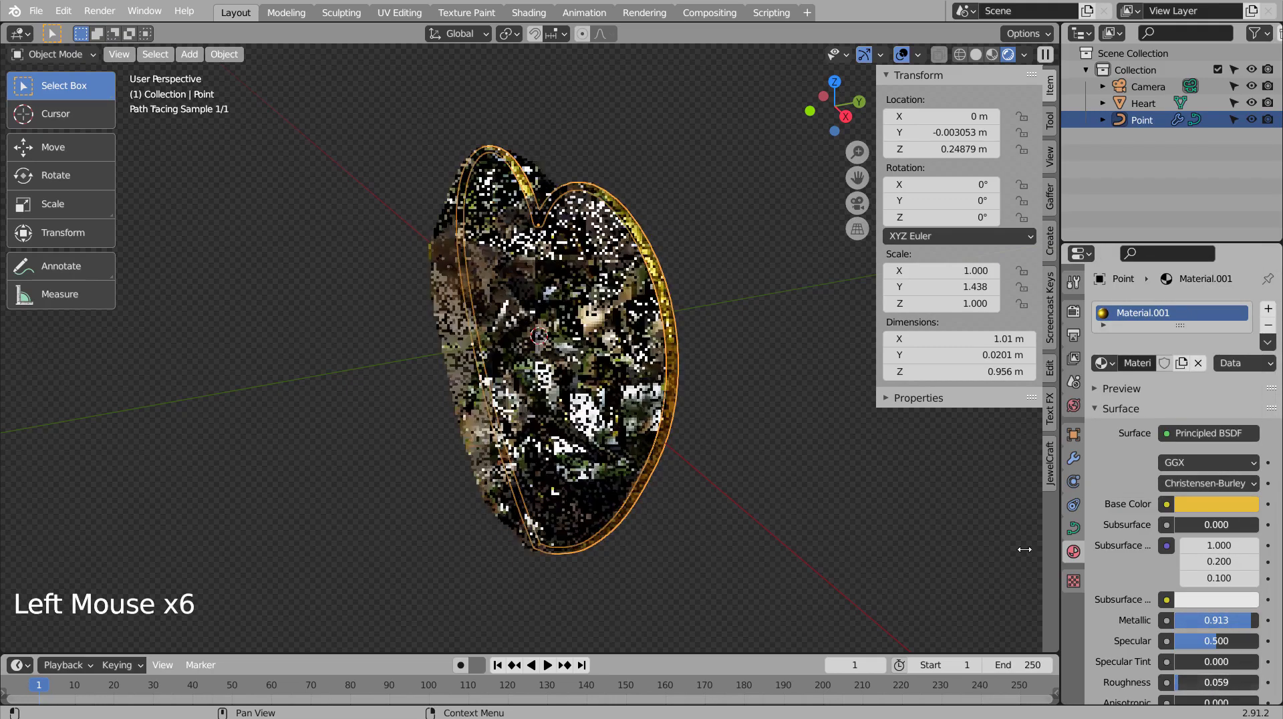
{"action": "left_click", "coordinate": [853, 515]}
Inspect the golden rim from all sides, then return to the front view with nothing selected.
{"action": "middle_click", "coordinate": [726, 537]}
{"action": "middle_click", "coordinate": [789, 510]}
{"action": "key", "text": "KP_1"}
{"action": "left_click", "coordinate": [813, 459]}
{"action": "middle_click", "coordinate": [804, 464]}
{"action": "middle_click", "coordinate": [690, 535]}
{"action": "middle_click", "coordinate": [715, 494]}
{"action": "middle_click", "coordinate": [861, 491]}
{"action": "middle_click", "coordinate": [783, 406]}
{"action": "middle_click", "coordinate": [783, 406]}
{"action": "key", "text": "KP_1"}
{"action": "left_click", "coordinate": [783, 406]}
{"action": "key", "text": "shift+a"}
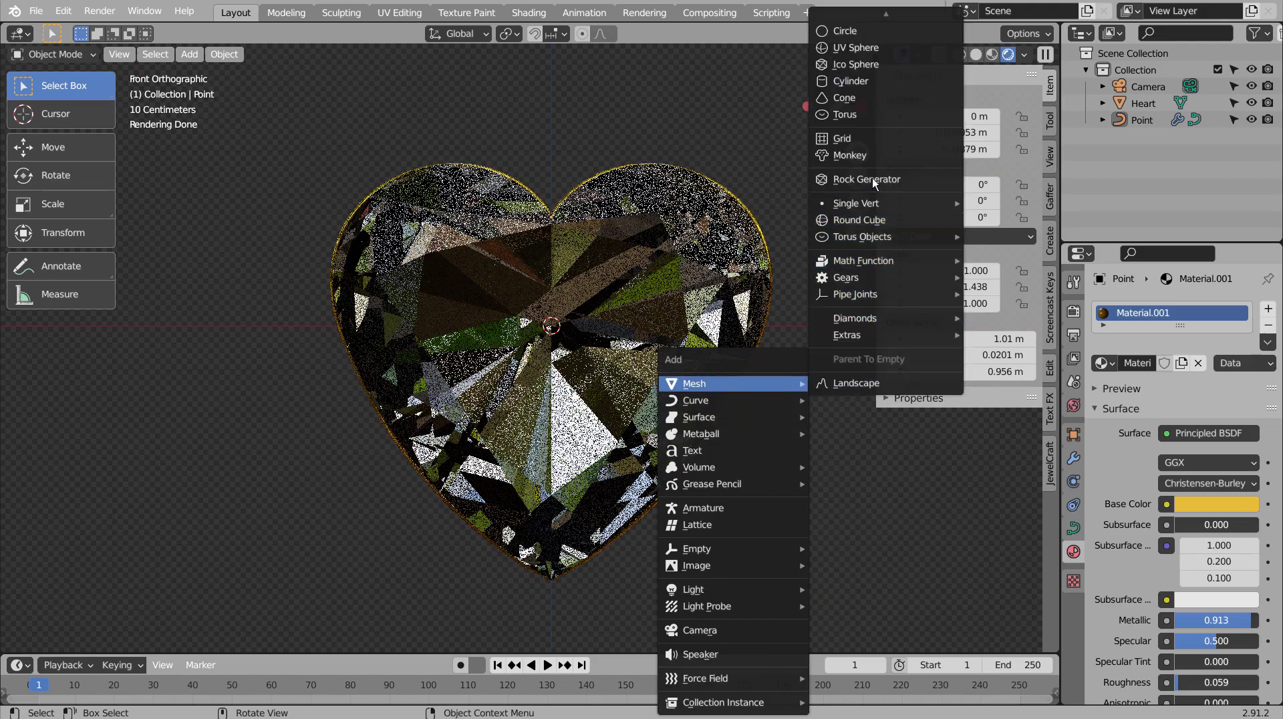
Add a torus, scale it to 0.025 and move it up to the heart's top notch as the bail.
{"action": "key", "text": "r"}
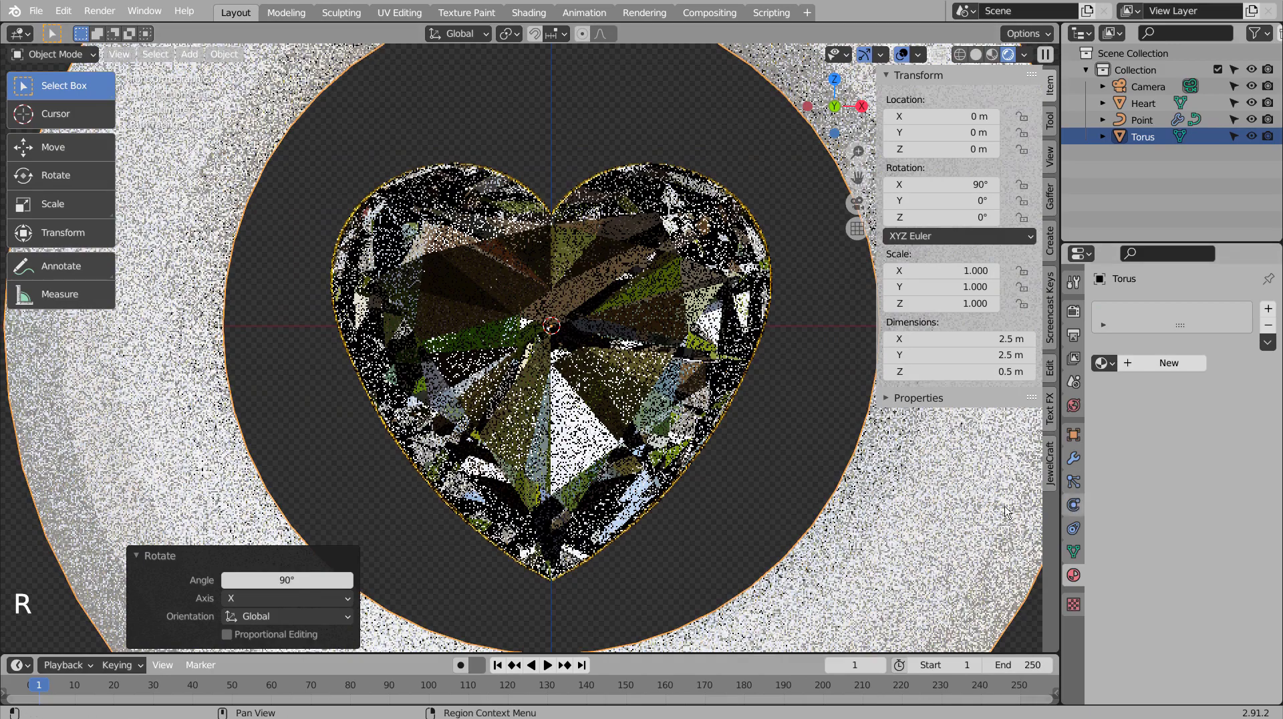
{"action": "key", "text": "s"}
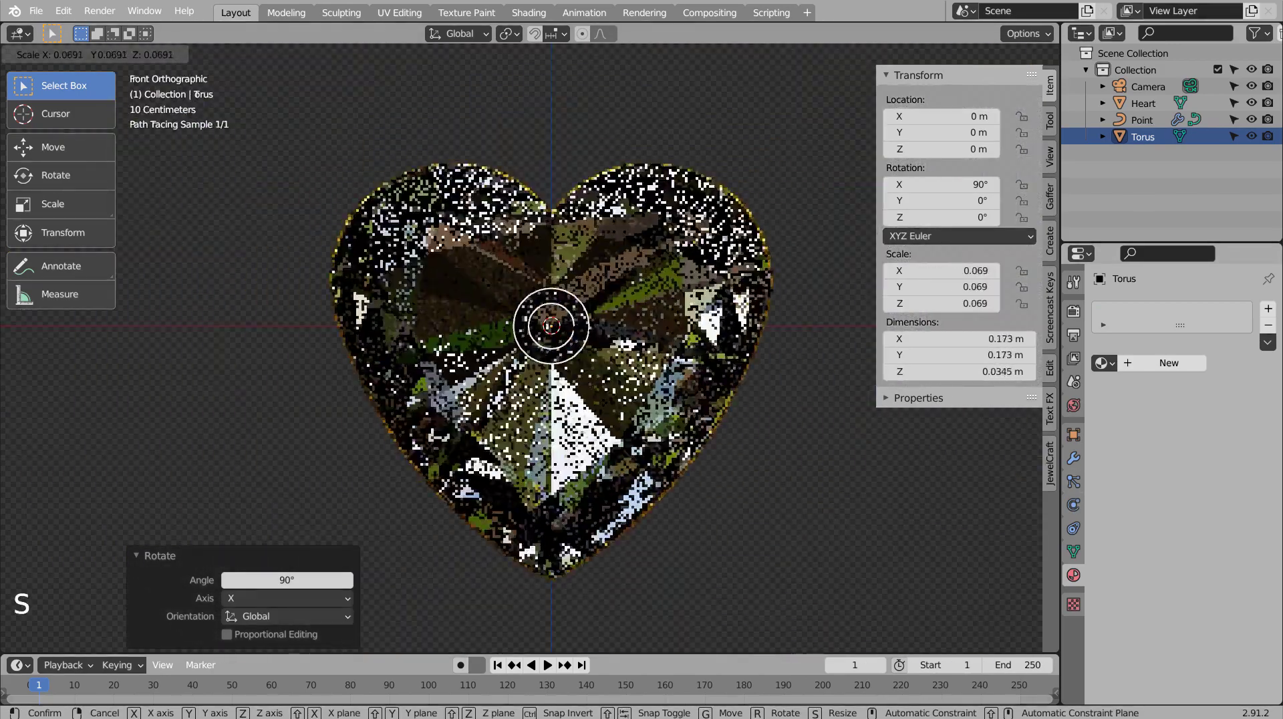
{"action": "key", "text": "g"}
{"action": "scroll", "scroll_direction": "up", "scroll_amount": 3}
{"action": "middle_click", "coordinate": [576, 297]}
{"action": "scroll", "scroll_direction": "up", "scroll_amount": 3}
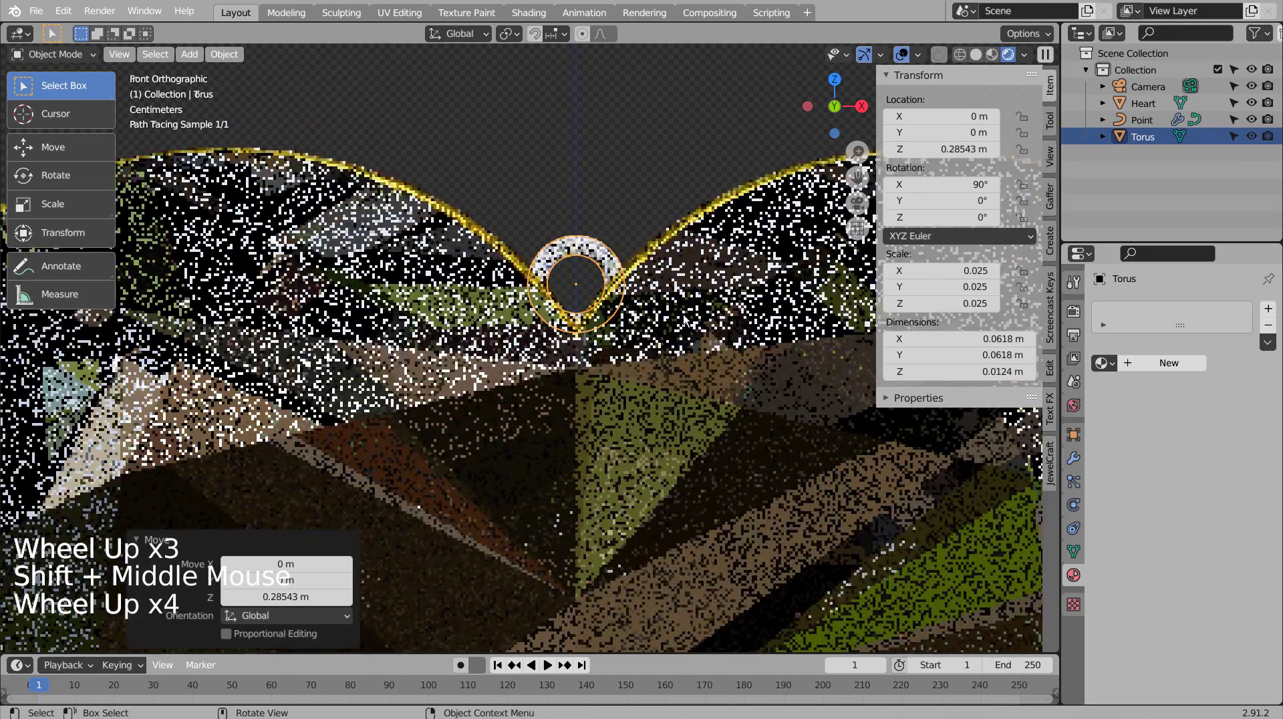
{"action": "key", "text": "g"}
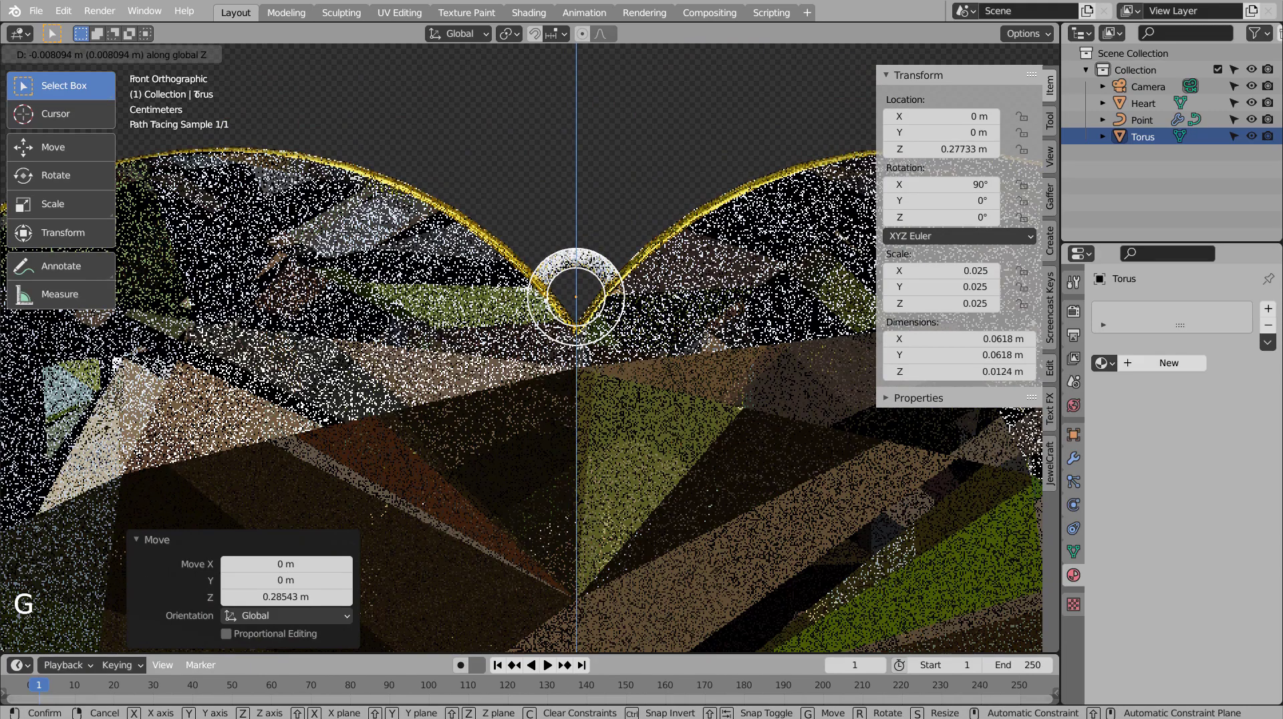
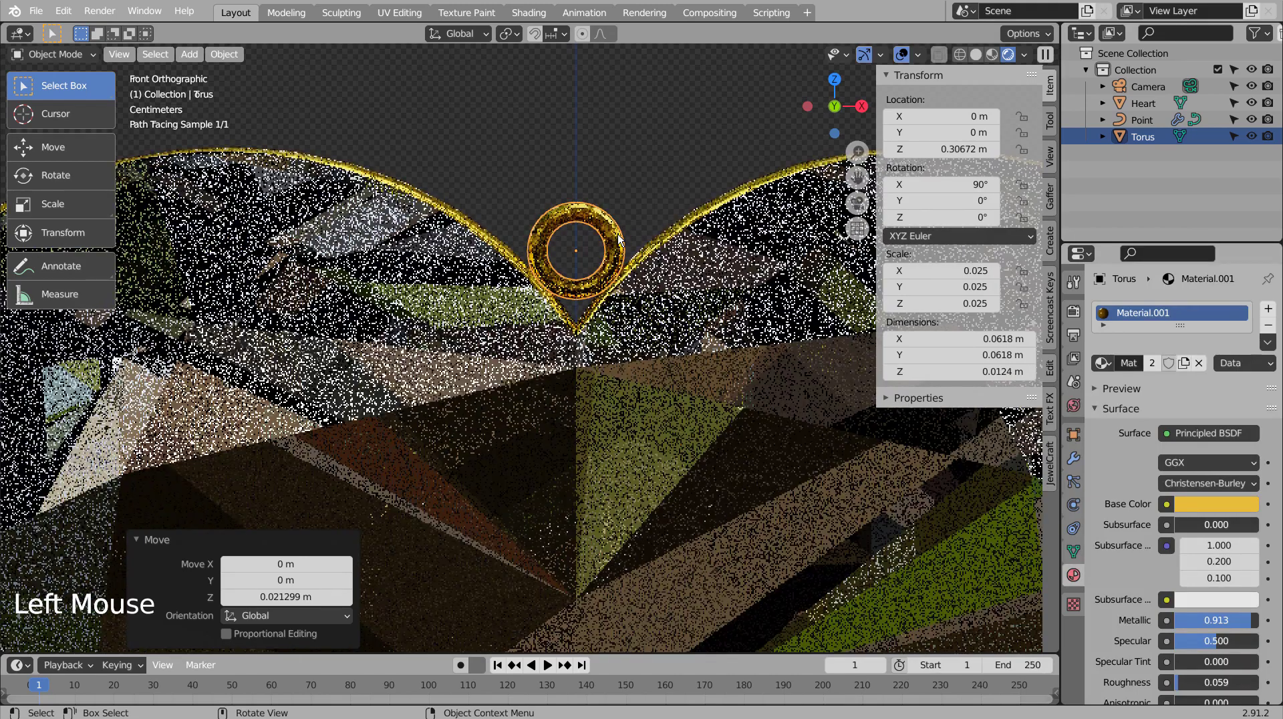
Inspect the bail ring's joint with the heart in wireframe from several angles.
{"action": "left_click", "coordinate": [622, 237]}
{"action": "right_click", "coordinate": [620, 237]}
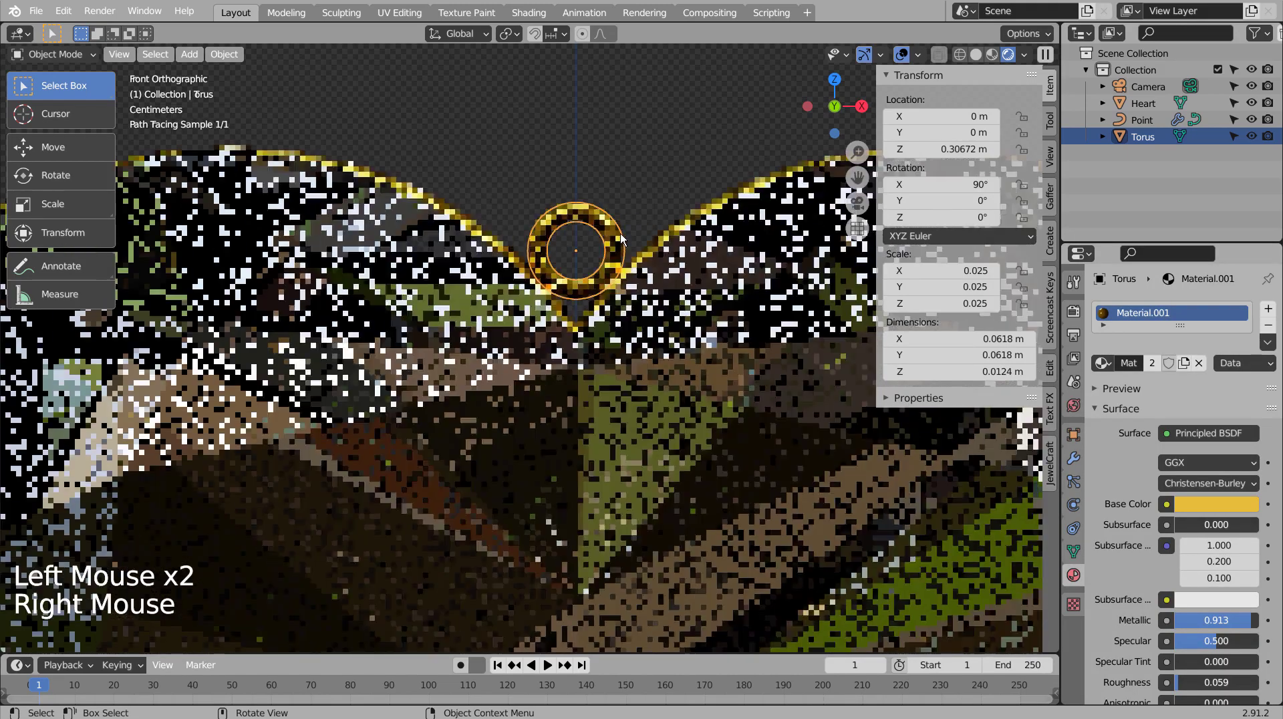
{"action": "left_click", "coordinate": [661, 206]}
{"action": "middle_click", "coordinate": [675, 282]}
{"action": "middle_click", "coordinate": [556, 351]}
{"action": "middle_click", "coordinate": [545, 400]}
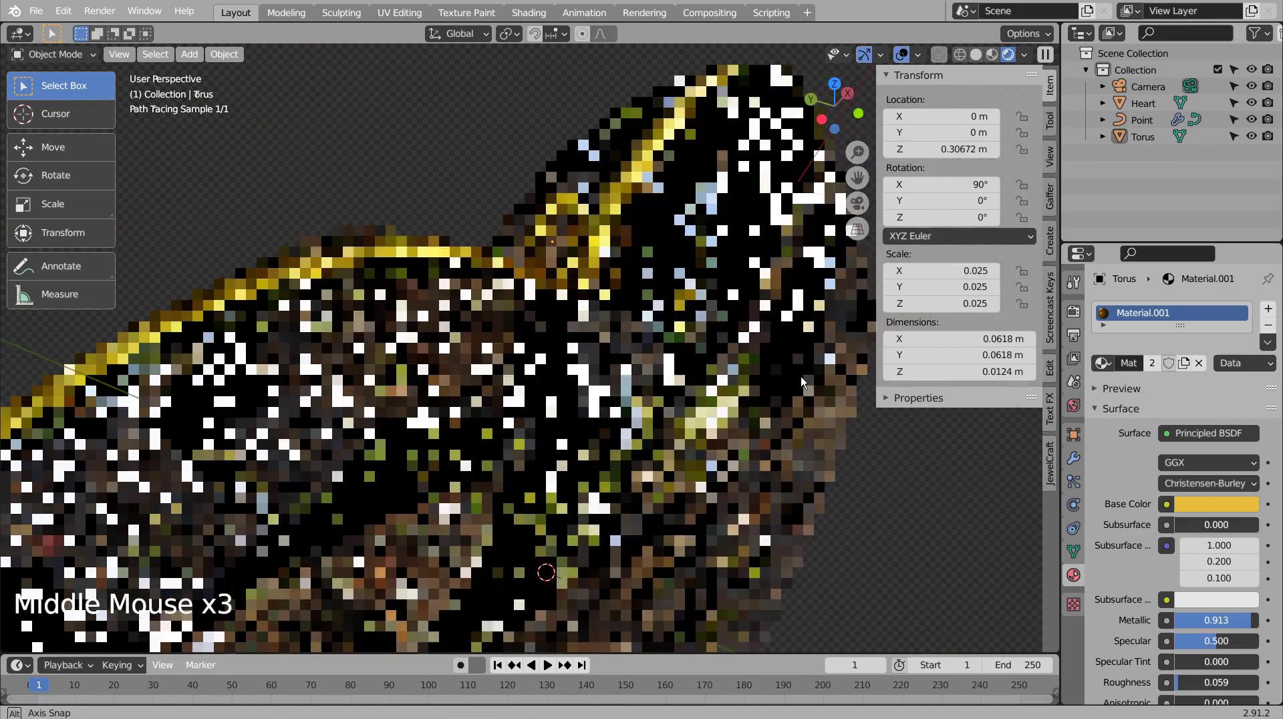
{"action": "key", "text": "shift+z"}
{"action": "middle_click", "coordinate": [734, 356]}
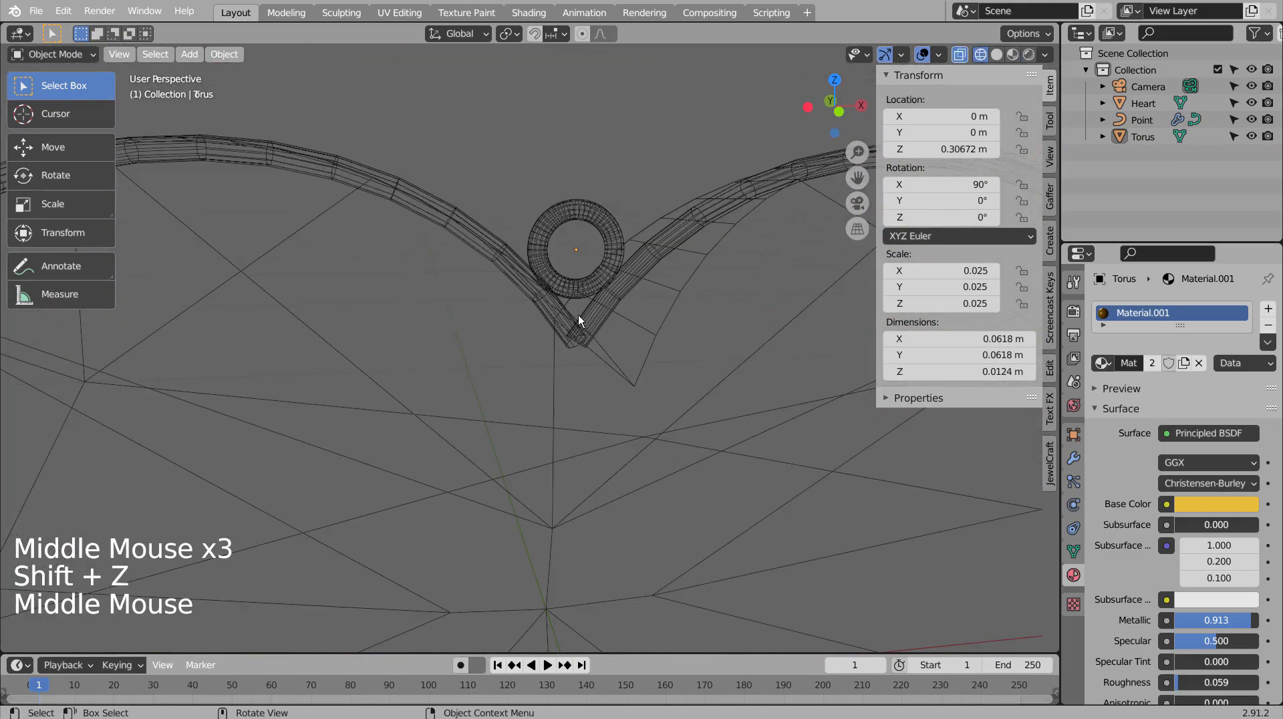
{"action": "middle_click", "coordinate": [582, 318]}
Return to the front rendered view and add a second torus, Torus.001, at the origin.
{"action": "key", "text": "shift+z"}
{"action": "scroll", "scroll_direction": "down", "scroll_amount": 3}
{"action": "key", "text": "shift+z"}
{"action": "key", "text": "shift+z"}
{"action": "scroll", "scroll_direction": "down", "scroll_amount": 3}
{"action": "key", "text": "KP_1"}
{"action": "left_click", "coordinate": [701, 347]}
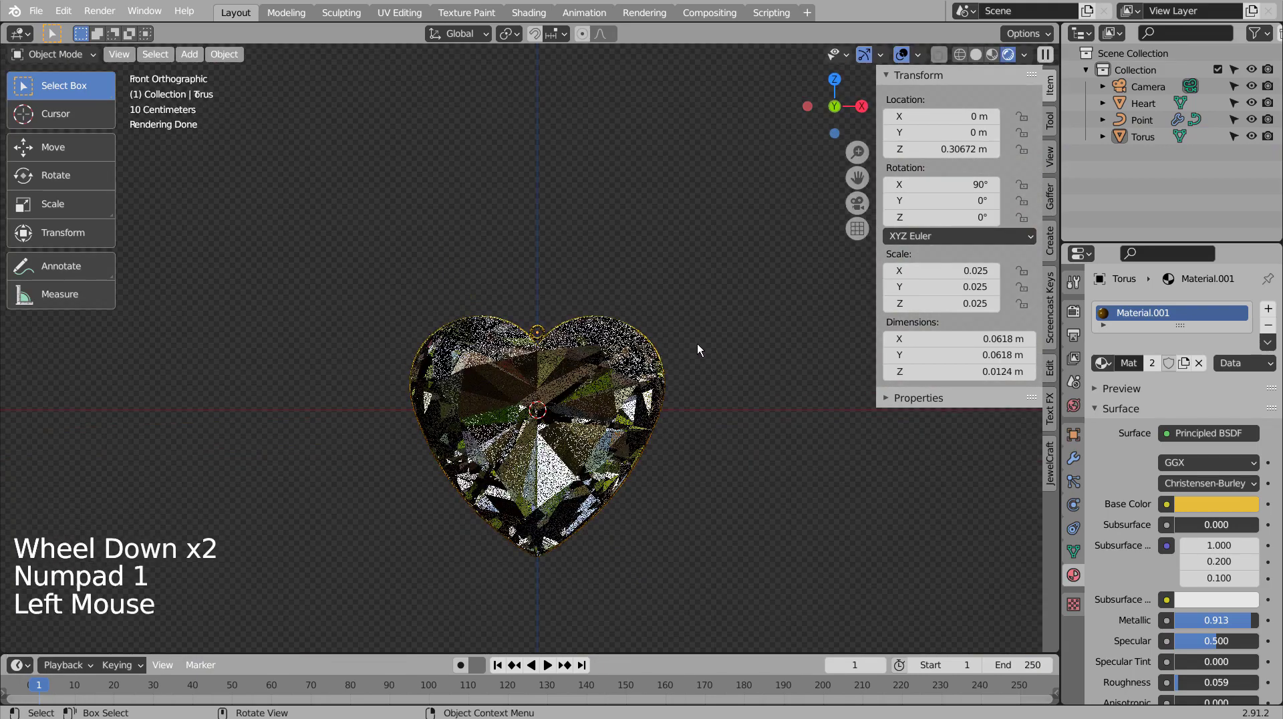
{"action": "left_click", "coordinate": [720, 358]}
{"action": "left_click", "coordinate": [658, 275]}
Duplicate the torus as Torus.002, rotate it 90° on X and preview the links rendered.
{"action": "key", "text": "shift+a"}
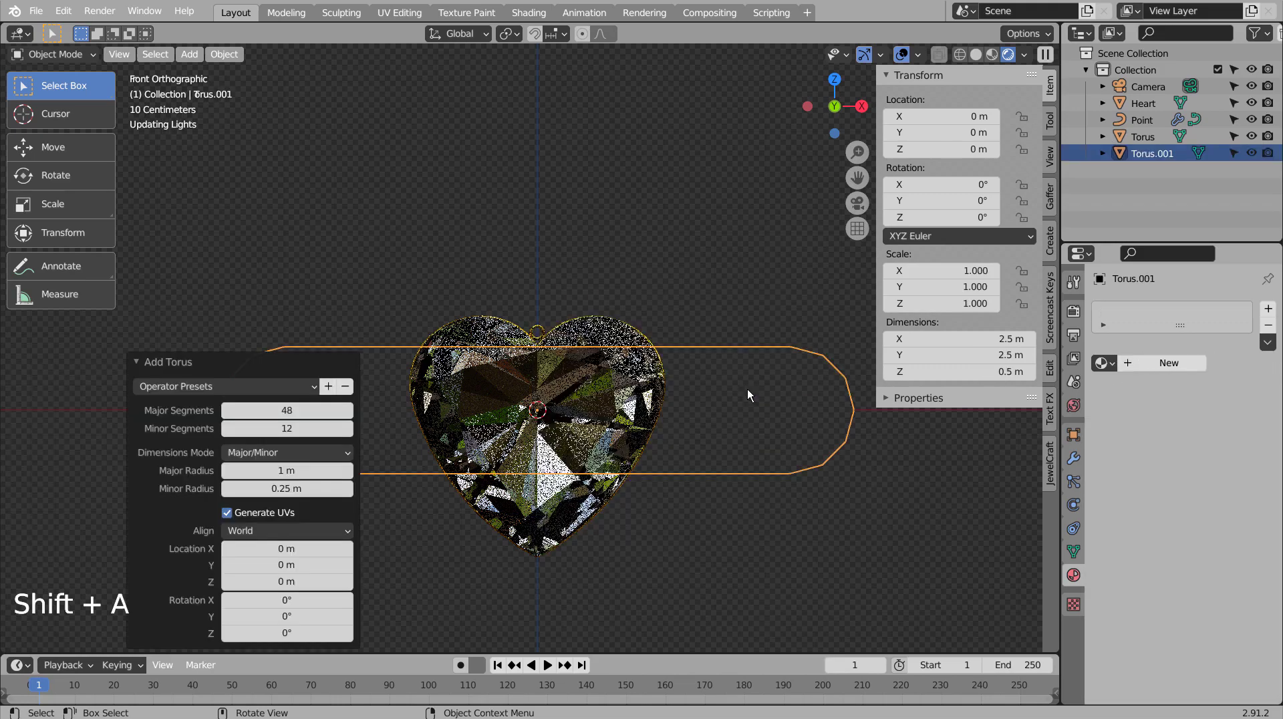
{"action": "key", "text": "KP_7"}
{"action": "key", "text": "KP_1"}
{"action": "key", "text": "shift+z"}
{"action": "middle_click", "coordinate": [796, 513]}
{"action": "key", "text": "shift+d"}
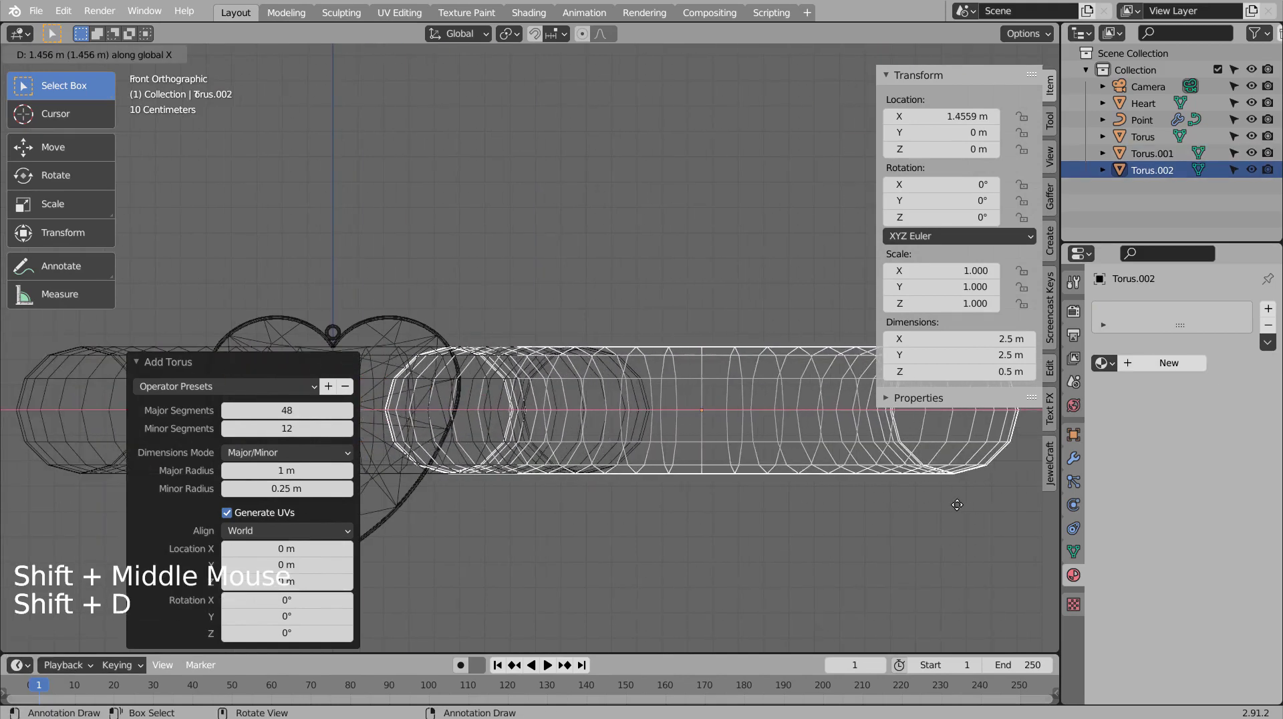
{"action": "key", "text": "r"}
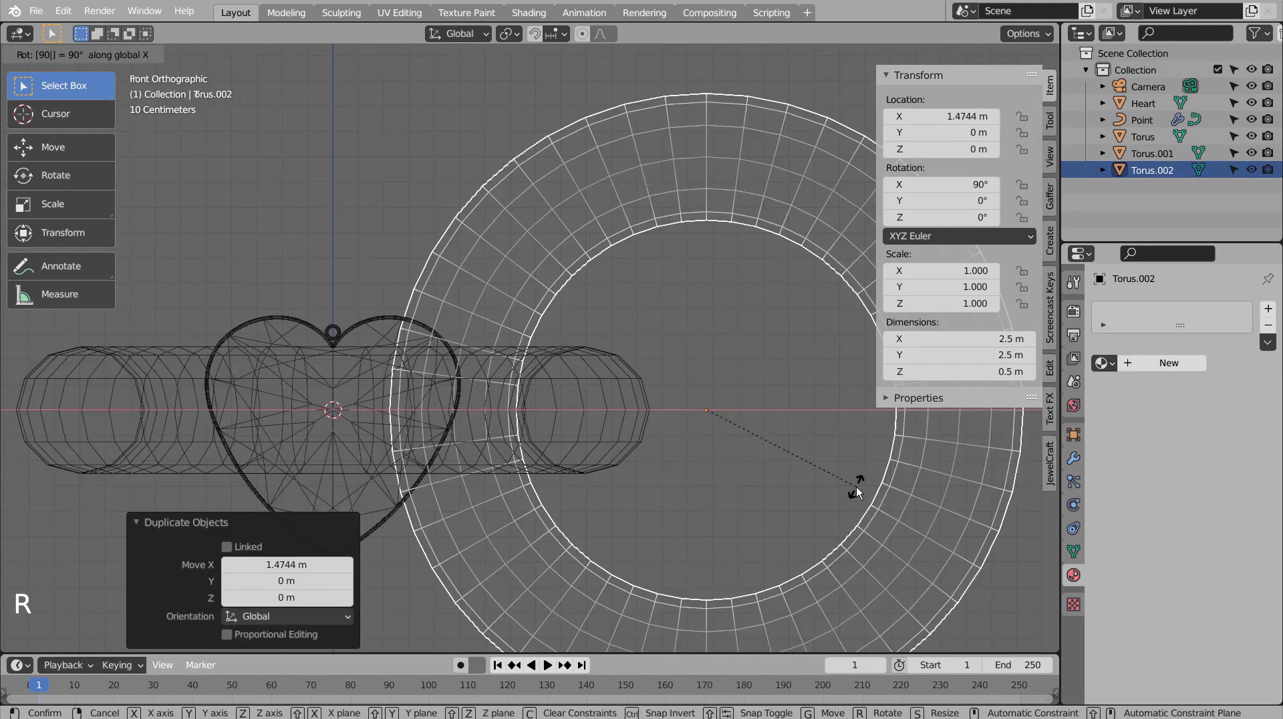
{"action": "middle_click", "coordinate": [785, 414]}
{"action": "middle_click", "coordinate": [769, 501]}
{"action": "key", "text": "shift+z"}
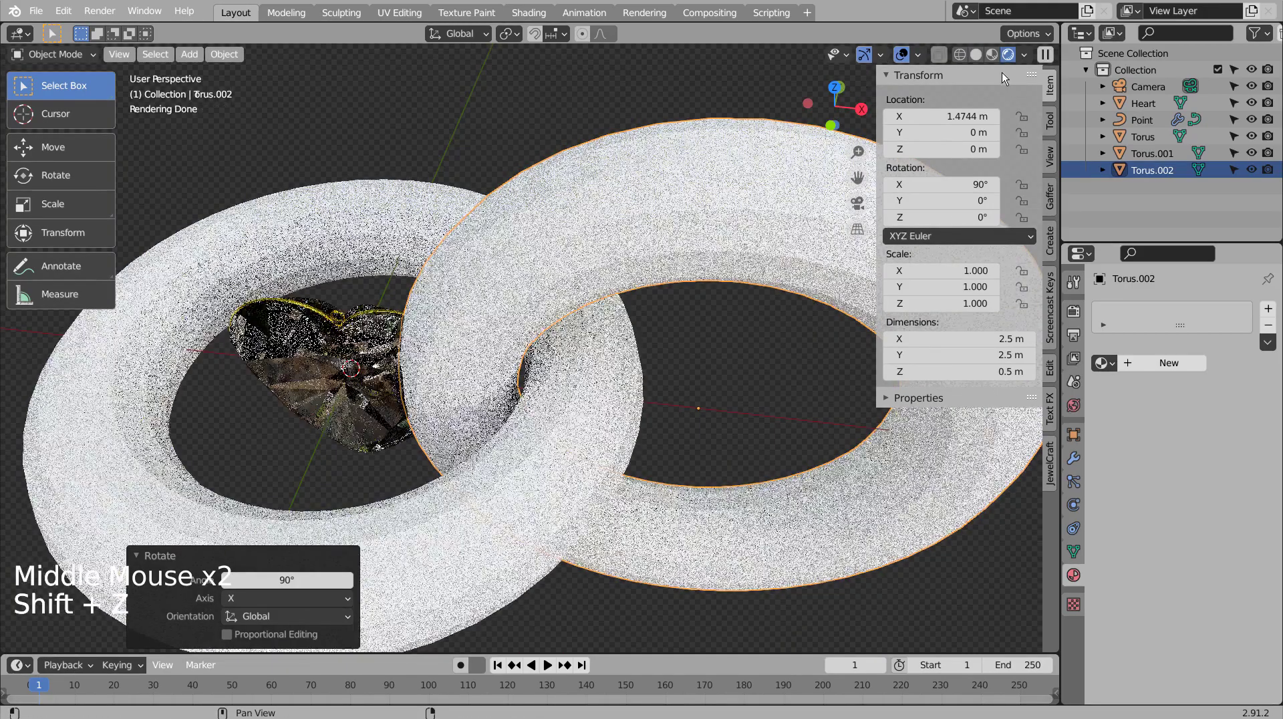
Slide the link along X to interlock and smooth it with a Subdivision Surface modifier.
{"action": "left_click", "coordinate": [982, 55]}
{"action": "left_click", "coordinate": [700, 263]}
{"action": "key", "text": "g"}
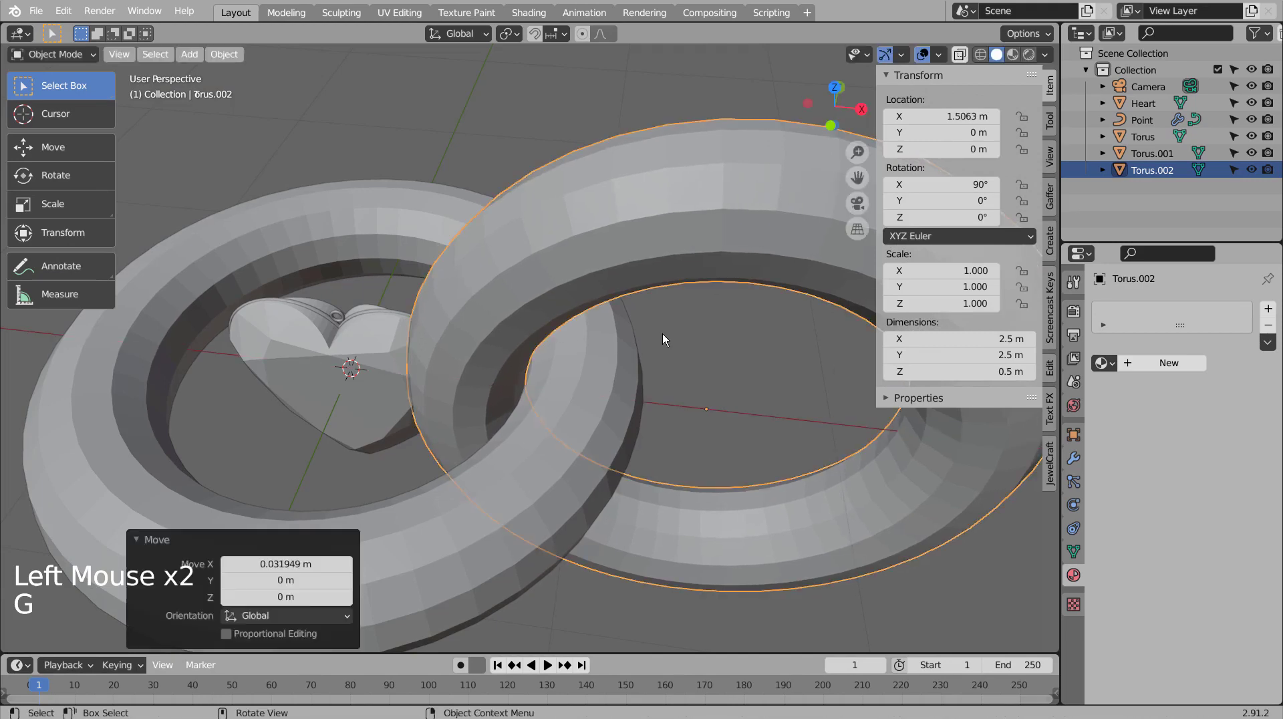
{"action": "left_click", "coordinate": [635, 369]}
{"action": "key", "text": "ctrl+1"}
{"action": "left_click", "coordinate": [674, 259]}
{"action": "key", "text": "ctrl+1"}
Shade the links smooth and delete the extra Torus.001.
{"action": "right_click", "coordinate": [616, 263]}
{"action": "right_click", "coordinate": [614, 263]}
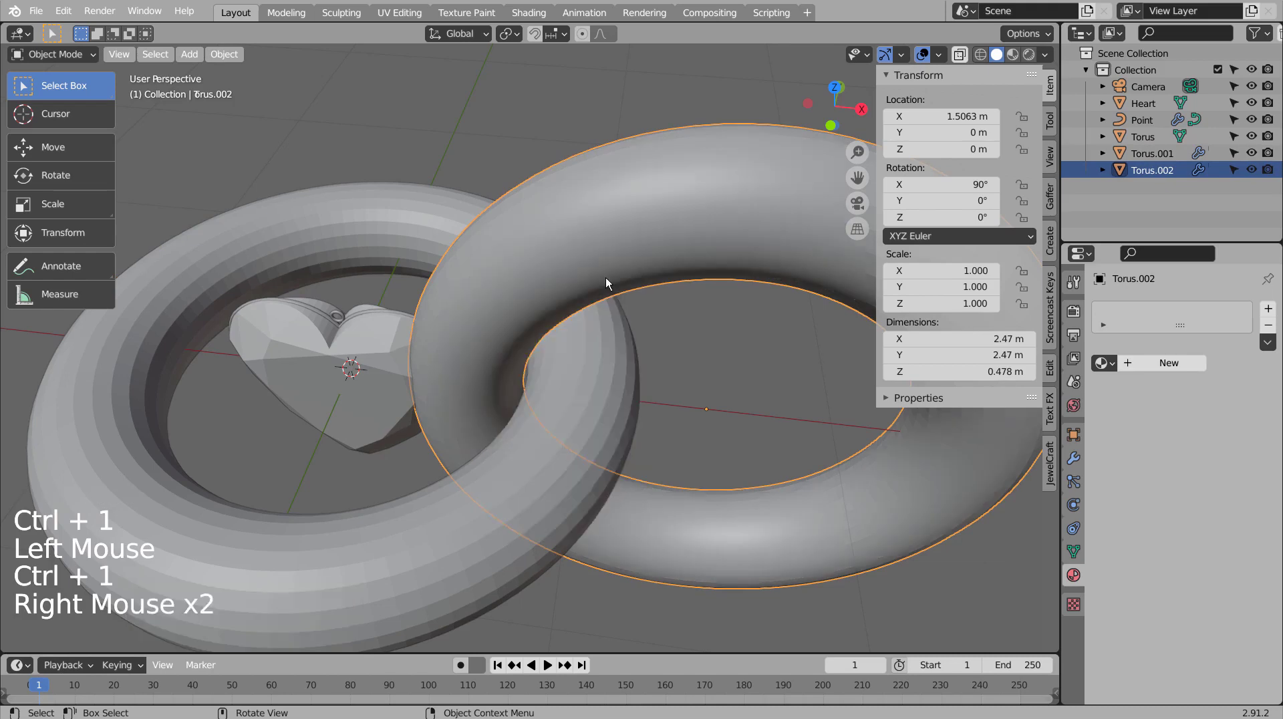
{"action": "left_click", "coordinate": [603, 415]}
{"action": "right_click", "coordinate": [604, 415]}
{"action": "left_click", "coordinate": [673, 401]}
{"action": "middle_click", "coordinate": [721, 442]}
{"action": "left_click", "coordinate": [608, 423]}
{"action": "left_click", "coordinate": [522, 299]}
Join the interlocking rings into Torus.002 and begin scaling the link down past 0.047.
{"action": "key", "text": "ctrl+j"}
{"action": "left_click", "coordinate": [576, 398]}
{"action": "key", "text": "shift+l"}
{"action": "key", "text": "s"}
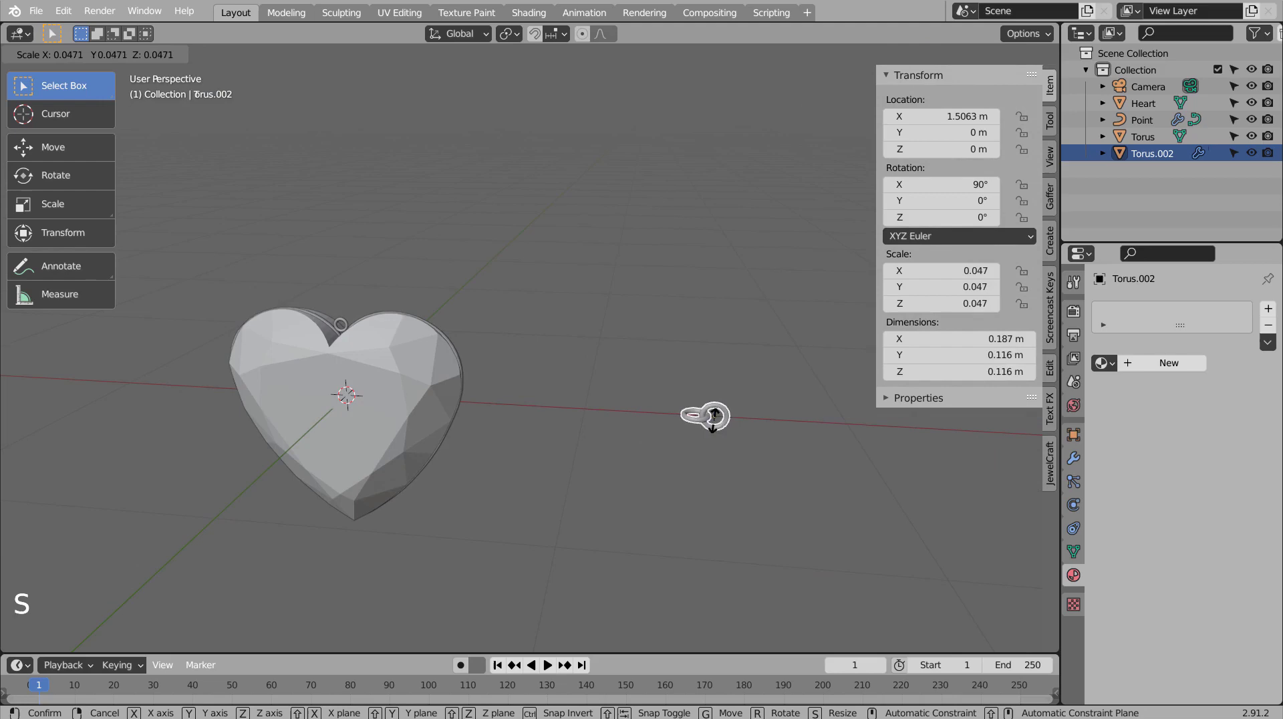
Scale the joined link down to 0.014 and zoom in on it.
{"action": "key", "text": "ctrl+z"}
{"action": "key", "text": "s"}
{"action": "key", "text": "s"}
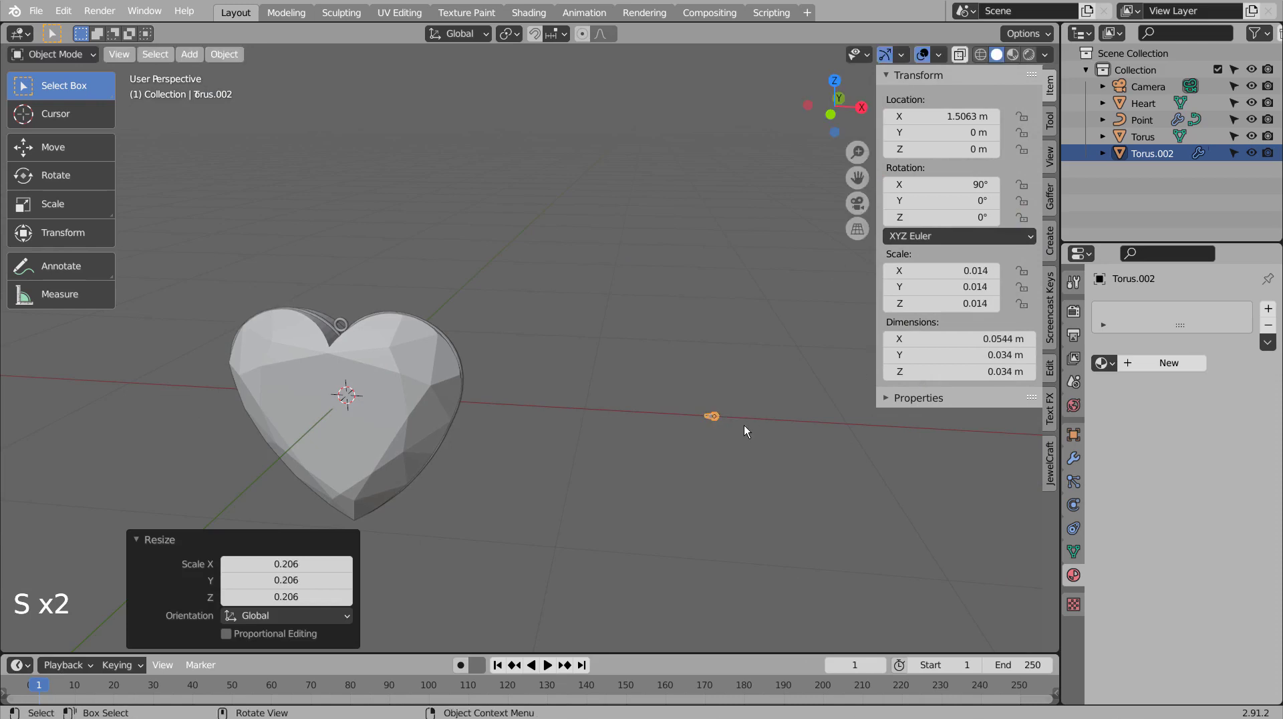
{"action": "scroll", "scroll_direction": "up", "scroll_amount": 3}
{"action": "middle_click", "coordinate": [771, 479]}
{"action": "scroll", "scroll_direction": "up", "scroll_amount": 3}
{"action": "middle_click", "coordinate": [505, 491]}
{"action": "scroll", "scroll_direction": "up", "scroll_amount": 3}
{"action": "middle_click", "coordinate": [507, 487]}
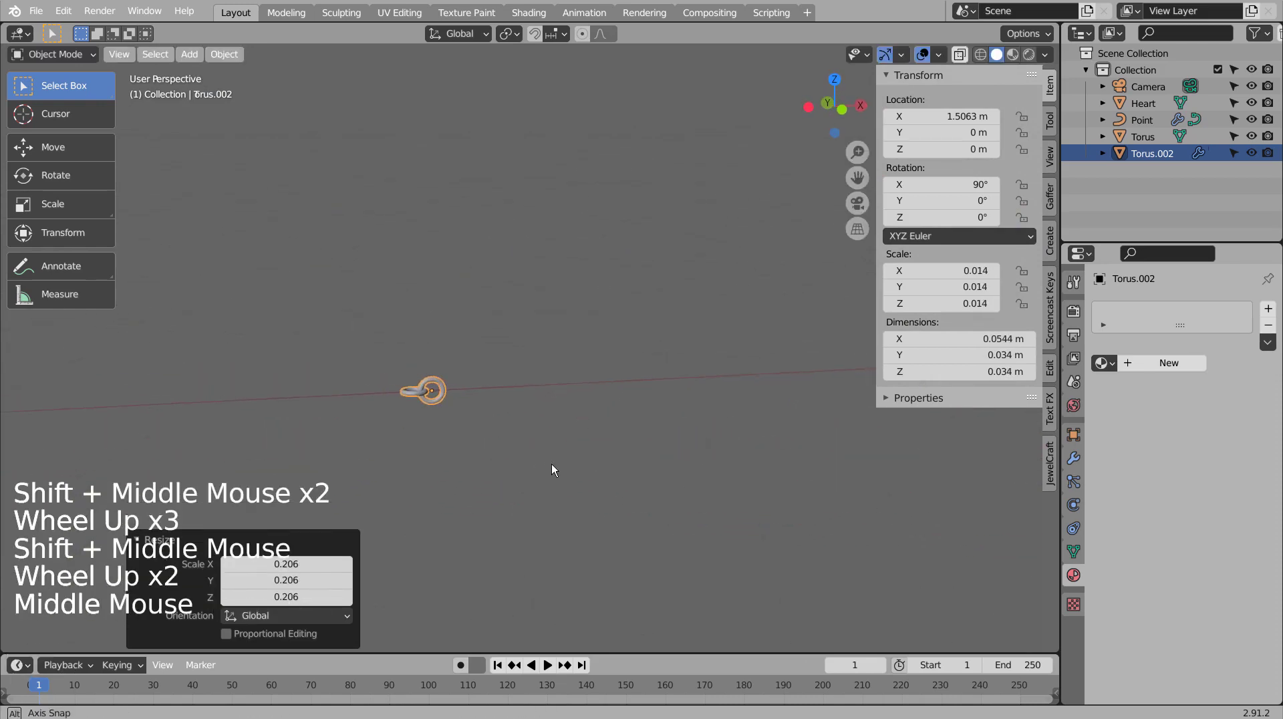
{"action": "middle_click", "coordinate": [561, 466]}
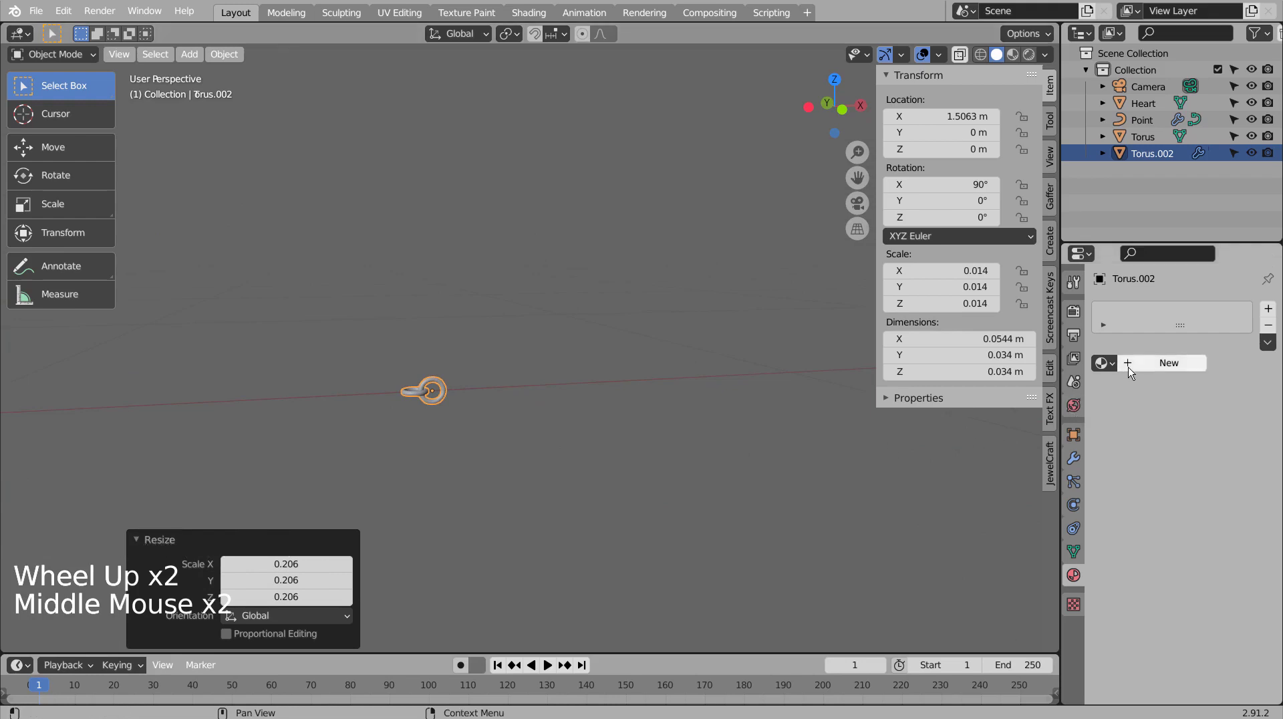
Add an Array modifier with Relative Offset X 0.77 and Count 155 to form a straight chain.
{"action": "left_click", "coordinate": [1076, 455]}
{"action": "left_click", "coordinate": [1155, 317]}
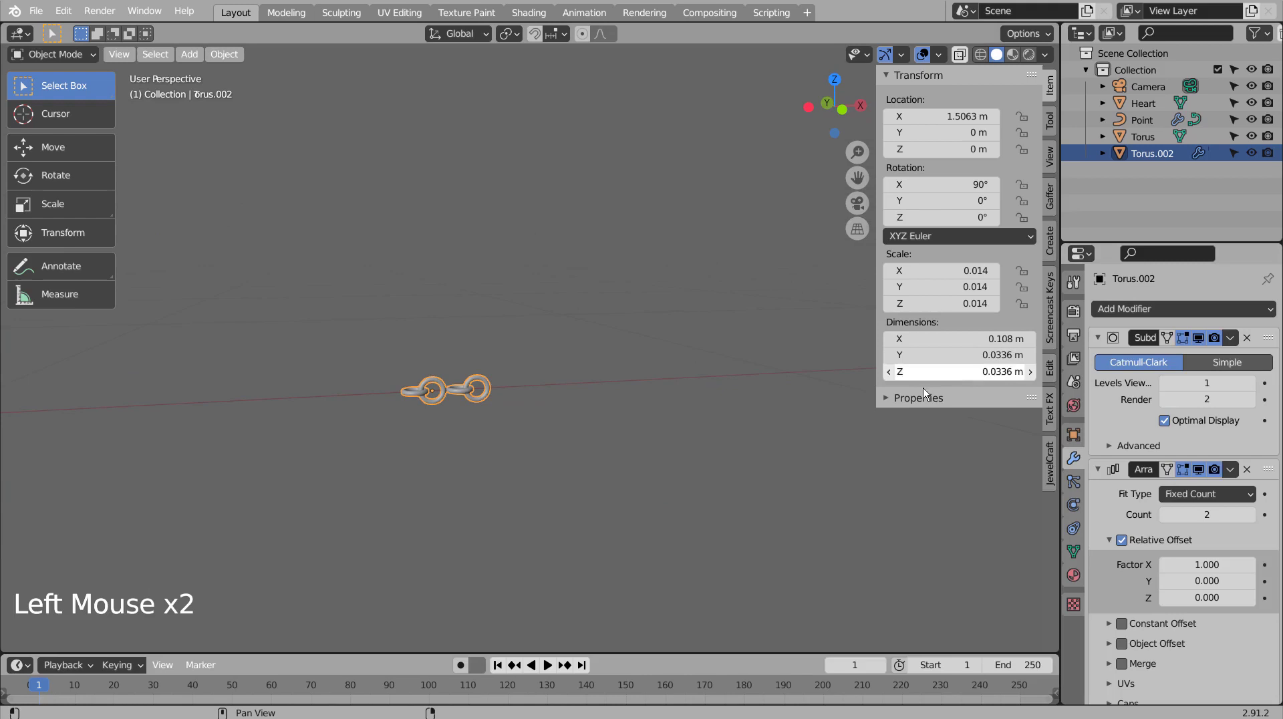
{"action": "scroll", "scroll_direction": "up", "scroll_amount": 3}
{"action": "middle_click", "coordinate": [405, 490]}
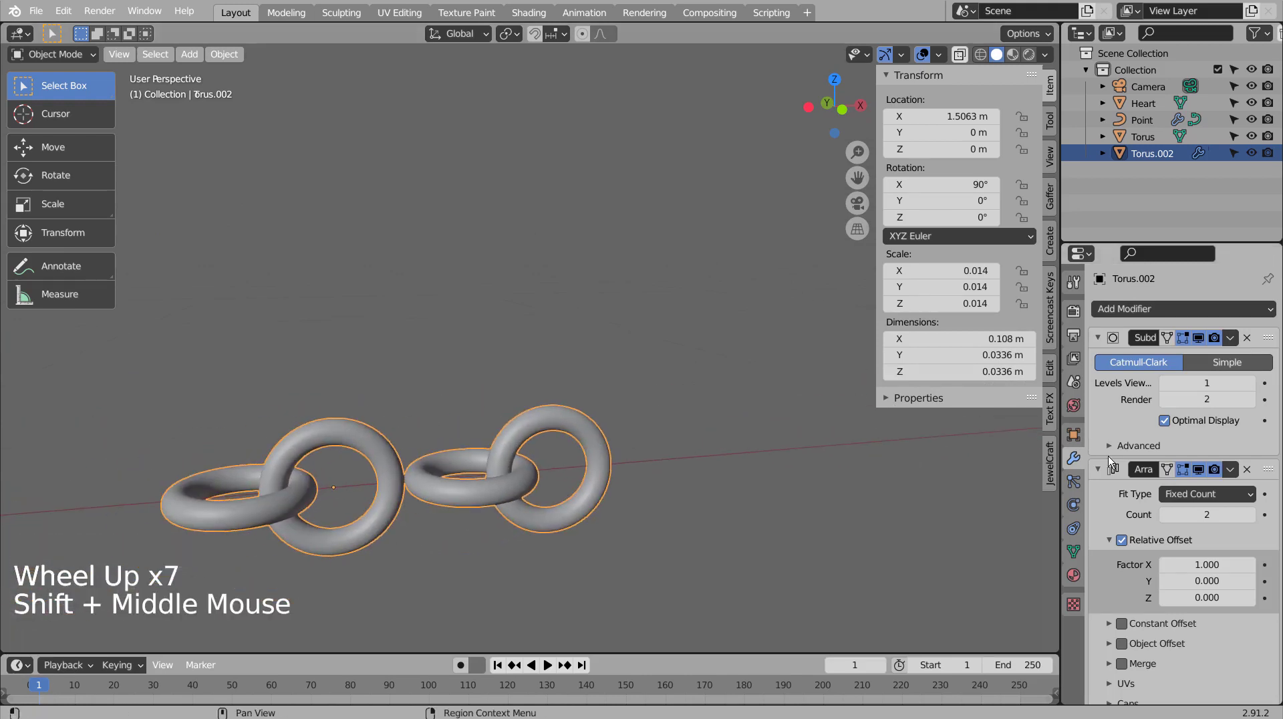
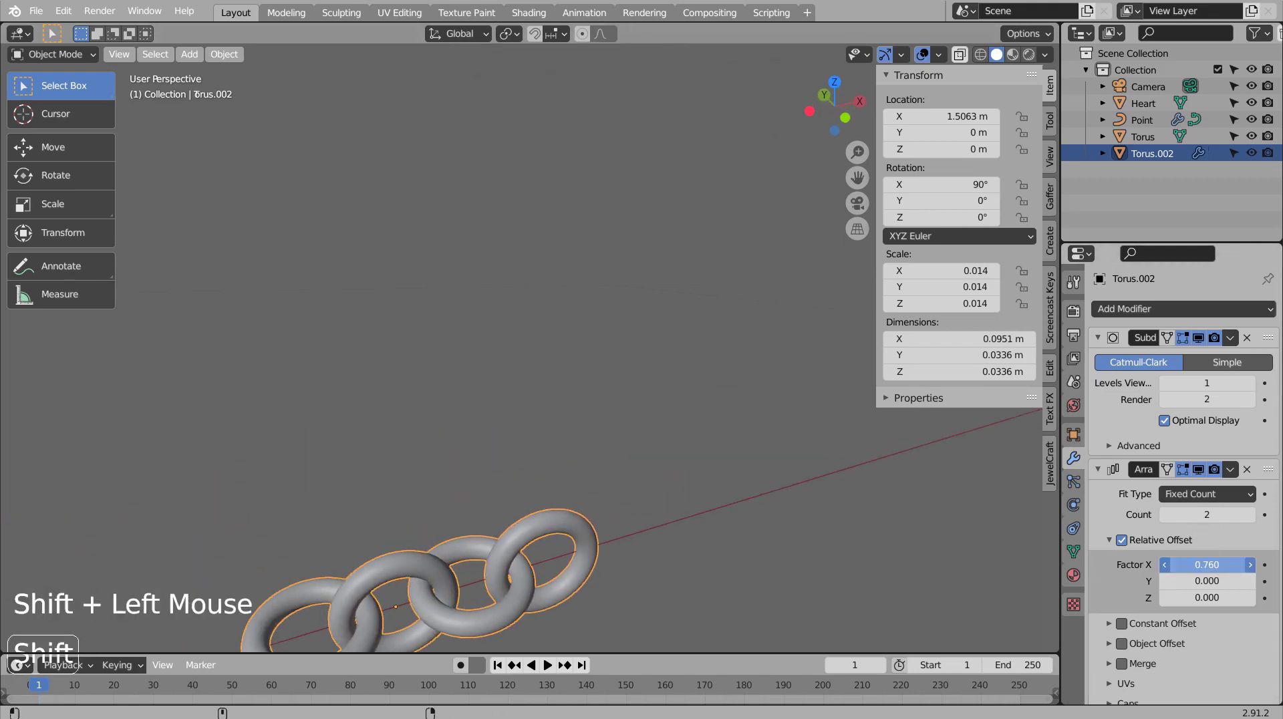
{"action": "middle_click", "coordinate": [846, 522]}
{"action": "middle_click", "coordinate": [787, 482]}
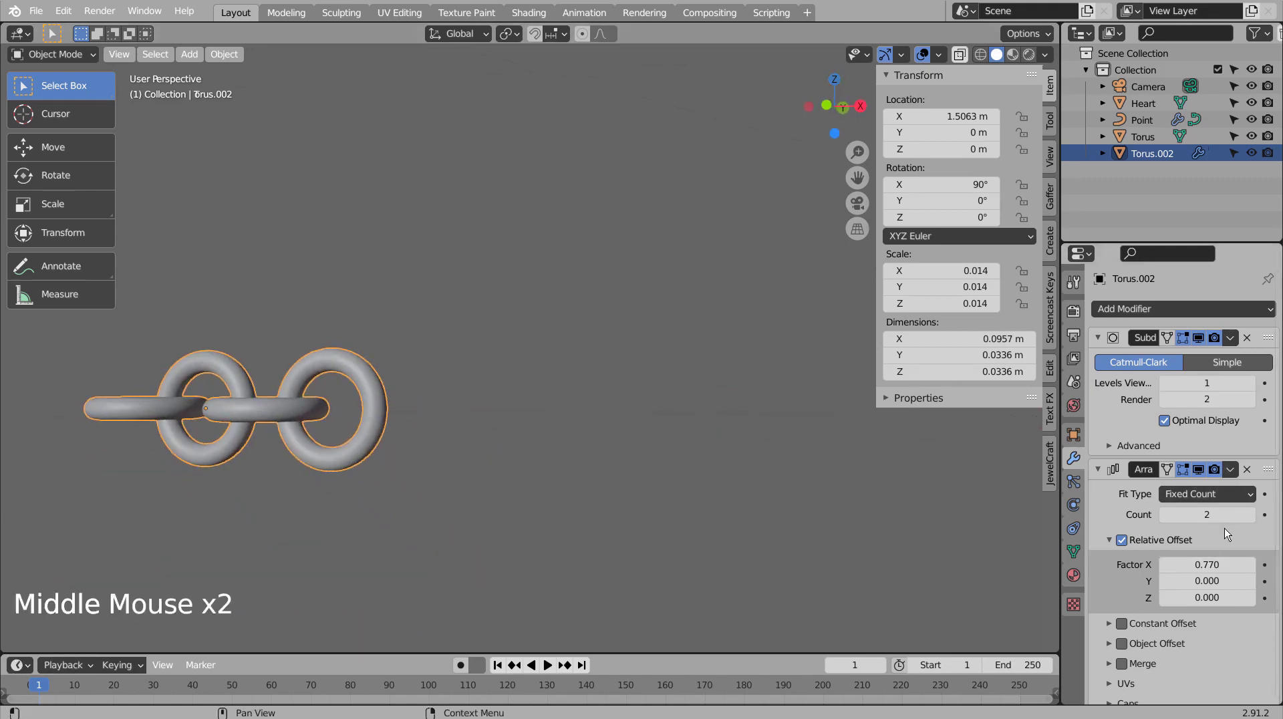
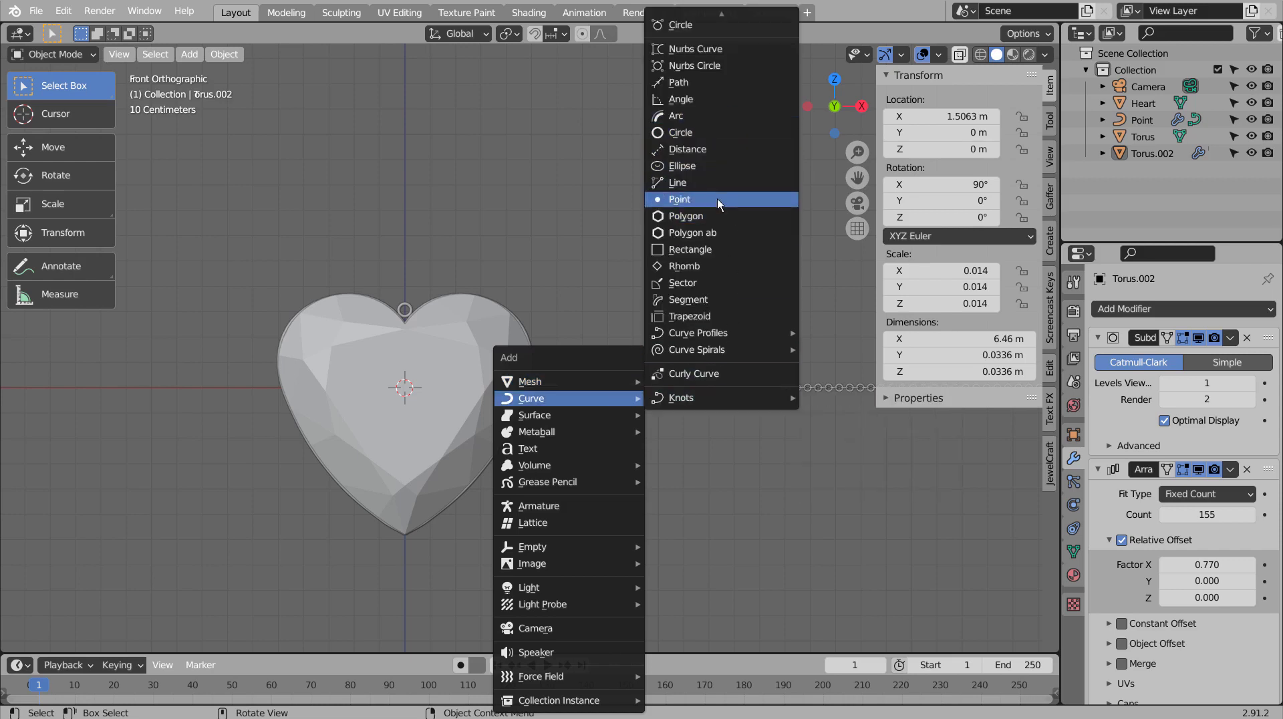
Add a Point curve and place its first point inside the heart's bail ring.
{"action": "middle_click", "coordinate": [558, 422]}
{"action": "key", "text": "g"}
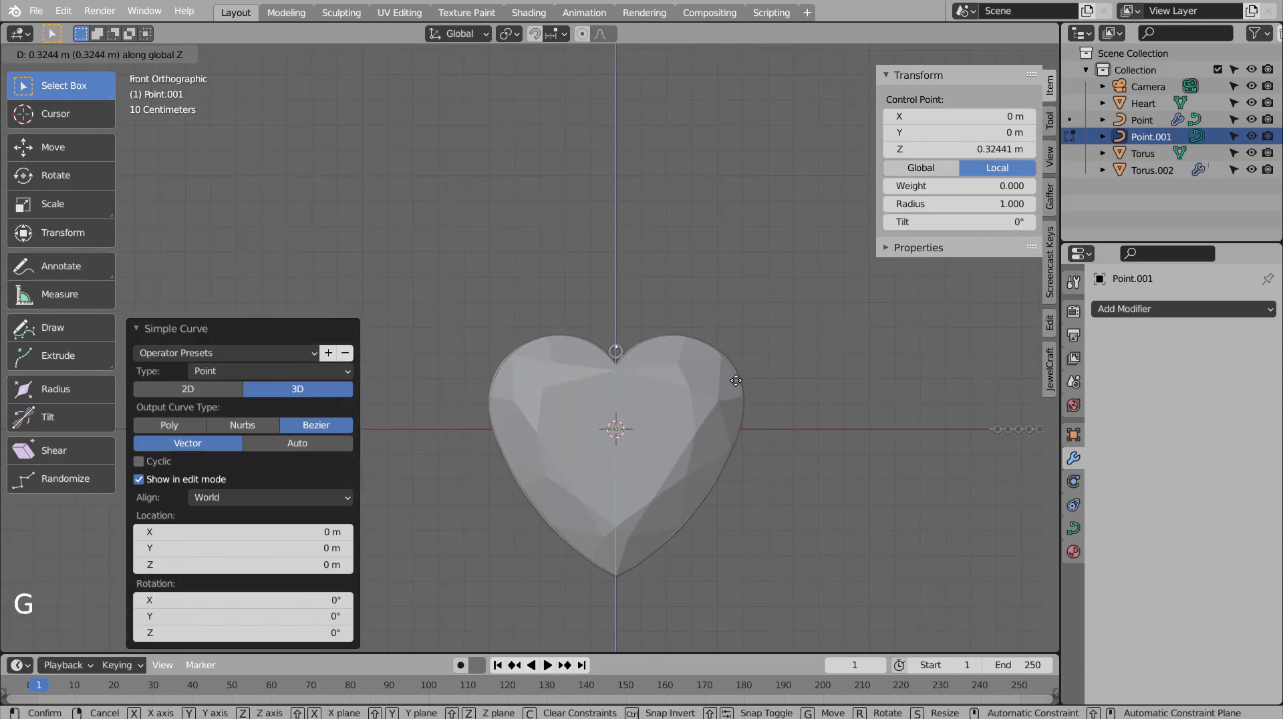
{"action": "middle_click", "coordinate": [776, 370]}
{"action": "middle_click", "coordinate": [695, 414]}
{"action": "scroll", "scroll_direction": "up", "scroll_amount": 3}
{"action": "key", "text": "KP_7"}
{"action": "scroll", "scroll_direction": "up", "scroll_amount": 3}
{"action": "scroll", "scroll_direction": "up", "scroll_amount": 3}
{"action": "middle_click", "coordinate": [932, 456]}
{"action": "scroll", "scroll_direction": "up", "scroll_amount": 3}
{"action": "key", "text": "e"}
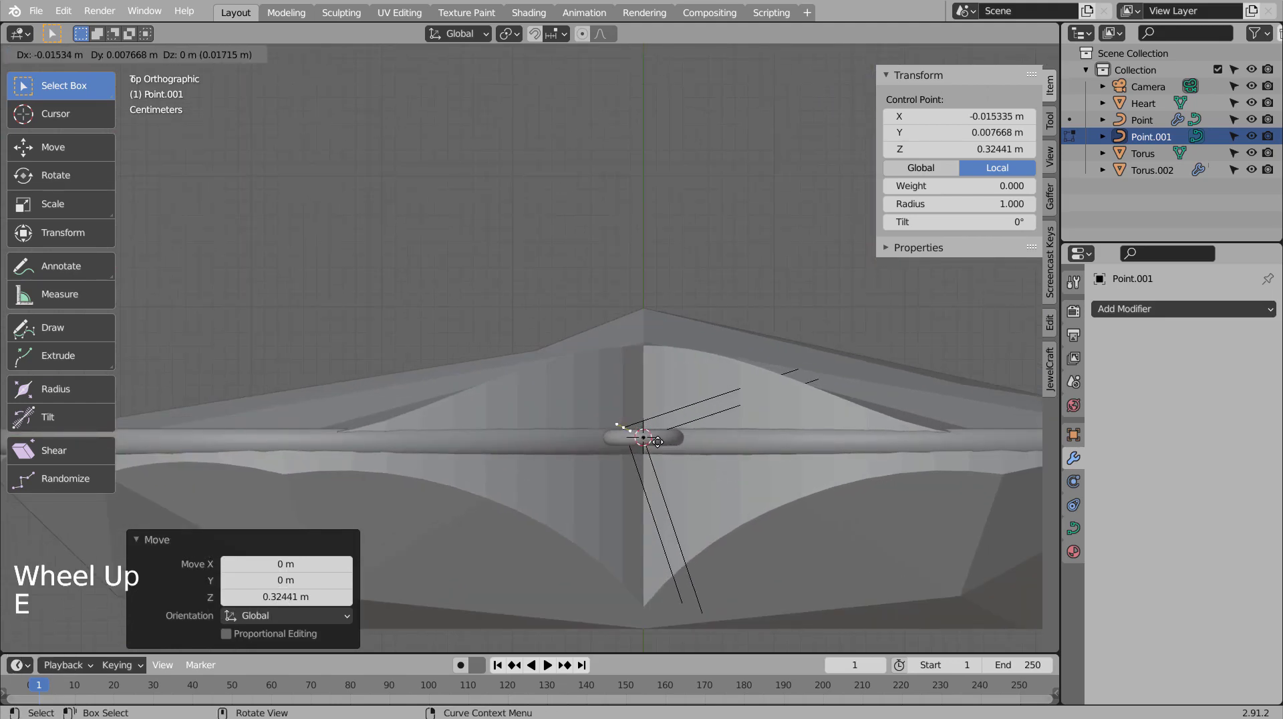
{"action": "key", "text": "KP_1"}
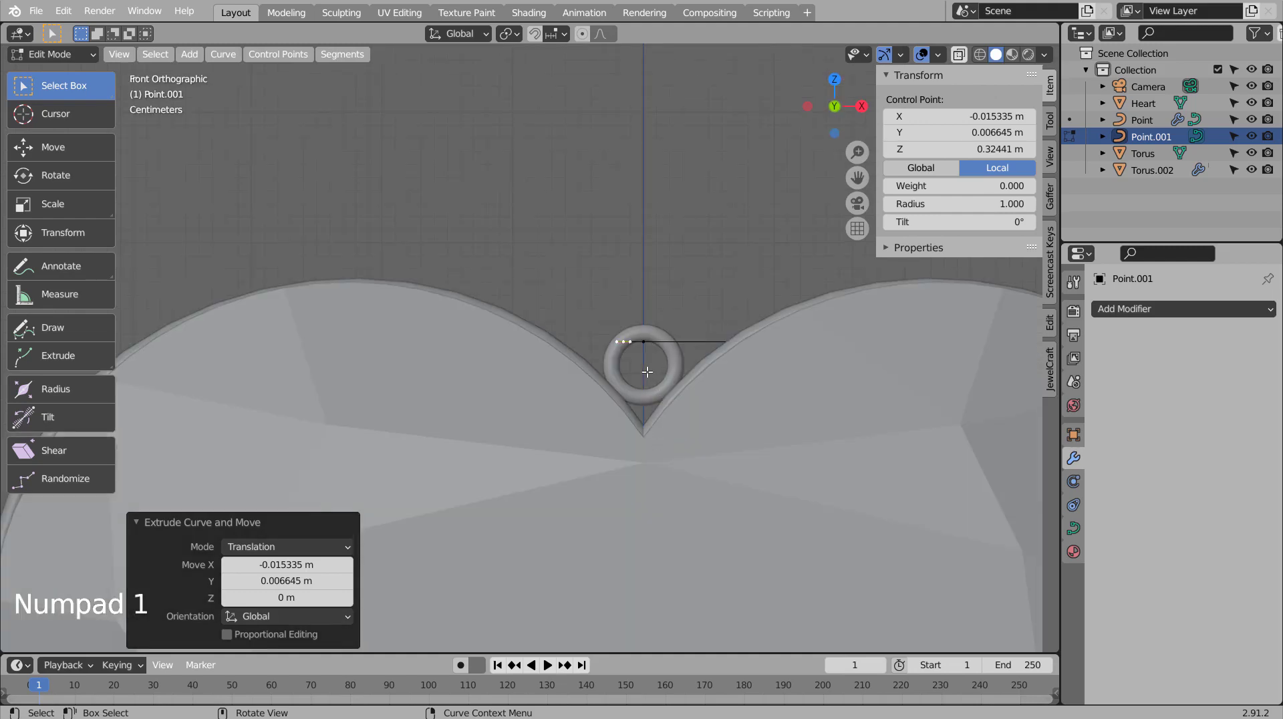
{"action": "key", "text": "g"}
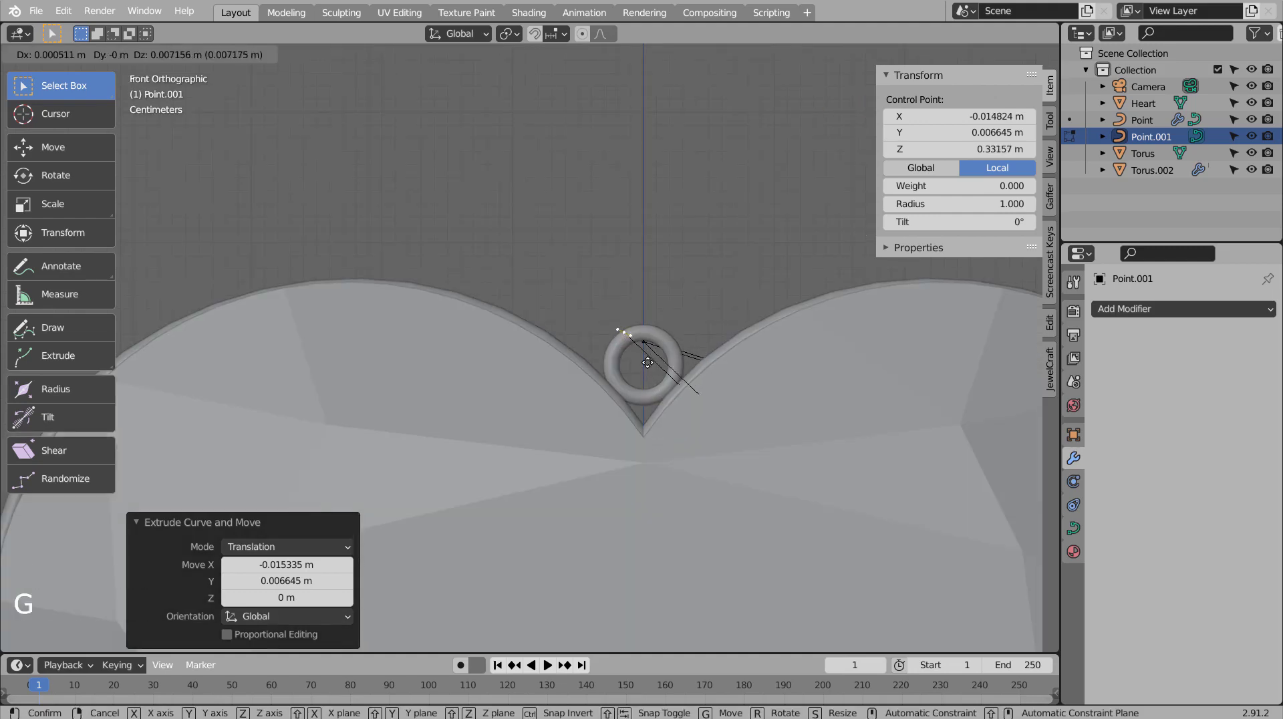
Extrude the first strand upward far above the heart in front view.
{"action": "key", "text": "e"}
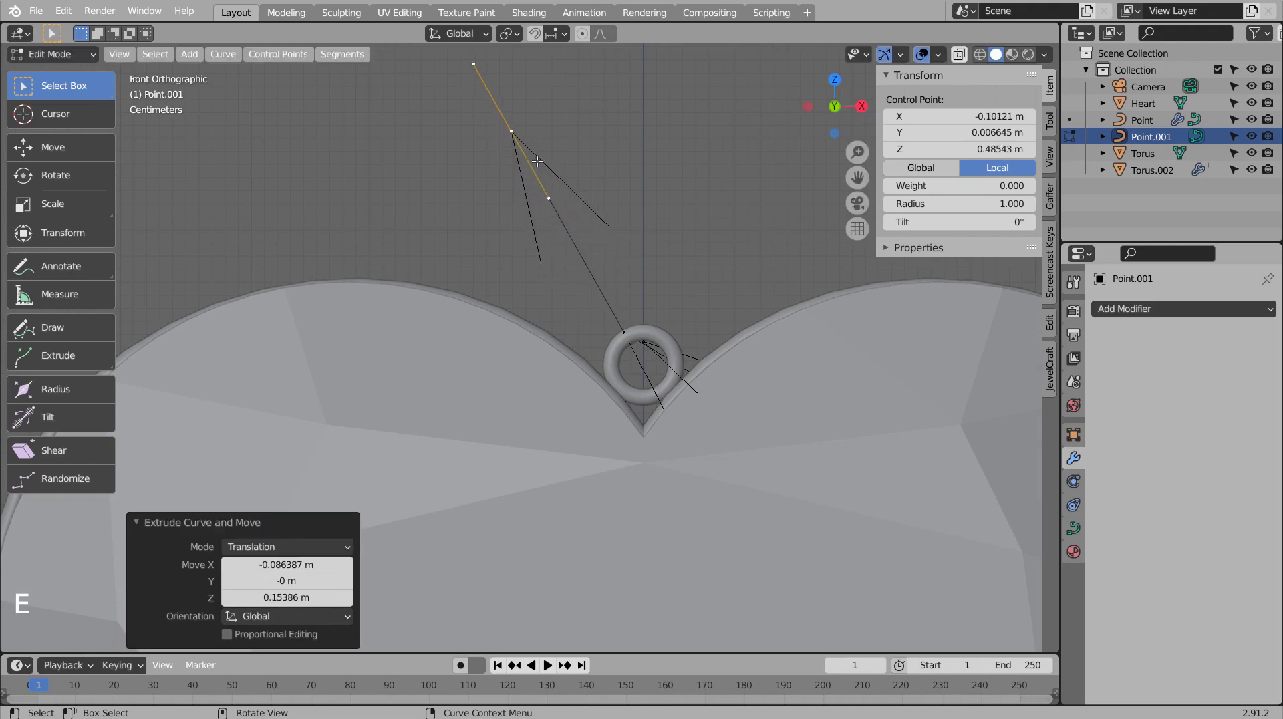
{"action": "scroll", "scroll_direction": "down", "scroll_amount": 3}
{"action": "key", "text": "e"}
{"action": "scroll", "scroll_direction": "down", "scroll_amount": 3}
{"action": "key", "text": "e"}
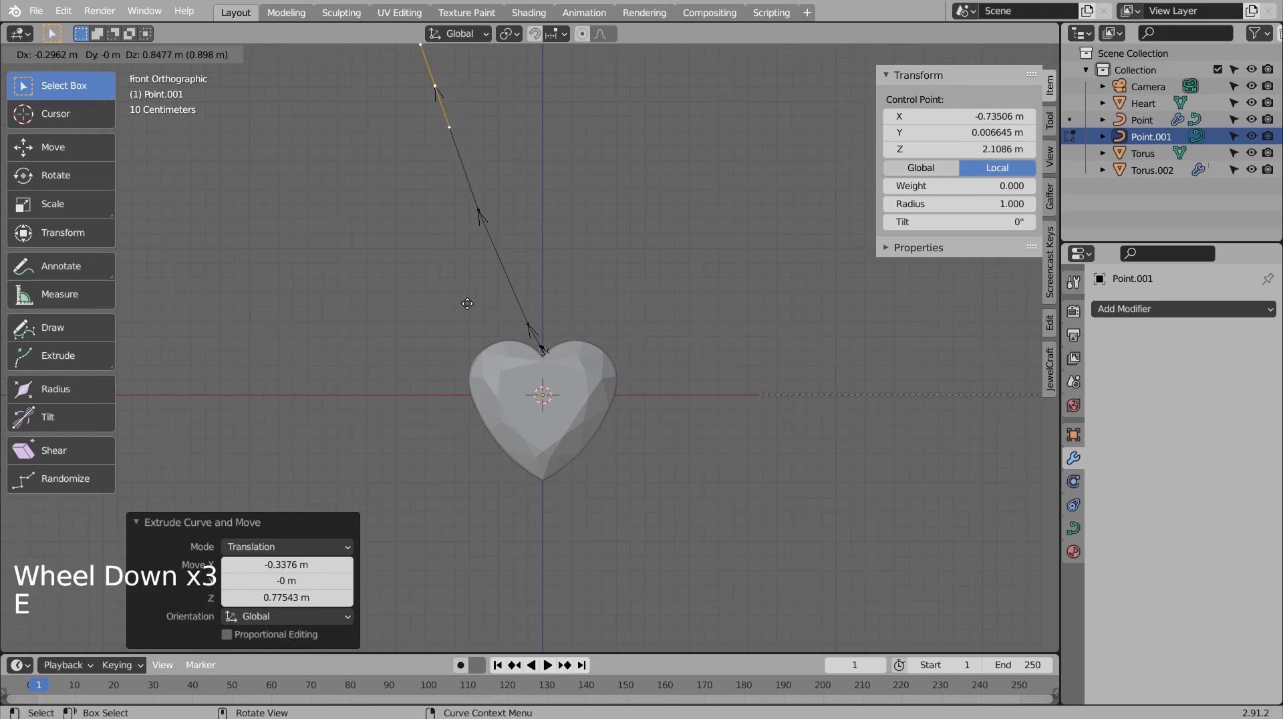
{"action": "scroll", "scroll_direction": "up", "scroll_amount": 3}
{"action": "middle_click", "coordinate": [713, 339]}
{"action": "middle_click", "coordinate": [699, 359]}
{"action": "middle_click", "coordinate": [661, 392]}
{"action": "left_click", "coordinate": [609, 380]}
{"action": "middle_click", "coordinate": [682, 398]}
{"action": "middle_click", "coordinate": [673, 403]}
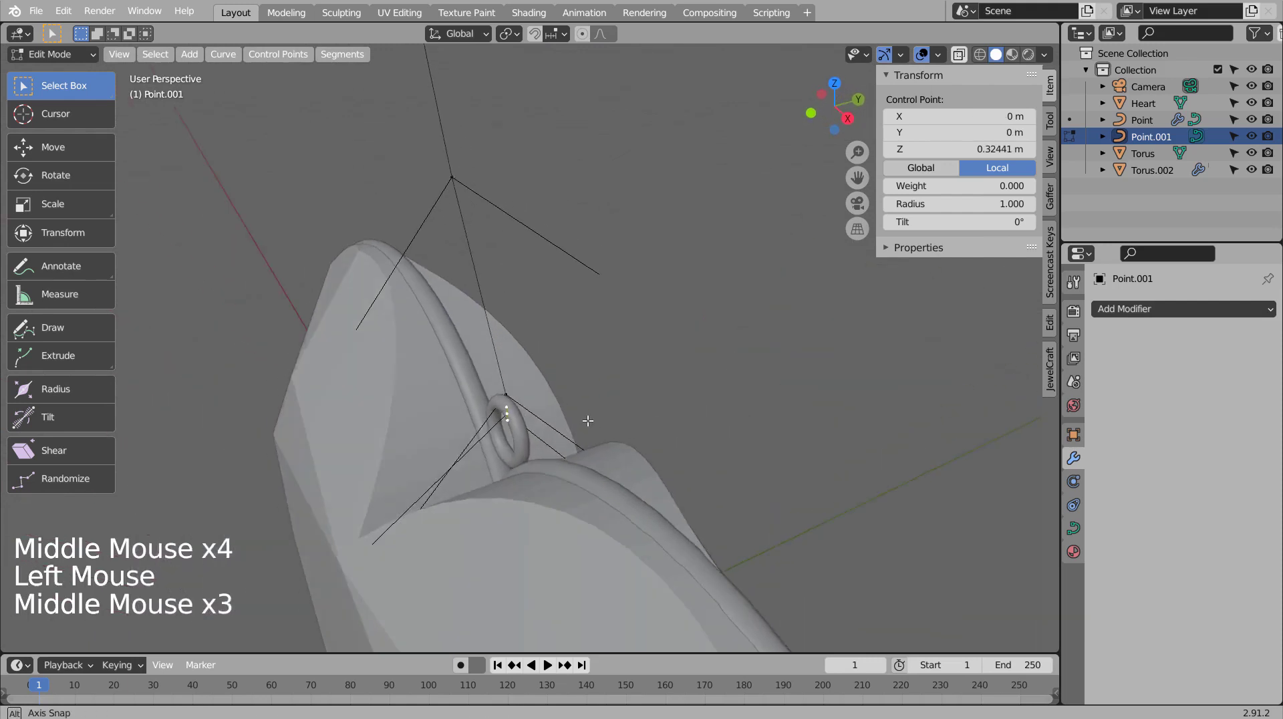
{"action": "middle_click", "coordinate": [540, 427]}
Position the curve's second point up inside the bail ring.
{"action": "key", "text": "KP_1"}
{"action": "key", "text": "KP_7"}
{"action": "scroll", "scroll_direction": "up", "scroll_amount": 3}
{"action": "middle_click", "coordinate": [762, 495]}
{"action": "scroll", "scroll_direction": "up", "scroll_amount": 3}
{"action": "left_click", "coordinate": [558, 415]}
{"action": "key", "text": "e"}
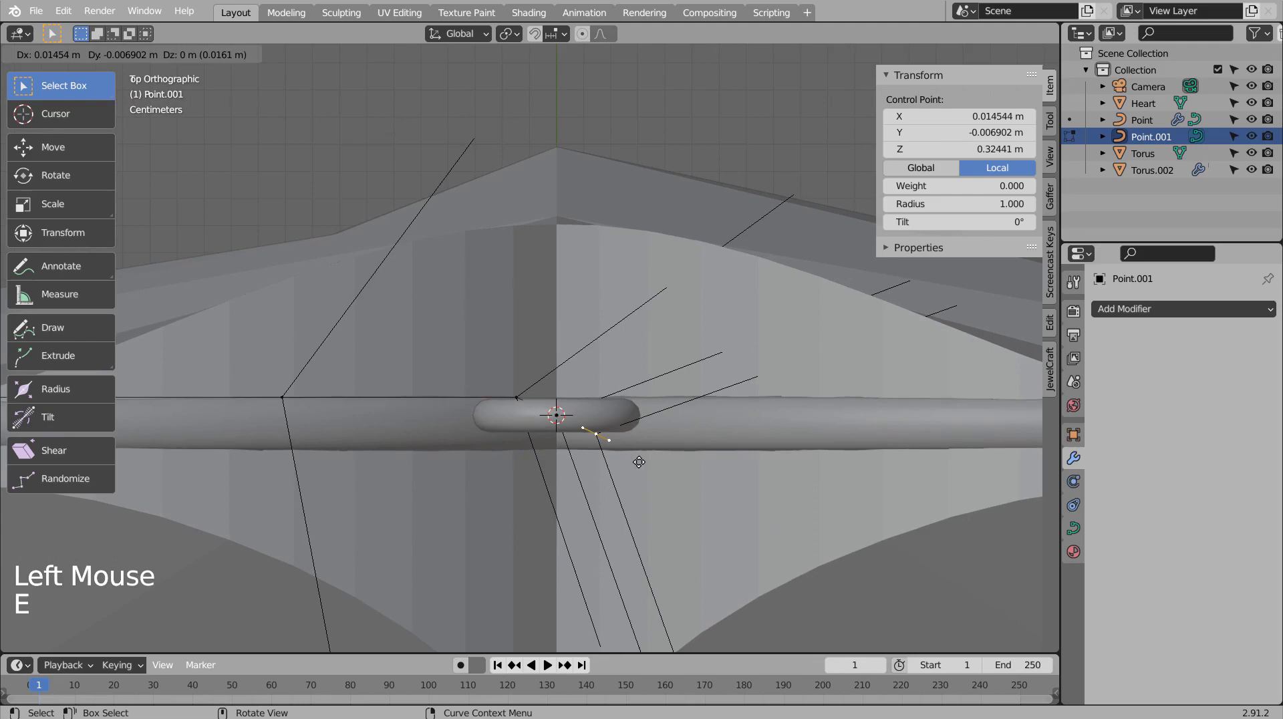
{"action": "middle_click", "coordinate": [667, 501]}
{"action": "middle_click", "coordinate": [665, 485]}
{"action": "key", "text": "g"}
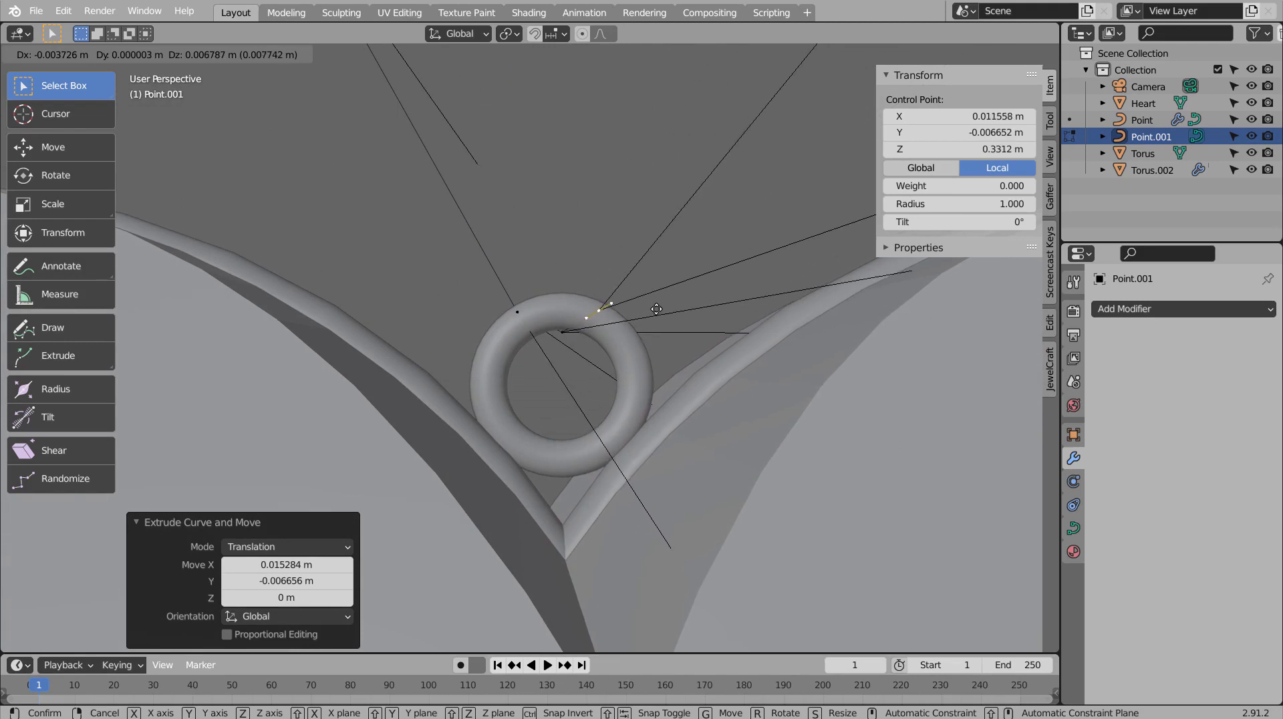
{"action": "scroll", "scroll_direction": "down", "scroll_amount": 3}
{"action": "middle_click", "coordinate": [667, 302]}
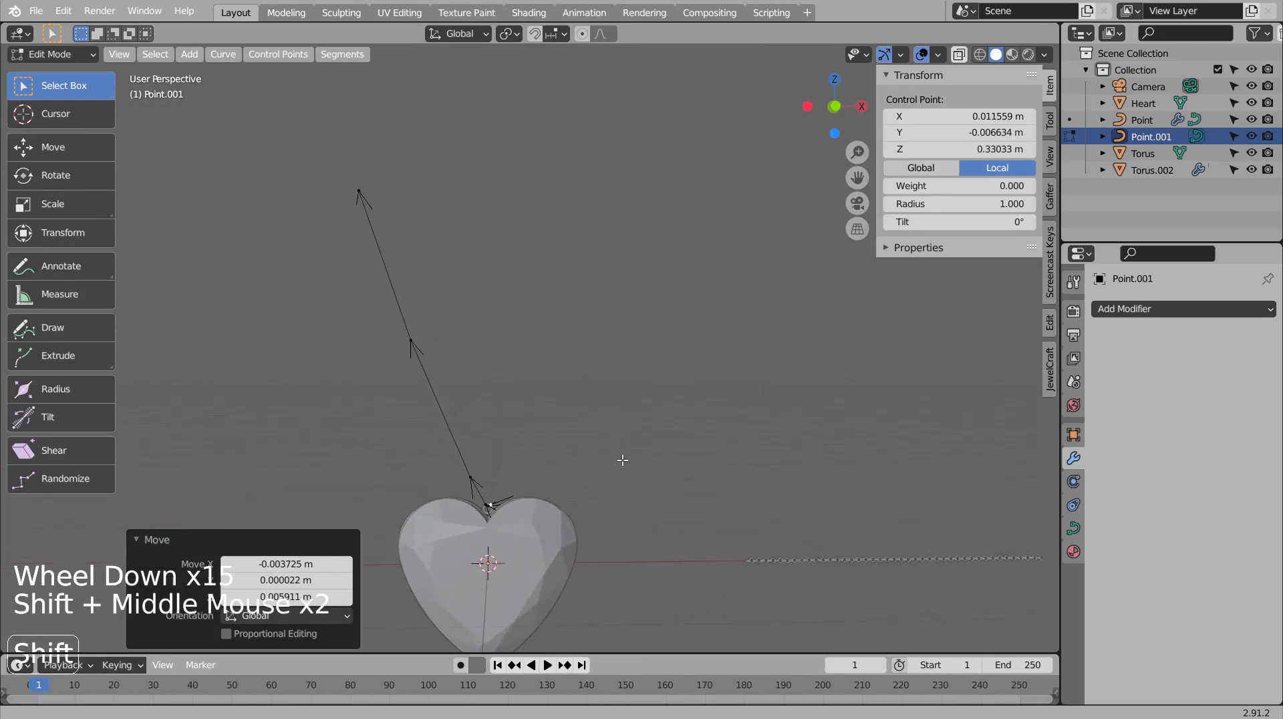
Extrude the second strand up and right to complete the V and leave Edit Mode.
{"action": "key", "text": "KP_1"}
{"action": "key", "text": "e"}
{"action": "key", "text": "e"}
{"action": "key", "text": "e"}
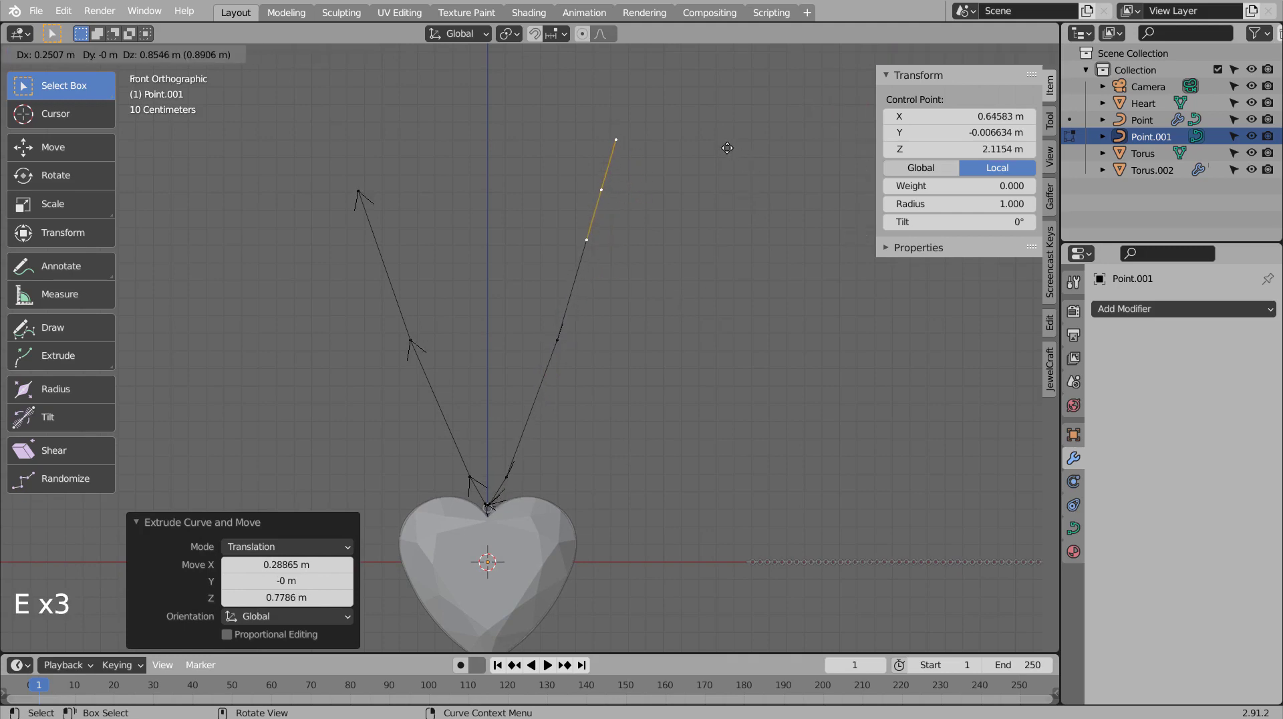
{"action": "key", "text": "a"}
{"action": "key", "text": "v"}
{"action": "key", "text": "Tab"}
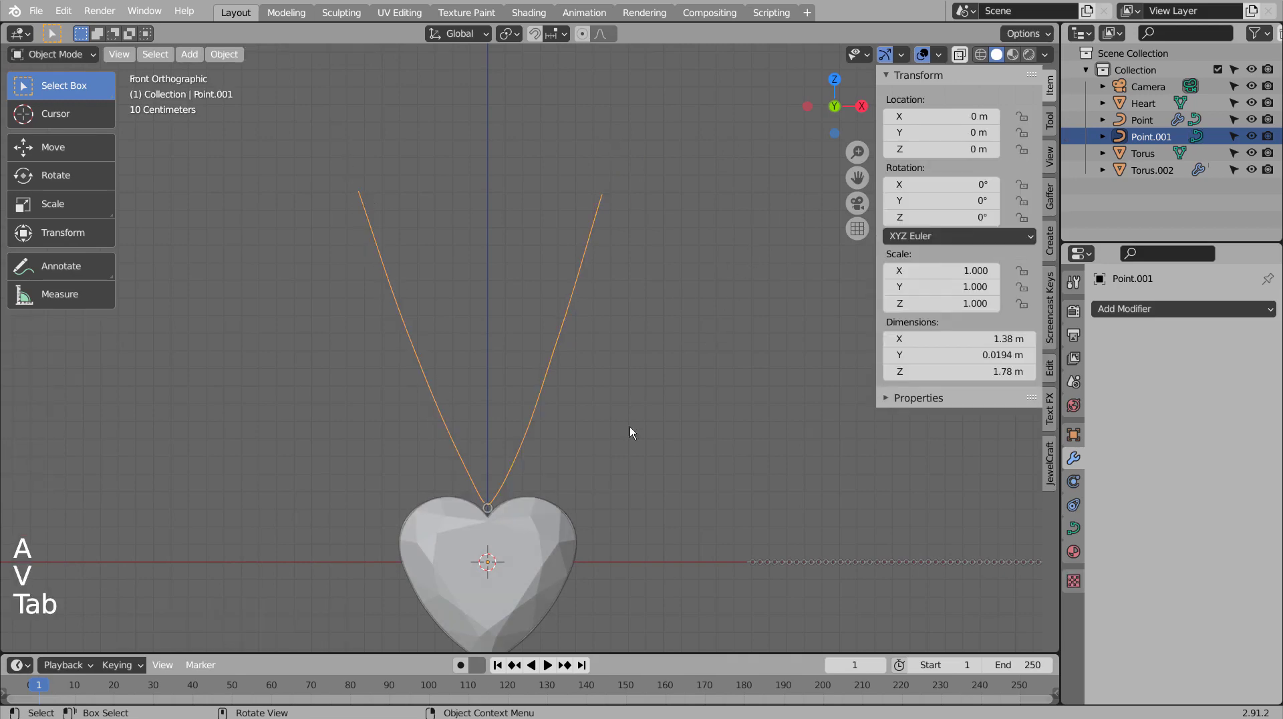
Slide the curve's first bottom point along Y so it passes through the bail ring.
{"action": "scroll", "scroll_direction": "up", "scroll_amount": 3}
{"action": "middle_click", "coordinate": [556, 530]}
{"action": "scroll", "scroll_direction": "up", "scroll_amount": 3}
{"action": "middle_click", "coordinate": [681, 496]}
{"action": "scroll", "scroll_direction": "up", "scroll_amount": 3}
{"action": "middle_click", "coordinate": [788, 431]}
{"action": "left_click", "coordinate": [751, 388]}
{"action": "key", "text": "Tab"}
{"action": "left_click", "coordinate": [732, 400]}
{"action": "key", "text": "g"}
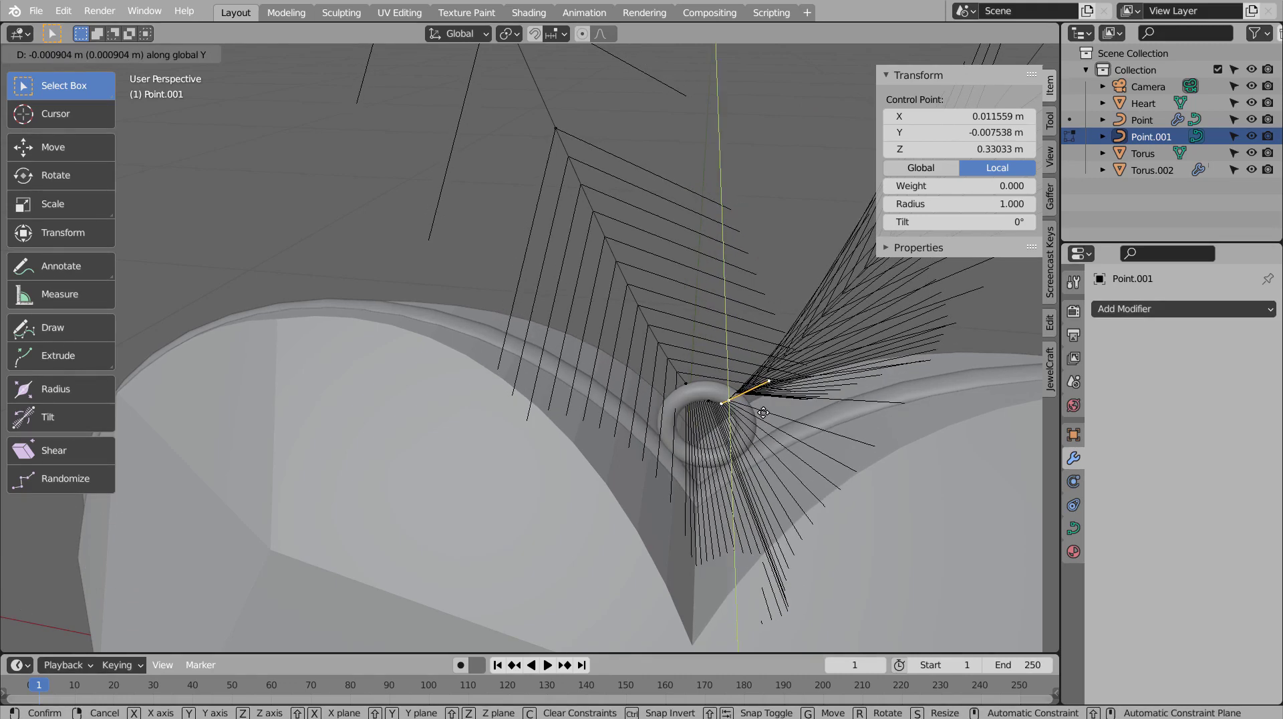
{"action": "key", "text": "Tab"}
Slide the other bottom point along Y through the ring as well.
{"action": "middle_click", "coordinate": [769, 453]}
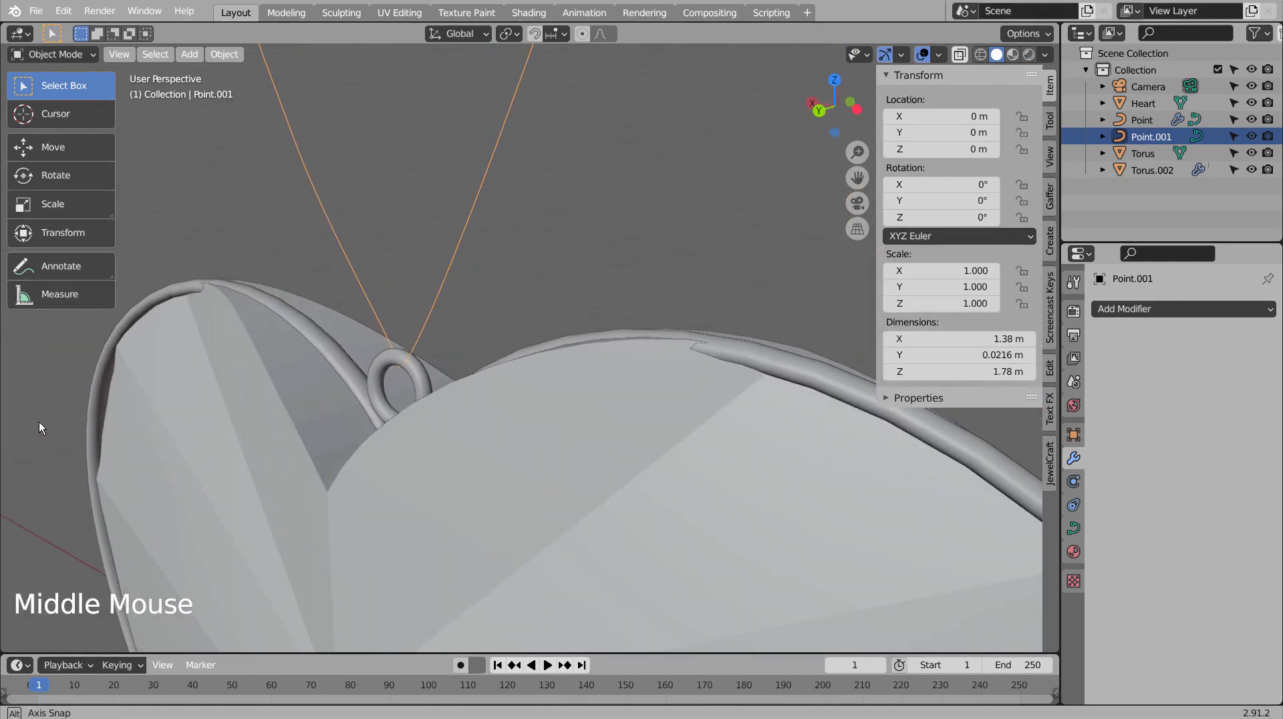
{"action": "key", "text": "Tab"}
{"action": "left_click", "coordinate": [408, 357]}
{"action": "key", "text": "g"}
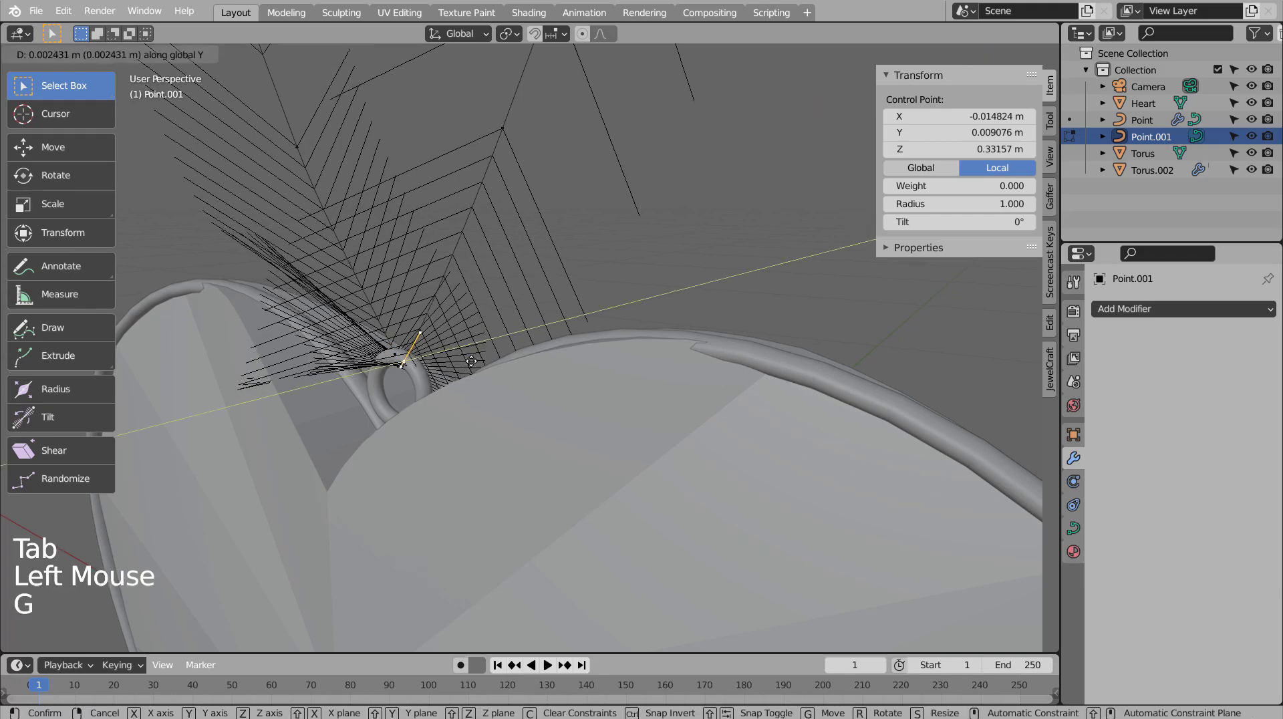
{"action": "key", "text": "Tab"}
{"action": "middle_click", "coordinate": [475, 377]}
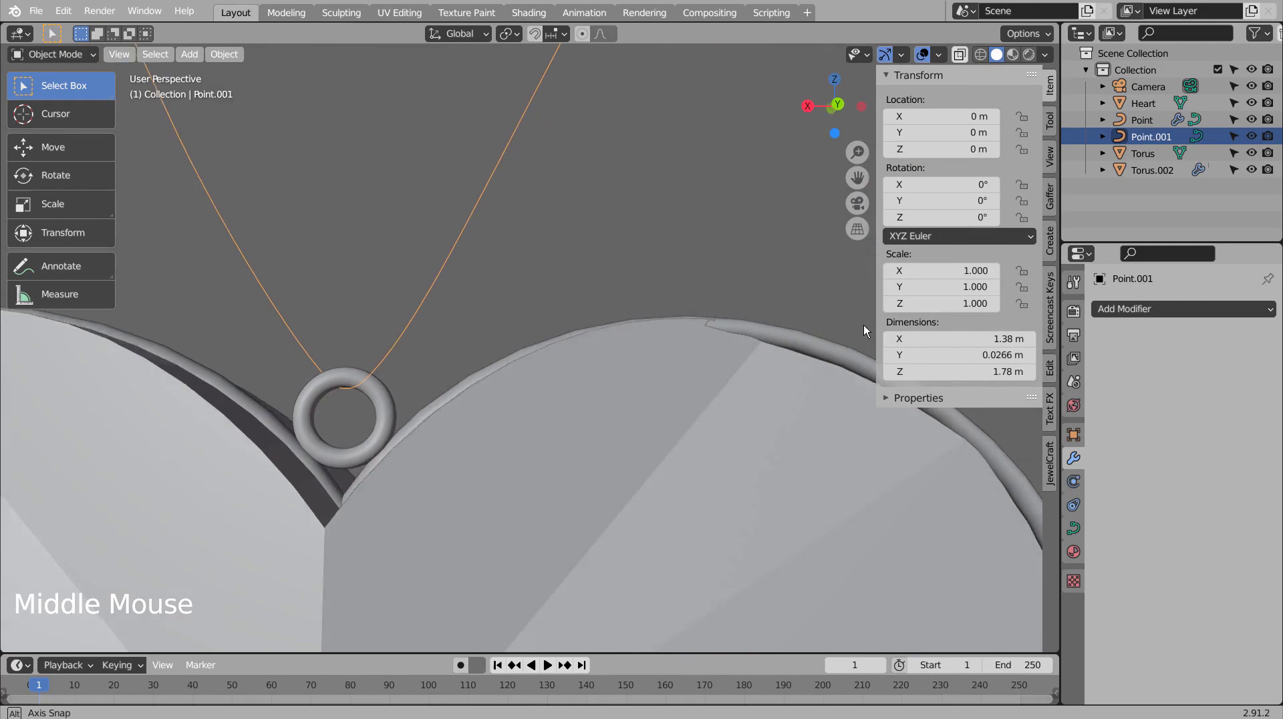
Zoom out, select the 155-link Torus.002 chain and start adding another modifier.
{"action": "middle_click", "coordinate": [189, 373]}
{"action": "scroll", "scroll_direction": "down", "scroll_amount": 3}
{"action": "left_click", "coordinate": [739, 383]}
{"action": "scroll", "scroll_direction": "down", "scroll_amount": 3}
{"action": "left_click", "coordinate": [1183, 301]}
{"action": "left_click", "coordinate": [1166, 311]}
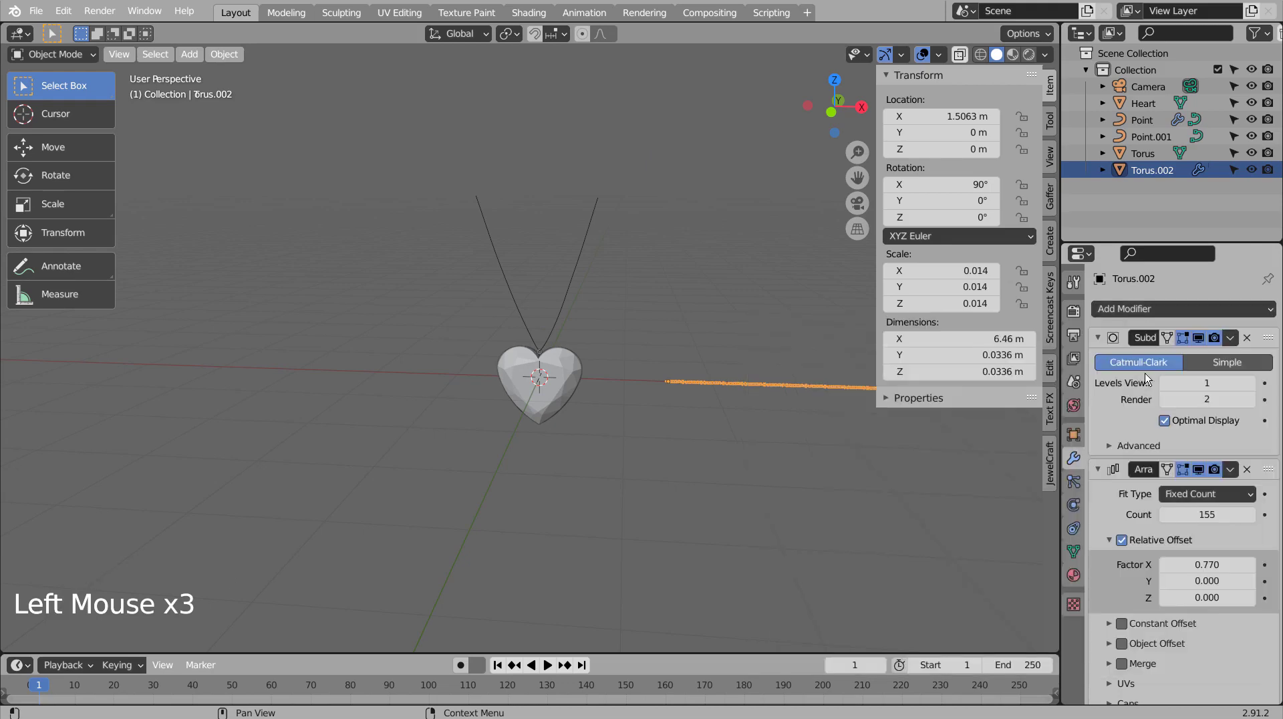
Point the chain's Curve modifier at the Point.001 guide curve and view it from the front.
{"action": "scroll", "scroll_direction": "down", "scroll_amount": 3}
{"action": "left_click", "coordinate": [1173, 646]}
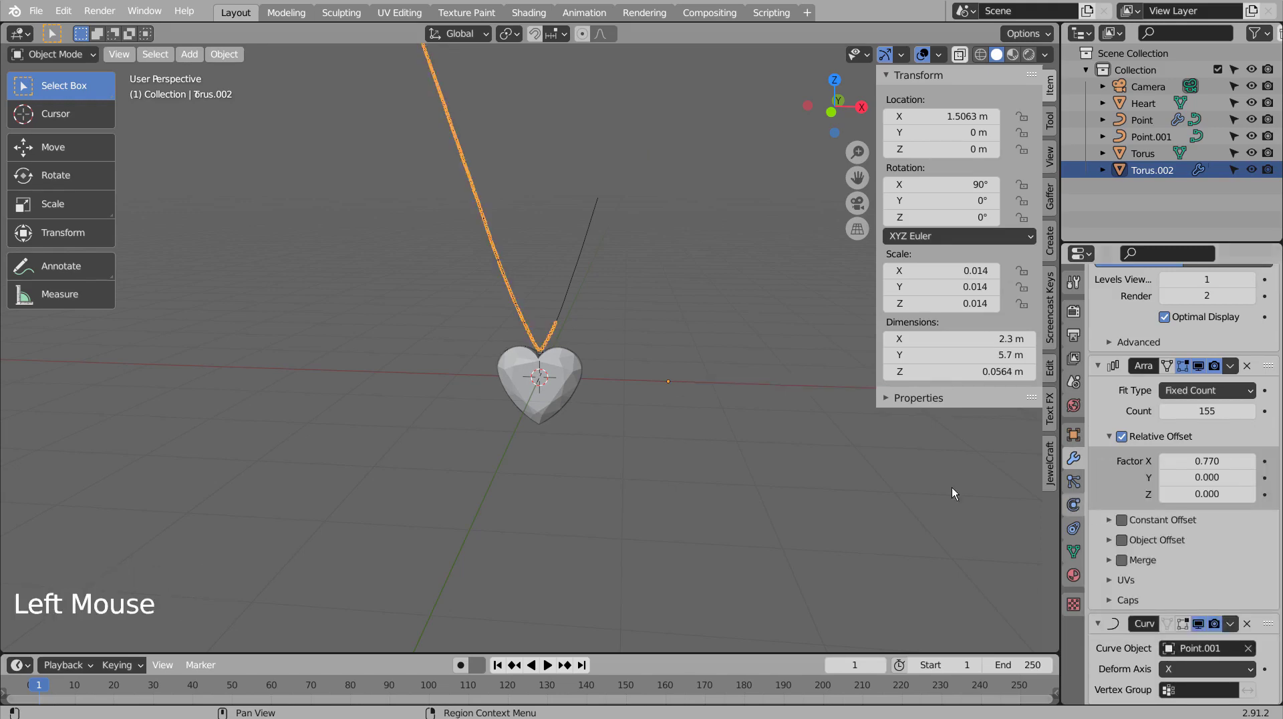
{"action": "key", "text": "KP_1"}
Slide the chain along X so it meets the heart's top notch.
{"action": "scroll", "scroll_direction": "up", "scroll_amount": 3}
{"action": "scroll", "scroll_direction": "down", "scroll_amount": 3}
{"action": "scroll", "scroll_direction": "up", "scroll_amount": 3}
{"action": "key", "text": "g"}
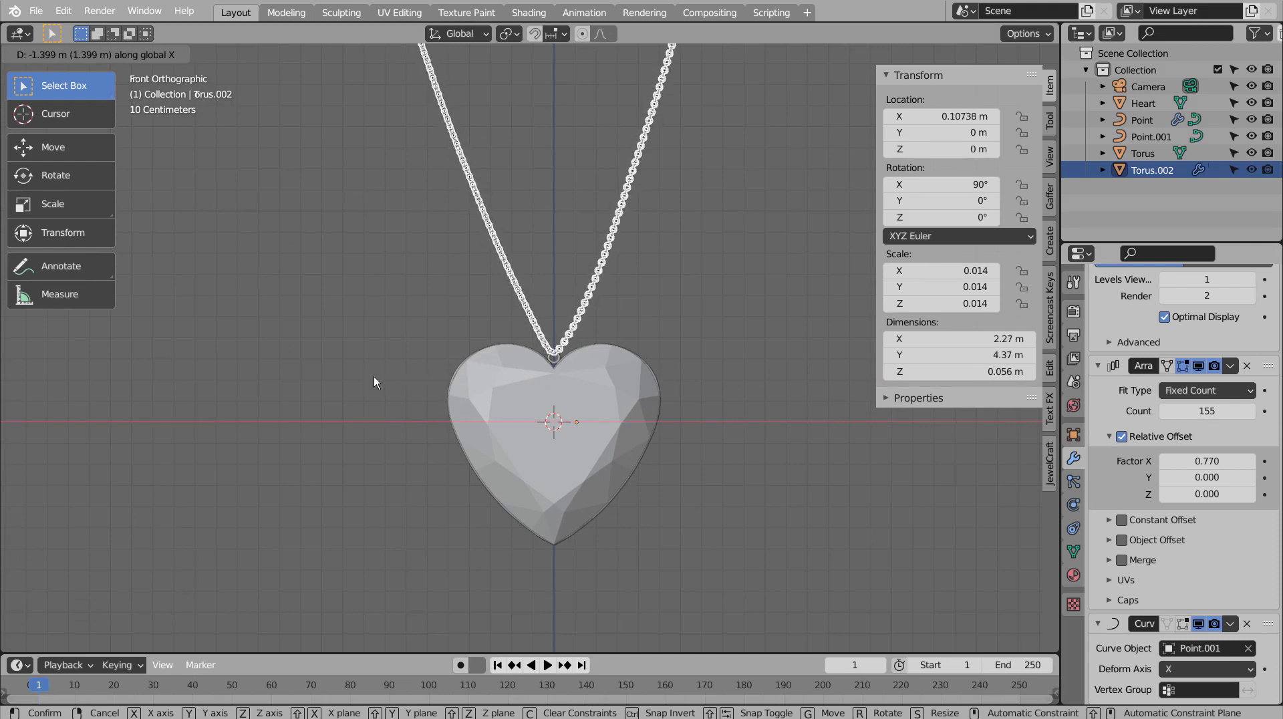
{"action": "left_click", "coordinate": [699, 348]}
{"action": "left_click", "coordinate": [589, 318]}
{"action": "left_click", "coordinate": [1081, 579]}
{"action": "left_click", "coordinate": [1097, 366]}
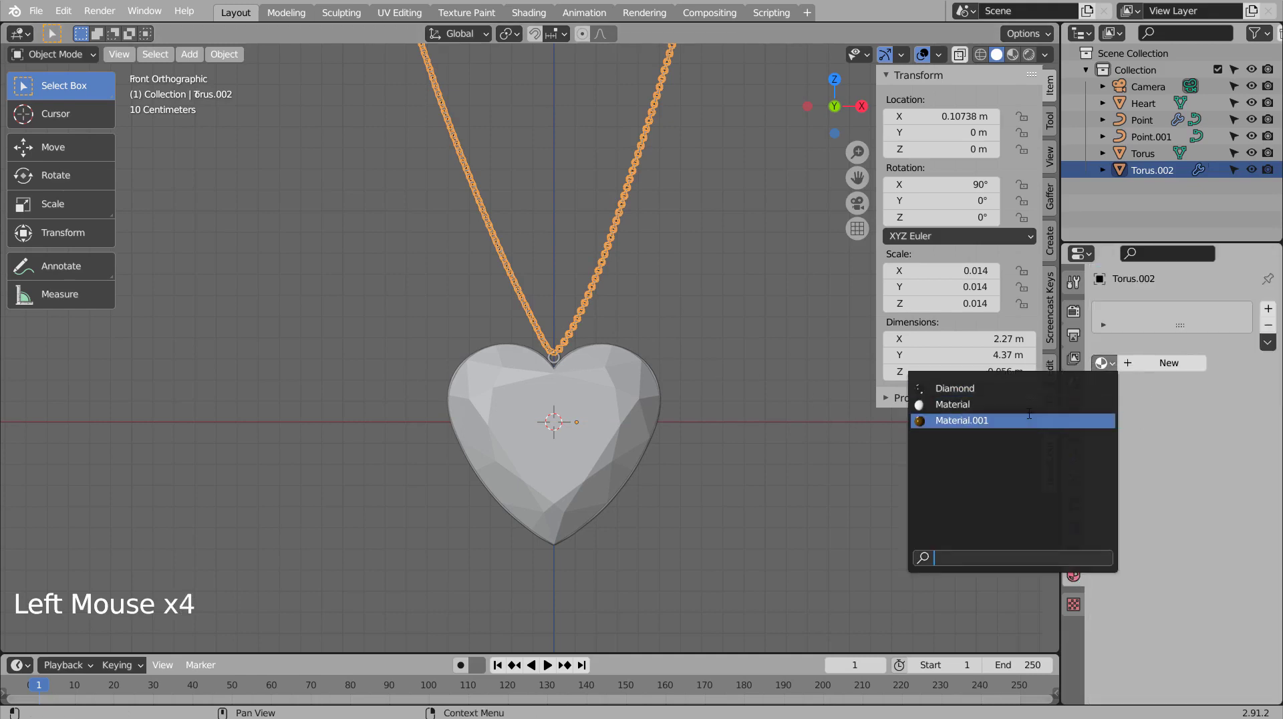
Give the chain the gold Material.001 and inspect it around the pendant.
{"action": "left_click", "coordinate": [771, 449]}
{"action": "middle_click", "coordinate": [795, 460]}
{"action": "middle_click", "coordinate": [786, 445]}
{"action": "middle_click", "coordinate": [757, 408]}
{"action": "middle_click", "coordinate": [758, 407]}
{"action": "middle_click", "coordinate": [793, 465]}
{"action": "middle_click", "coordinate": [685, 466]}
{"action": "middle_click", "coordinate": [674, 467]}
{"action": "middle_click", "coordinate": [653, 476]}
{"action": "left_click", "coordinate": [914, 212]}
{"action": "scroll", "scroll_direction": "up", "scroll_amount": 3}
{"action": "middle_click", "coordinate": [747, 431]}
{"action": "middle_click", "coordinate": [749, 448]}
{"action": "scroll", "scroll_direction": "down", "scroll_amount": 3}
{"action": "middle_click", "coordinate": [754, 477]}
{"action": "middle_click", "coordinate": [755, 492]}
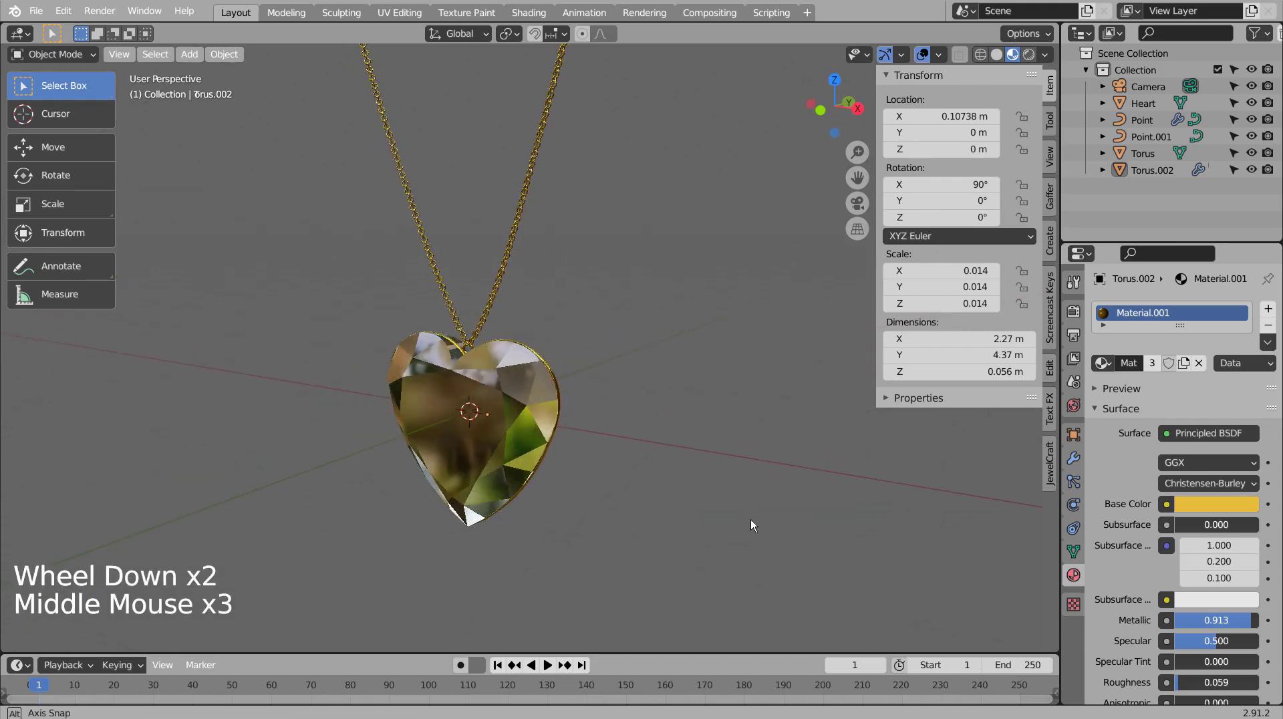
{"action": "middle_click", "coordinate": [746, 519]}
{"action": "left_click", "coordinate": [712, 412]}
Convert the Point rim curve into a mesh with no modifiers, then pick Point.001.
{"action": "key", "text": "b"}
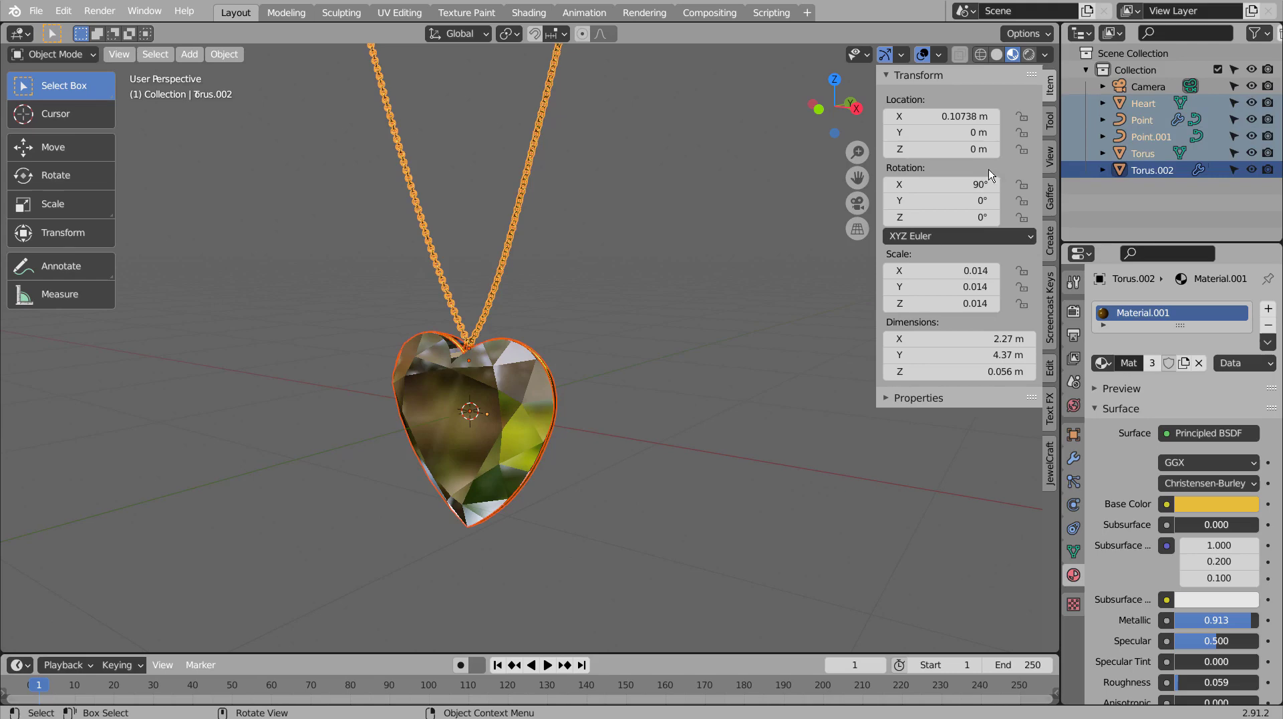
{"action": "left_click", "coordinate": [1149, 129]}
{"action": "left_click", "coordinate": [1078, 470]}
{"action": "key", "text": "ctrl+a"}
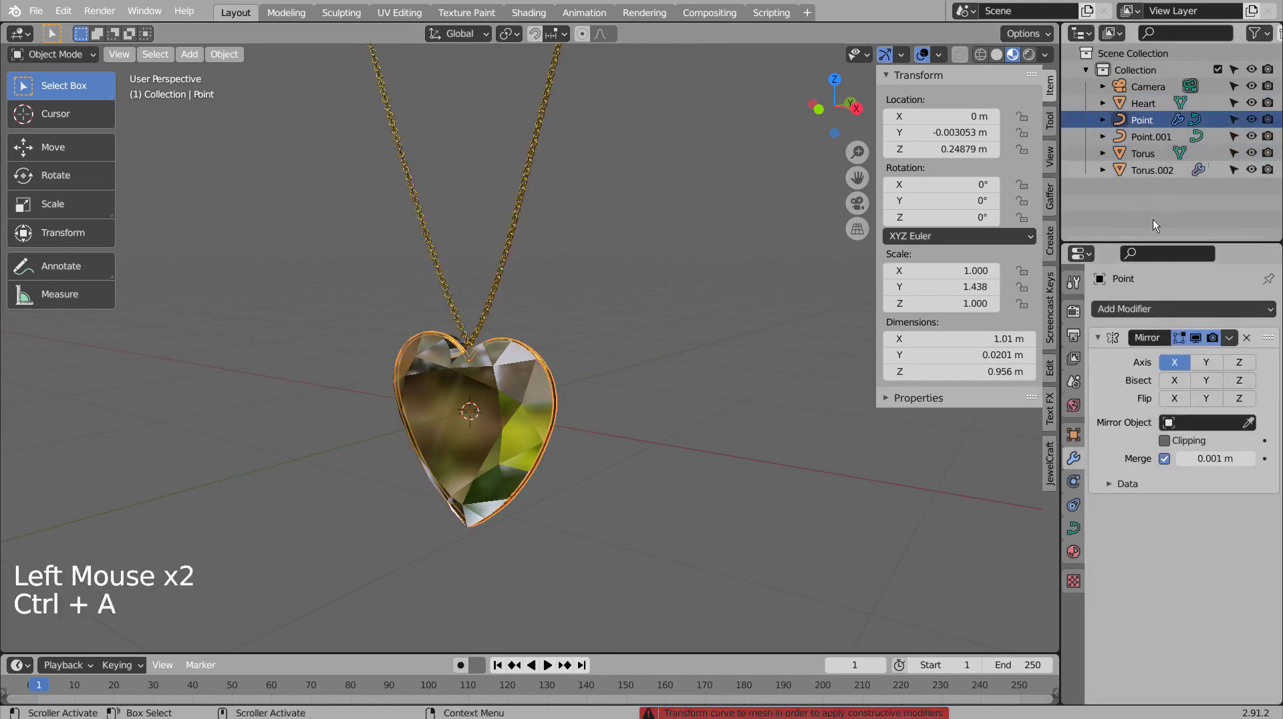
{"action": "right_click", "coordinate": [560, 393]}
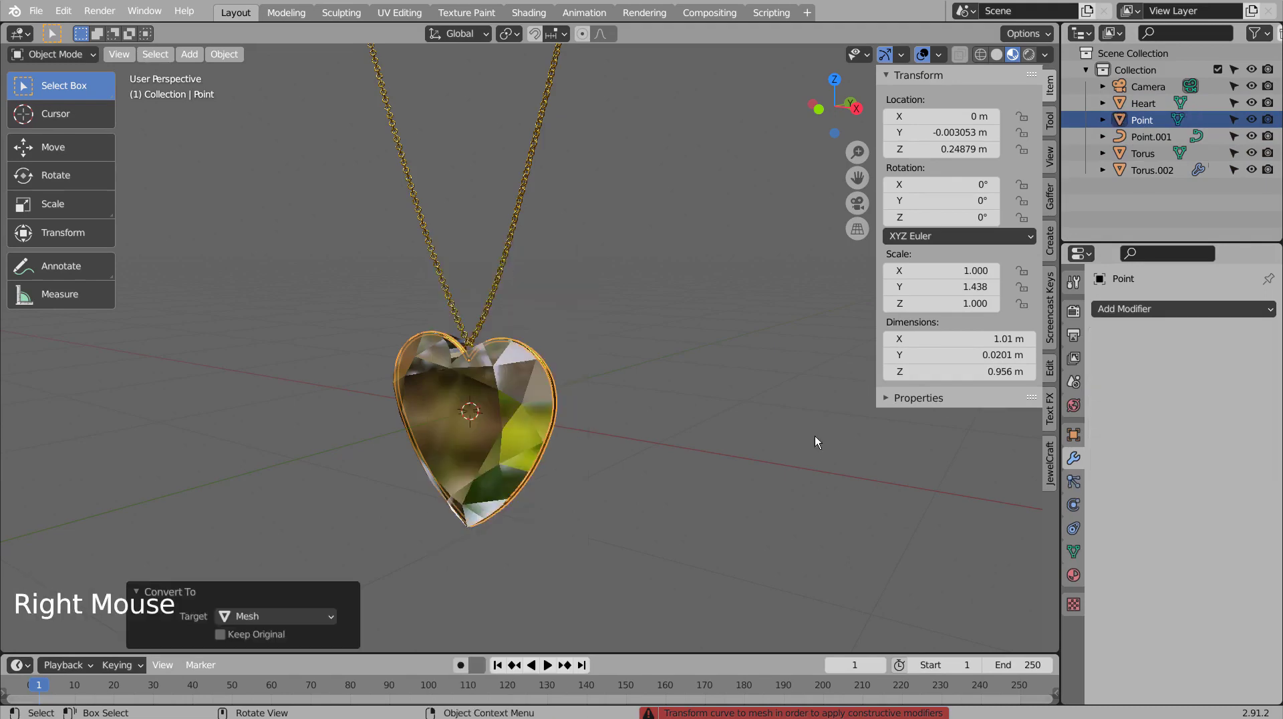
{"action": "left_click", "coordinate": [1148, 145]}
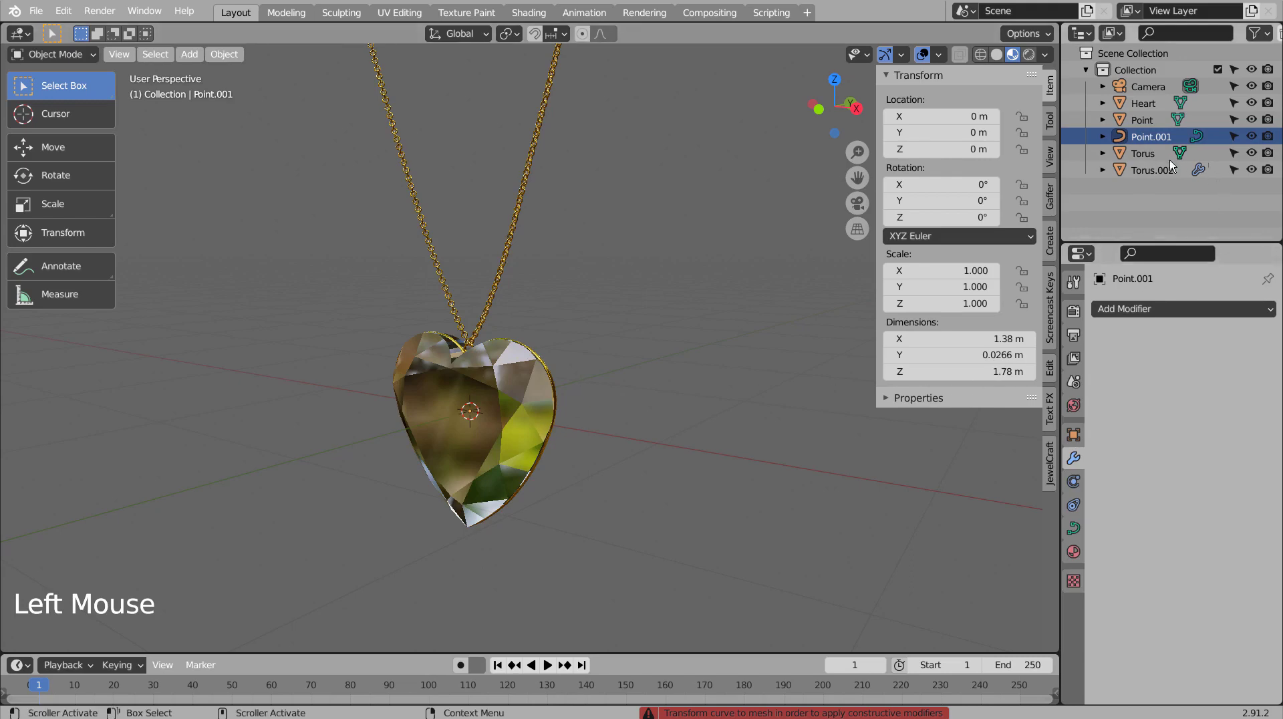
Apply the chain's Subdivision, Array and Curve modifiers.
{"action": "left_click", "coordinate": [1165, 171]}
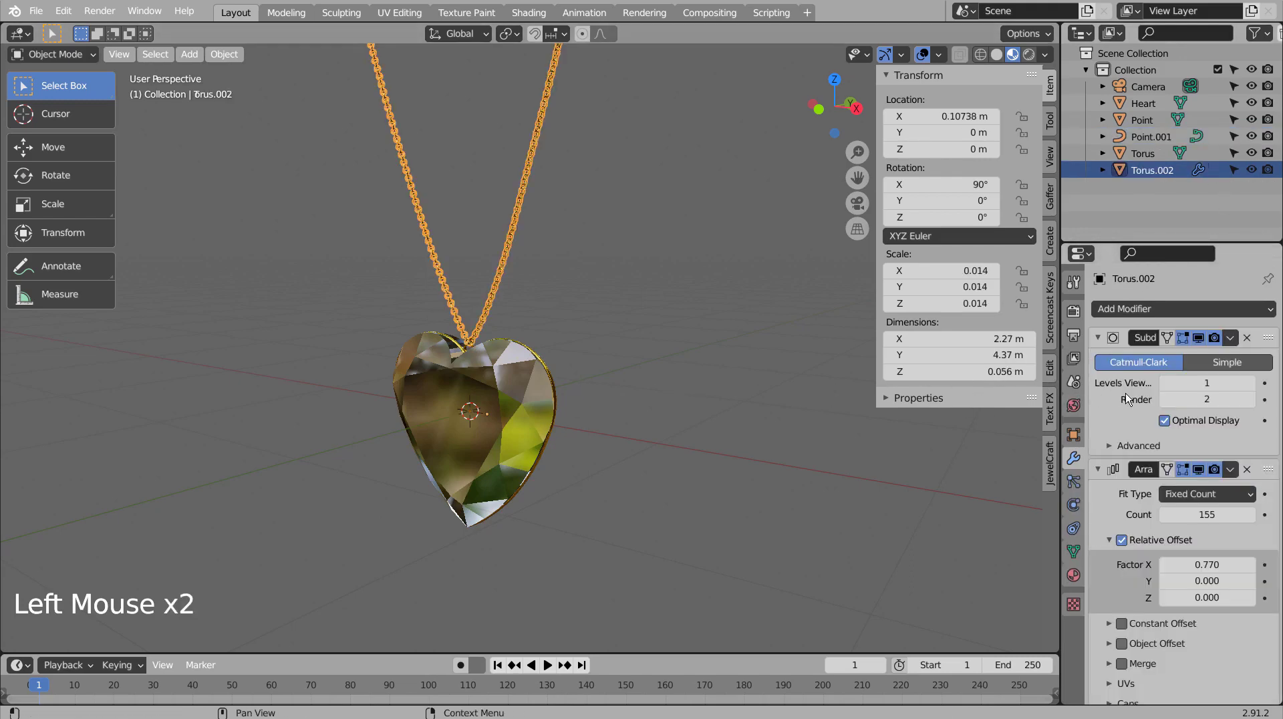
{"action": "key", "text": "ctrl+a"}
{"action": "key", "text": "ctrl+a"}
{"action": "key", "text": "ctrl+a"}
{"action": "key", "text": "ctrl+a"}
{"action": "left_click", "coordinate": [655, 396]}
{"action": "key", "text": "b"}
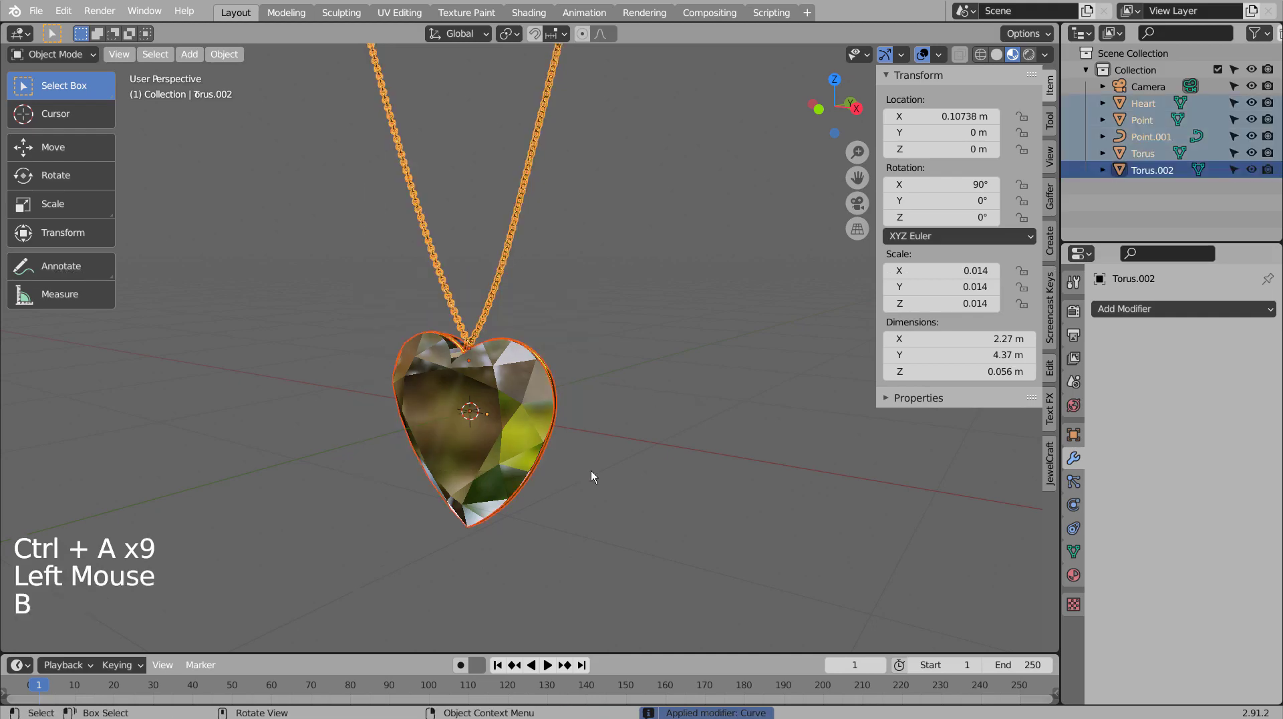
Join the heart gem, rim and chain into one Torus.002 object.
{"action": "key", "text": "KP_7"}
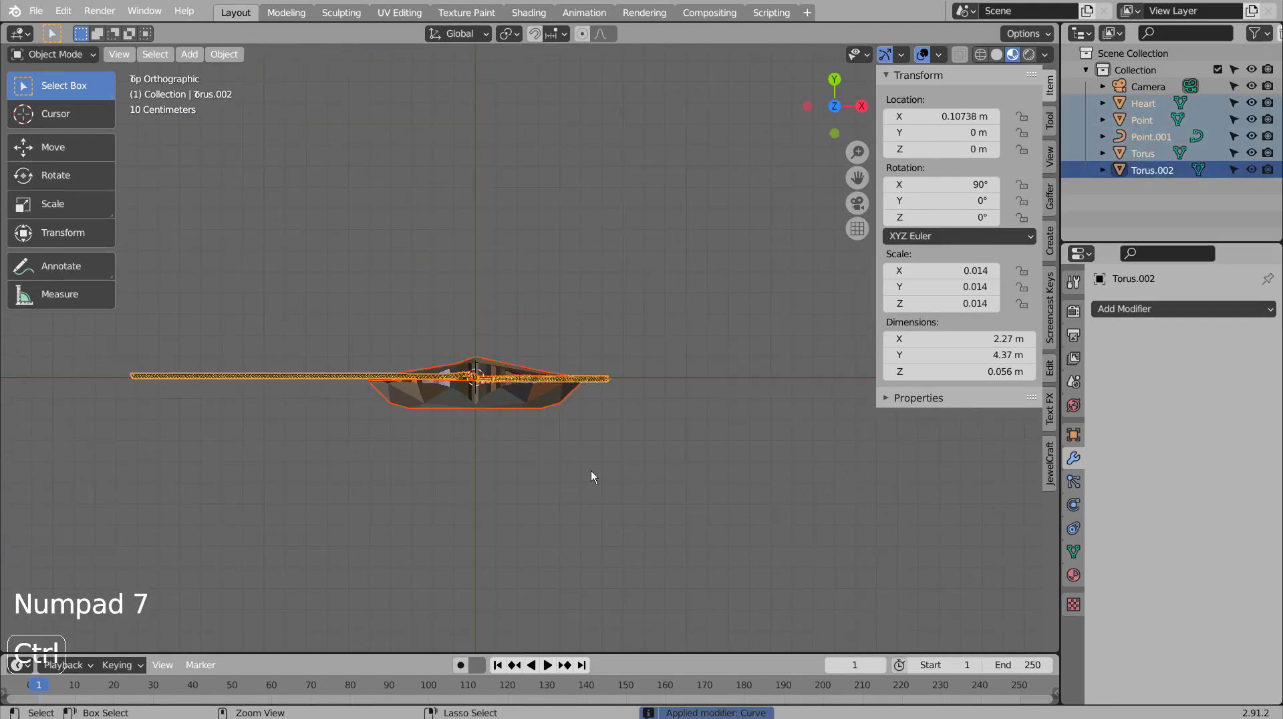
{"action": "key", "text": "ctrl+j"}
{"action": "middle_click", "coordinate": [612, 489]}
{"action": "middle_click", "coordinate": [611, 472]}
{"action": "middle_click", "coordinate": [603, 350]}
{"action": "key", "text": "KP_1"}
{"action": "key", "text": "KP_7"}
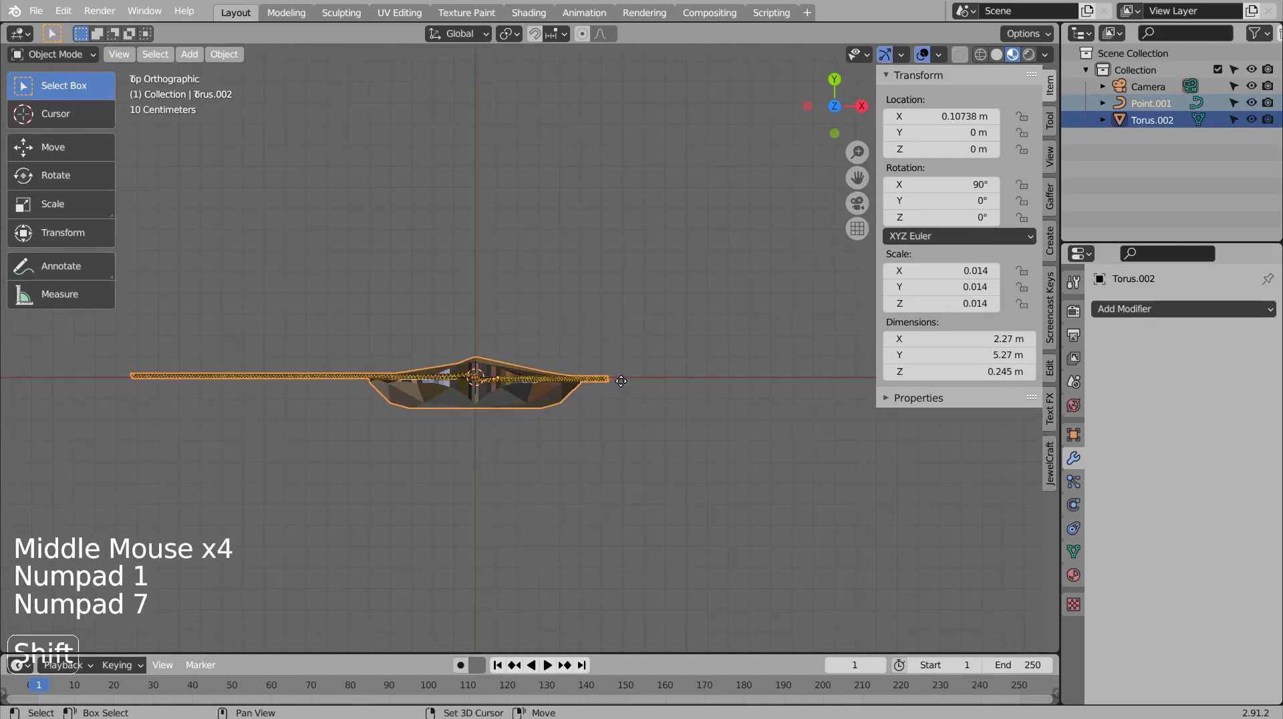
Duplicate the pendant twice, swinging each copy around its vertical axis.
{"action": "key", "text": "shift+d"}
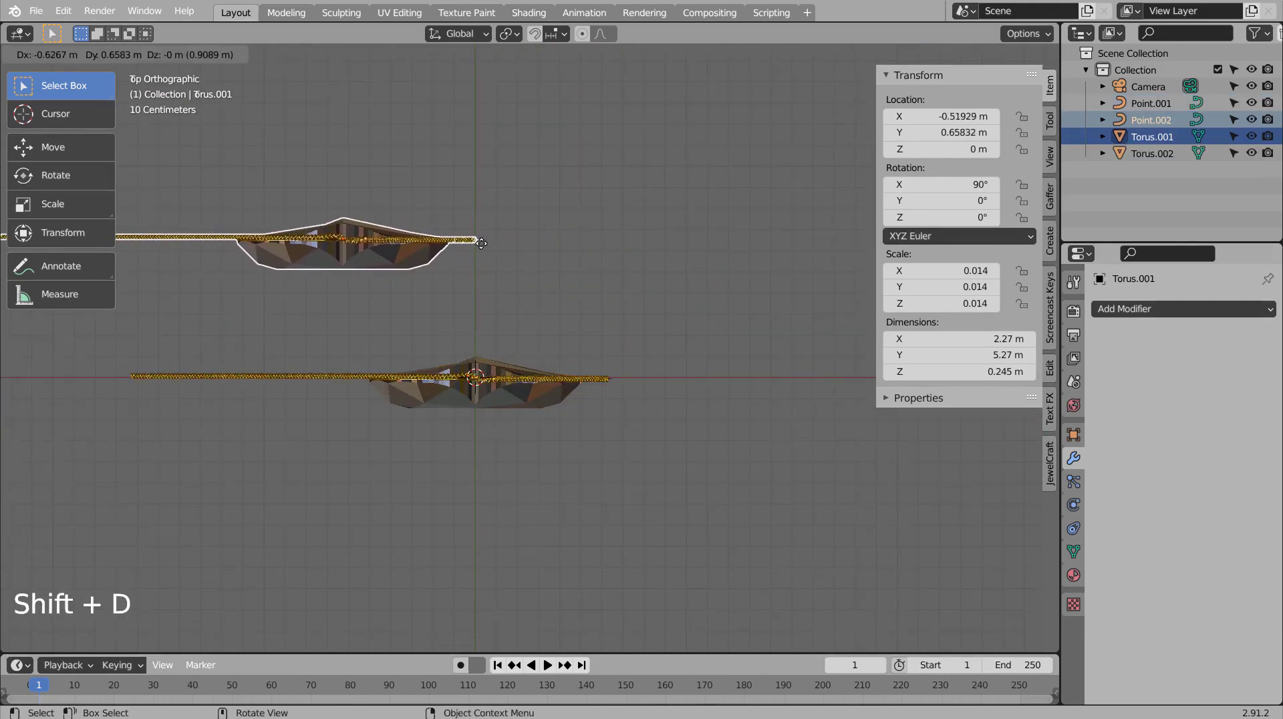
{"action": "key", "text": "r"}
{"action": "key", "text": "g"}
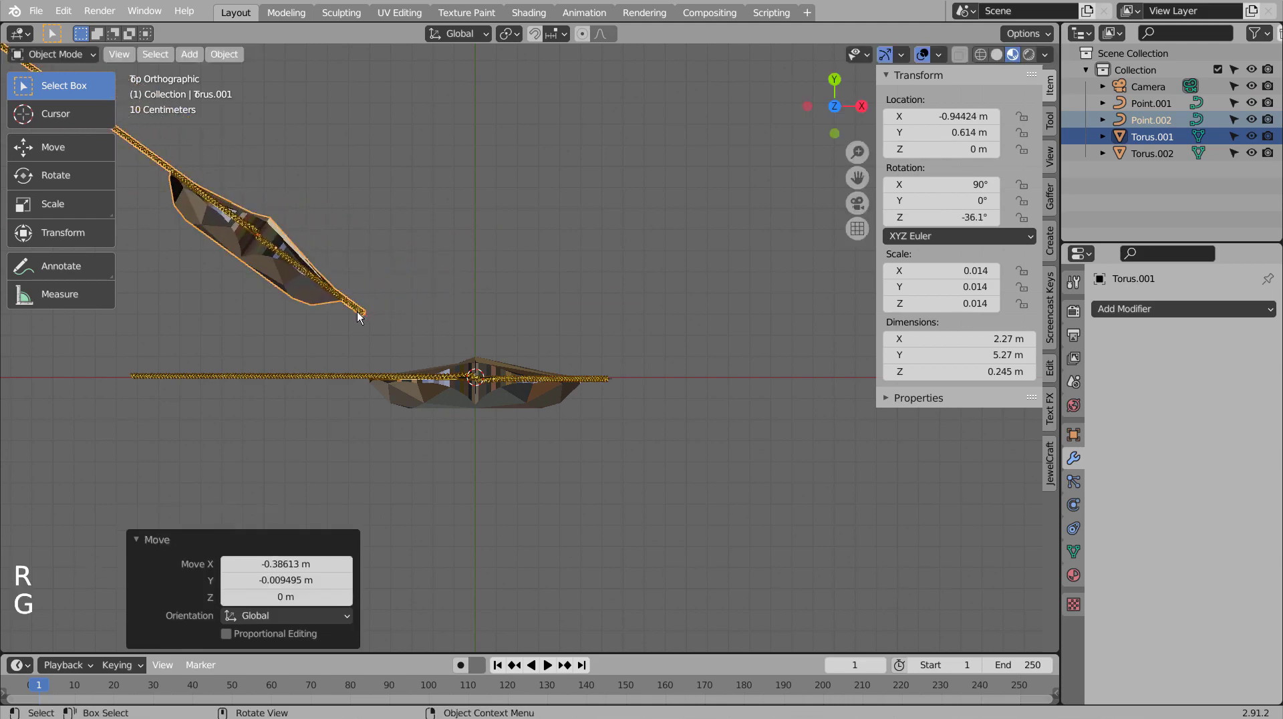
{"action": "key", "text": "shift+d"}
{"action": "key", "text": "r"}
{"action": "key", "text": "g"}
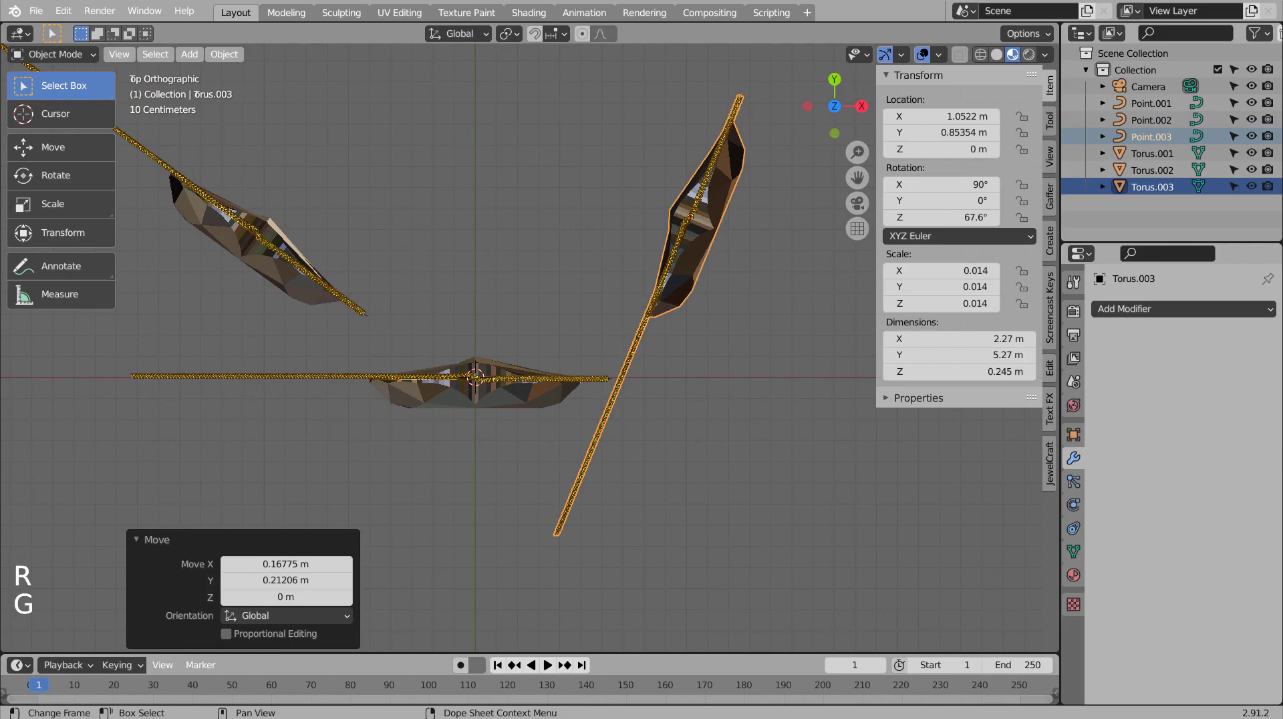
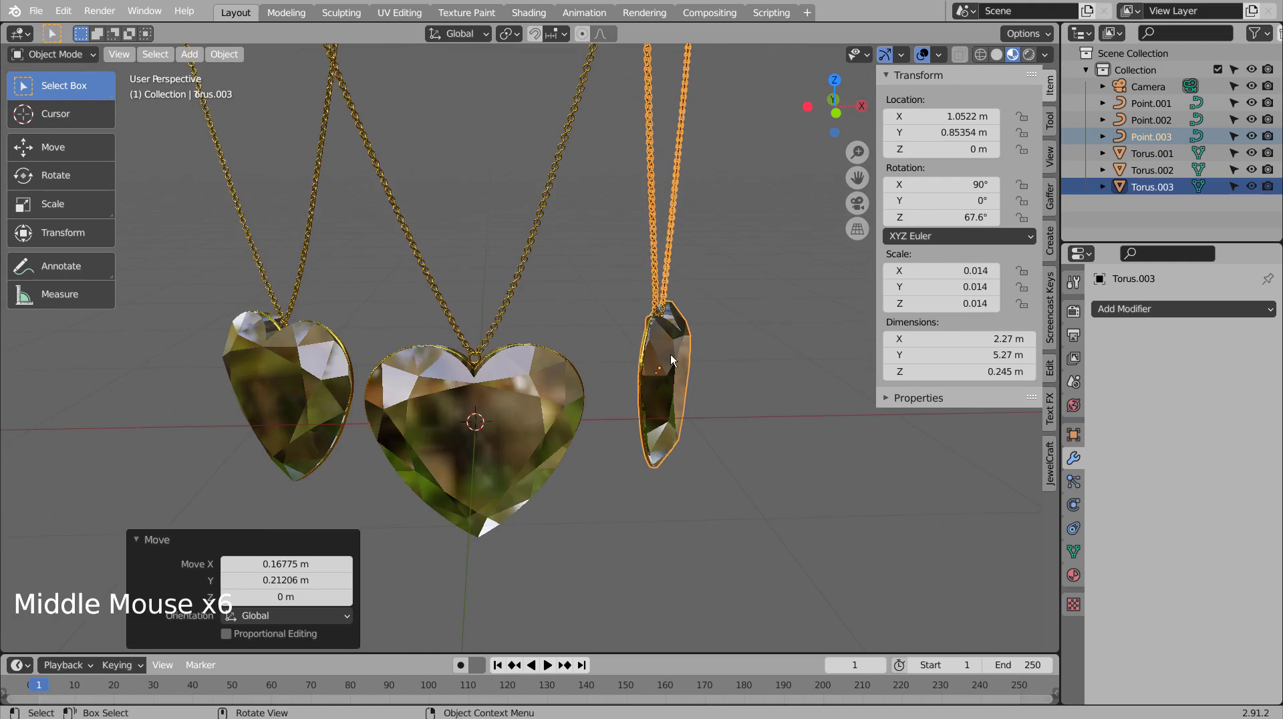
Move the right pendant further right along X and turn it to face forward.
{"action": "left_click", "coordinate": [674, 359]}
{"action": "key", "text": "g"}
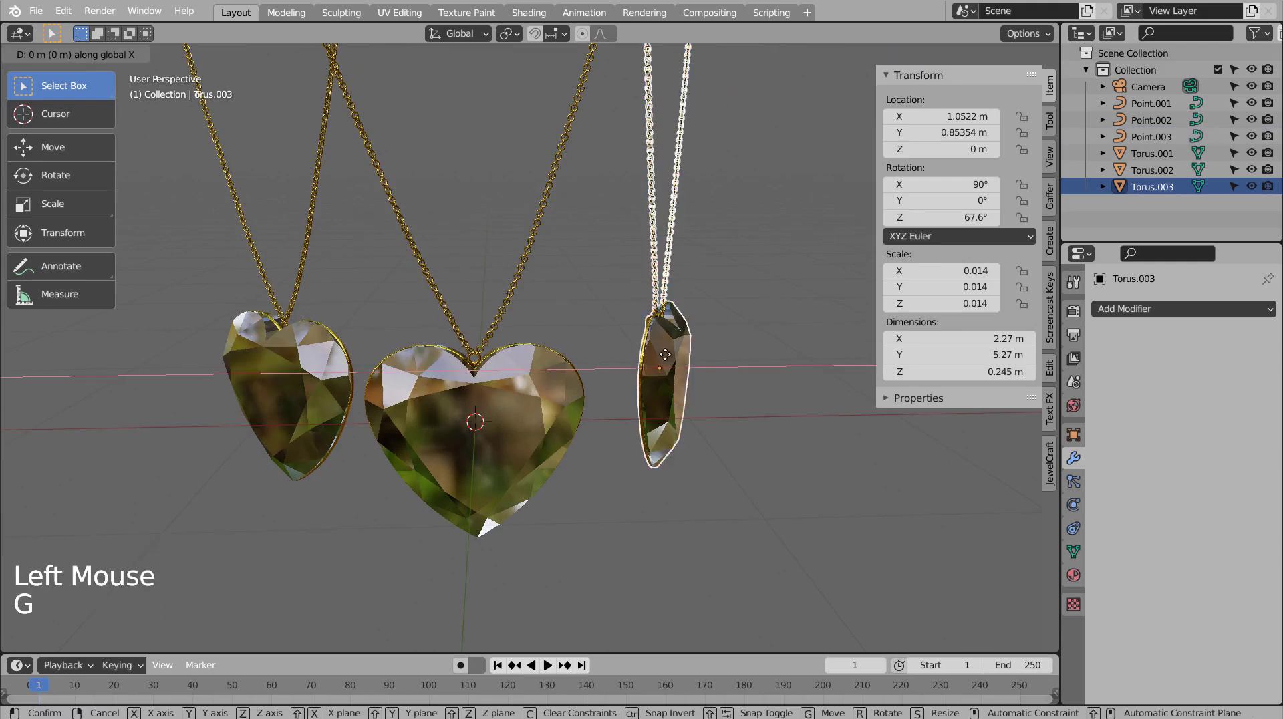
{"action": "key", "text": "r"}
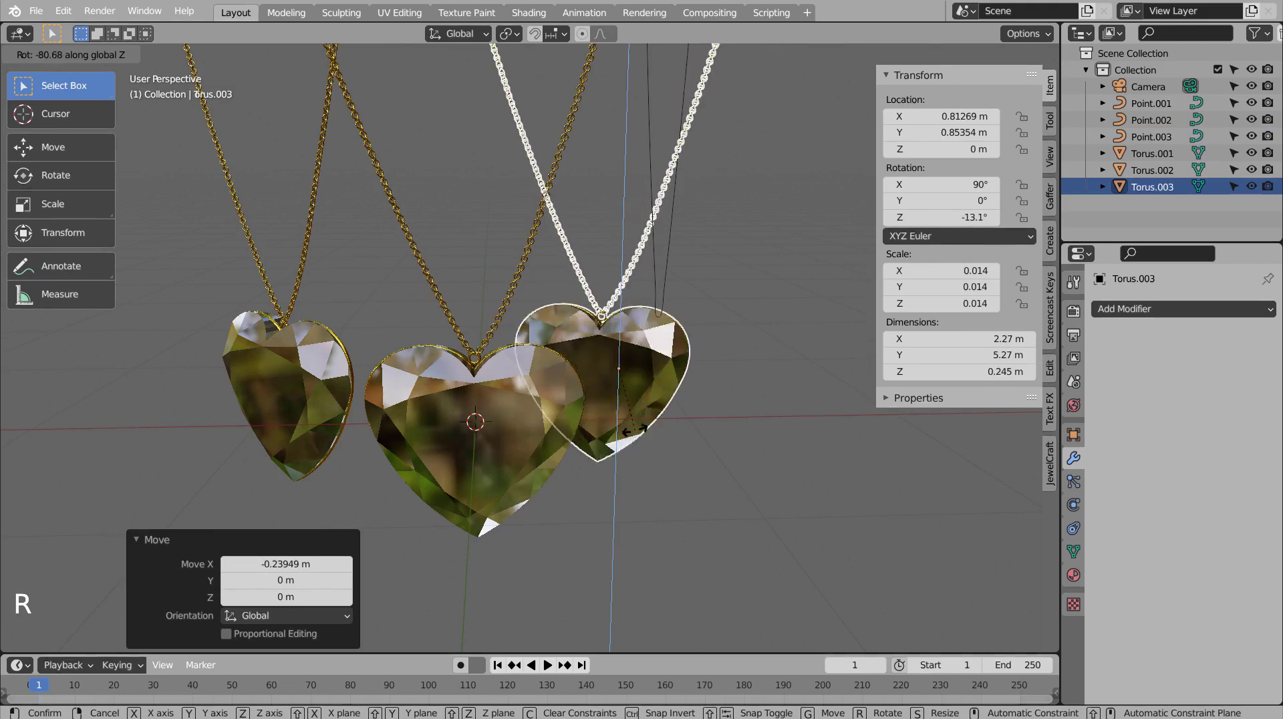
{"action": "key", "text": "g"}
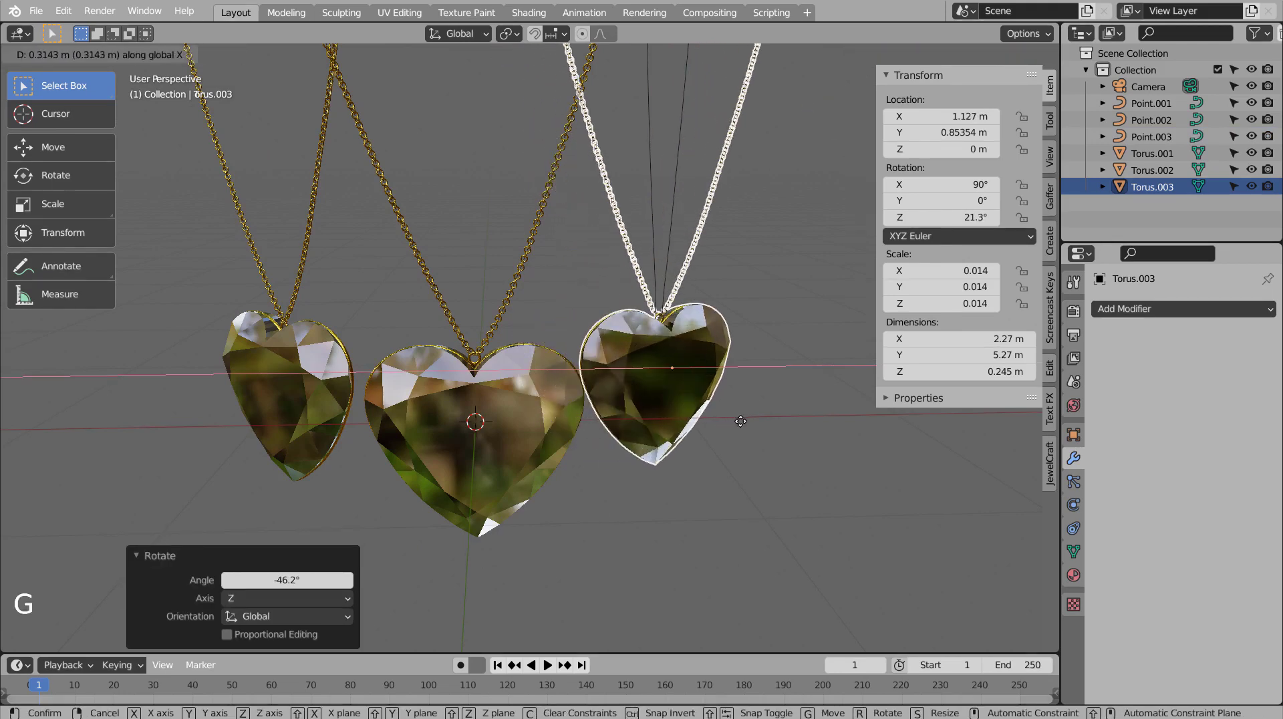
{"action": "left_click", "coordinate": [314, 415]}
{"action": "middle_click", "coordinate": [523, 470]}
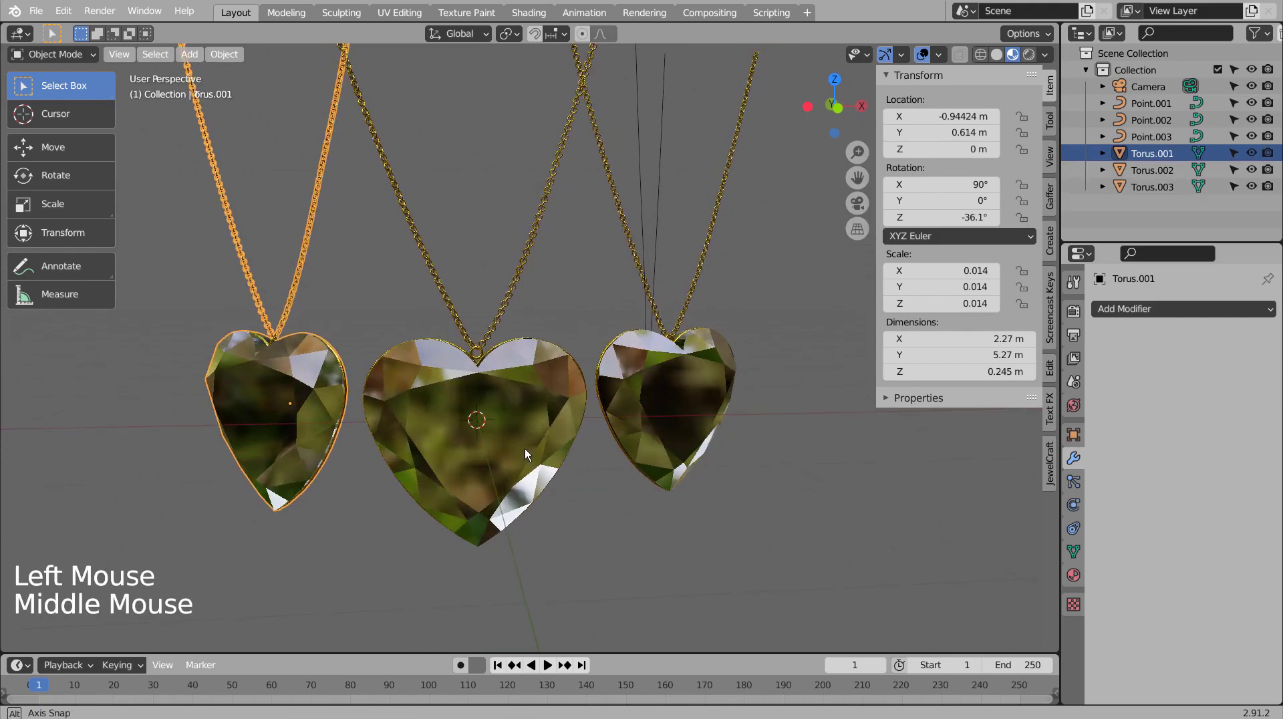
Move the backdrop plane behind the pendants in depth and enlarge it.
{"action": "middle_click", "coordinate": [611, 553]}
{"action": "left_click", "coordinate": [664, 518]}
{"action": "key", "text": "shift+a"}
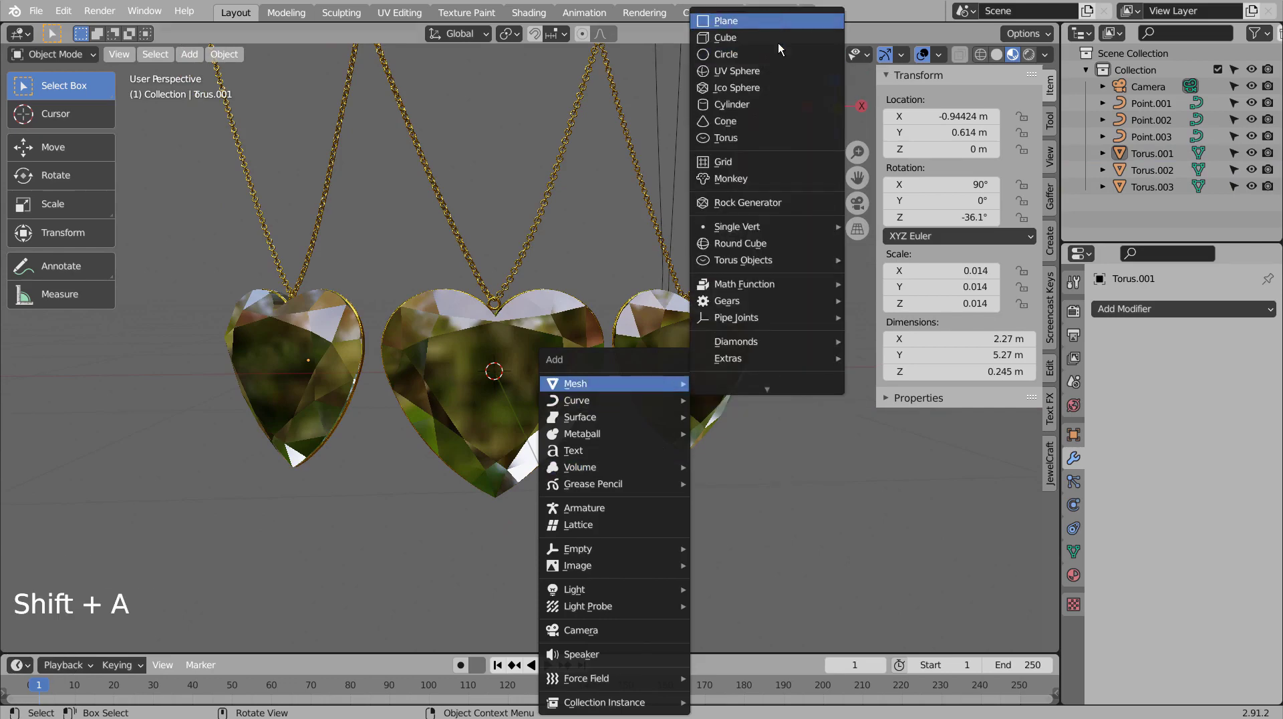
{"action": "key", "text": "r"}
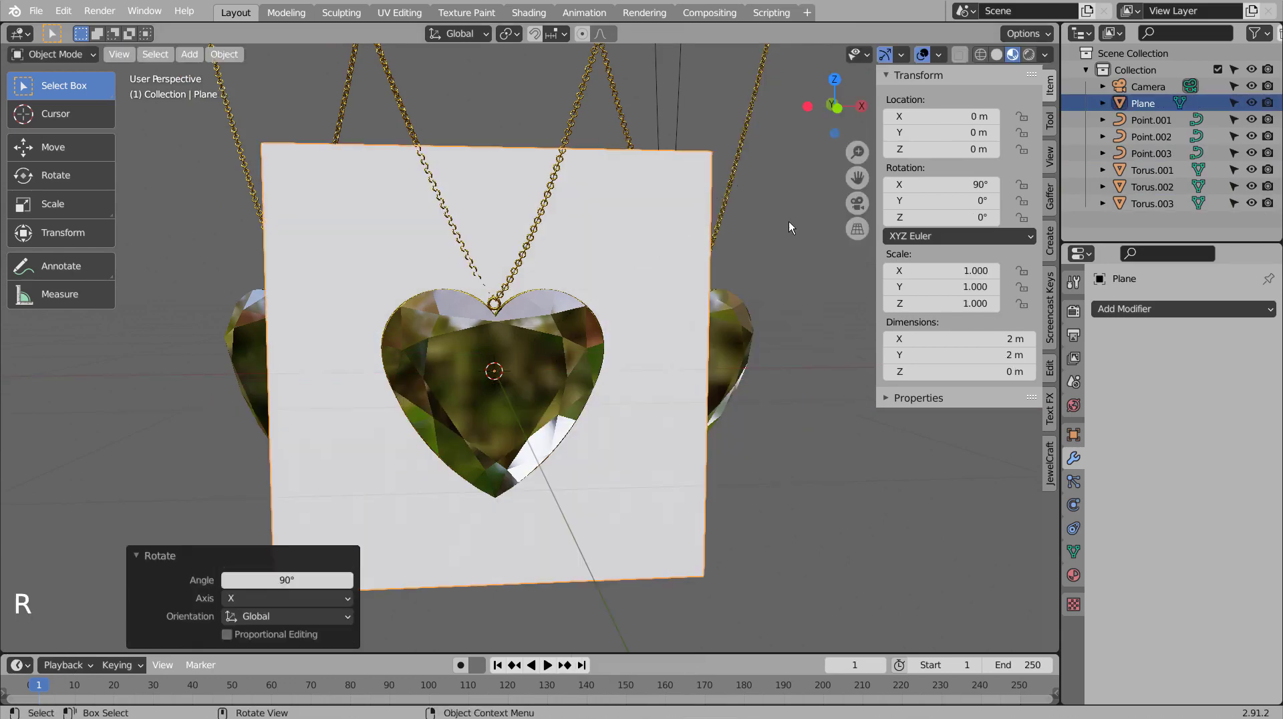
{"action": "key", "text": "s"}
{"action": "key", "text": "KP_2"}
{"action": "key", "text": "KP_3"}
{"action": "key", "text": "g"}
{"action": "key", "text": "KP_0"}
{"action": "key", "text": "KP_0"}
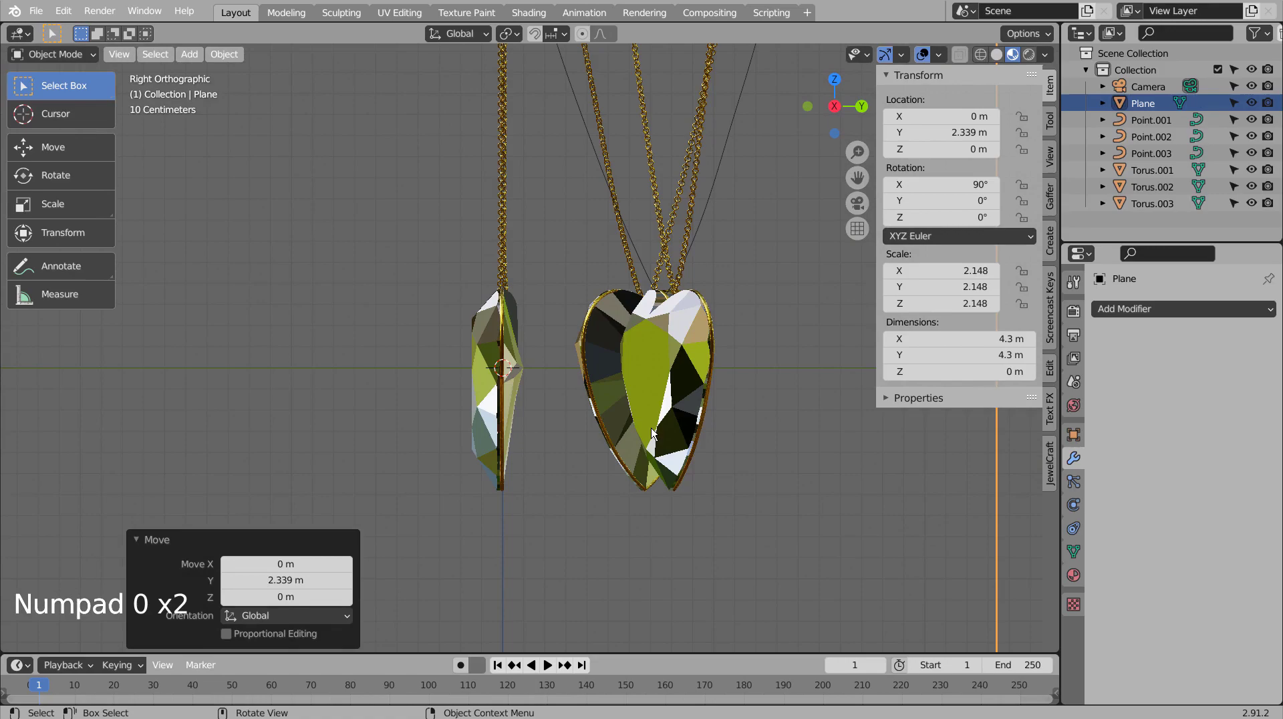
{"action": "middle_click", "coordinate": [717, 456]}
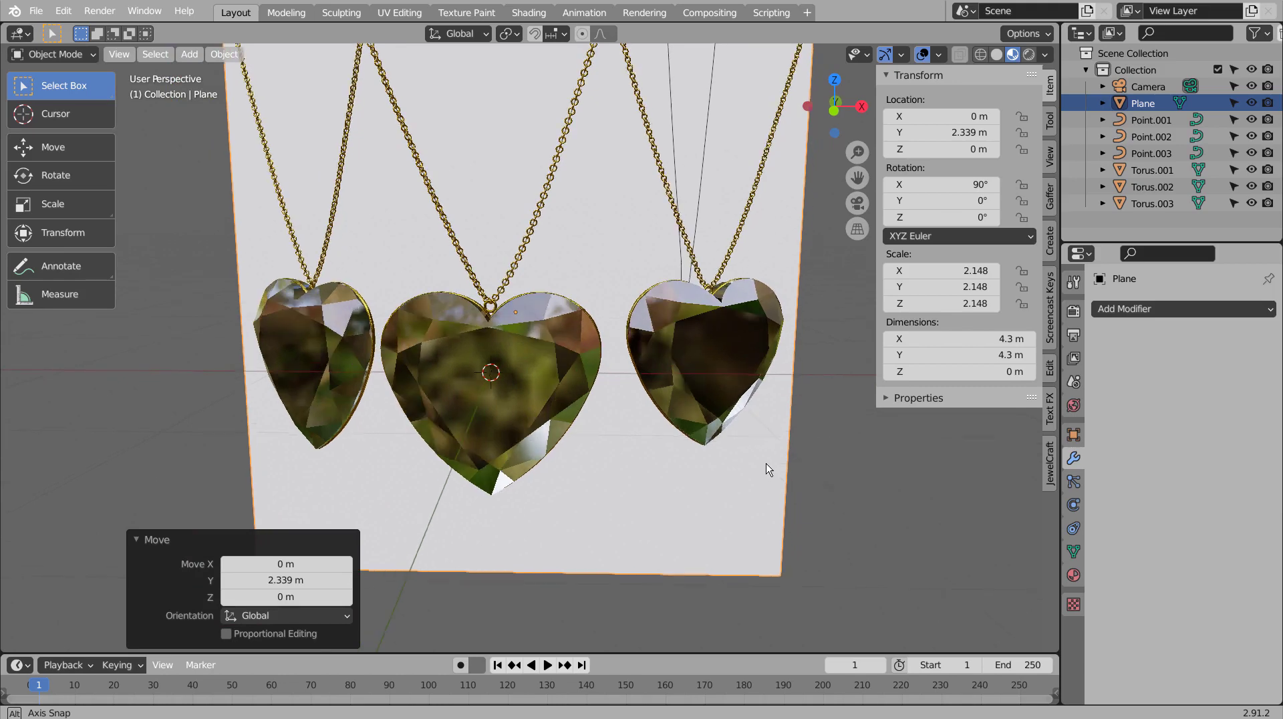
{"action": "left_click", "coordinate": [711, 509]}
{"action": "key", "text": "s"}
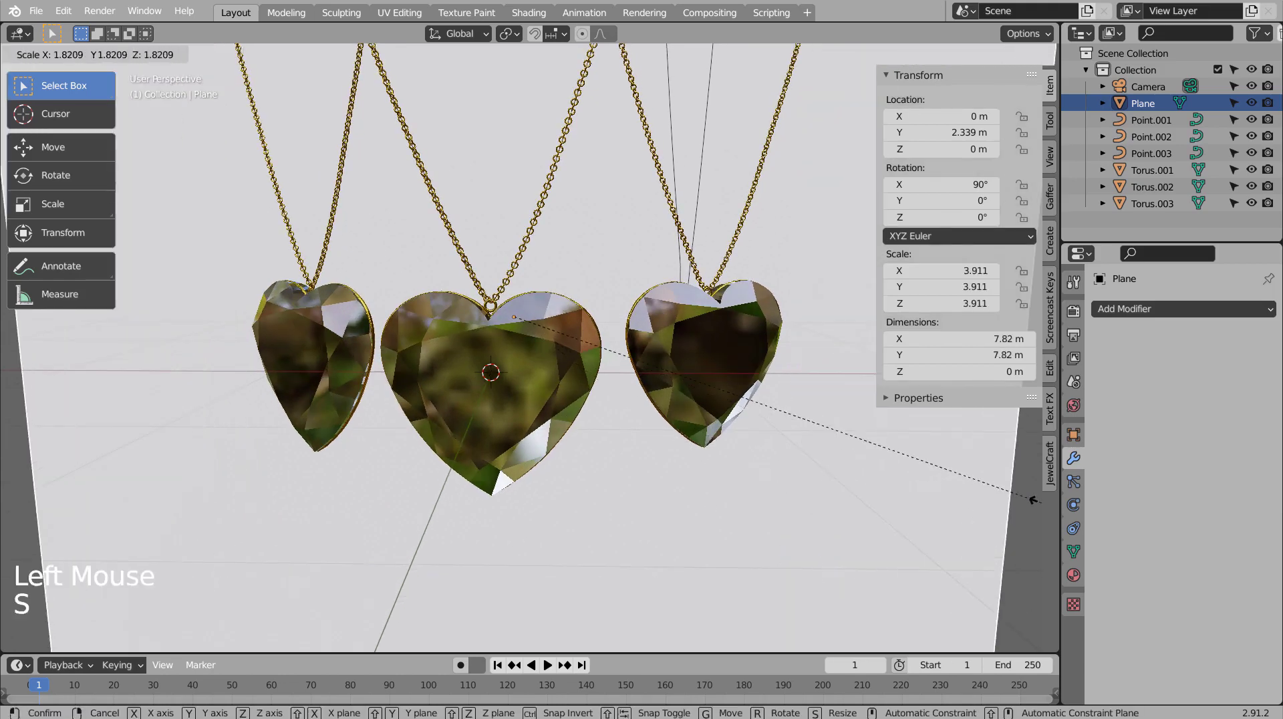
{"action": "left_click", "coordinate": [321, 333]}
Turn the side pendants nearly face-on and space them evenly about 0.14 m along X.
{"action": "key", "text": "r"}
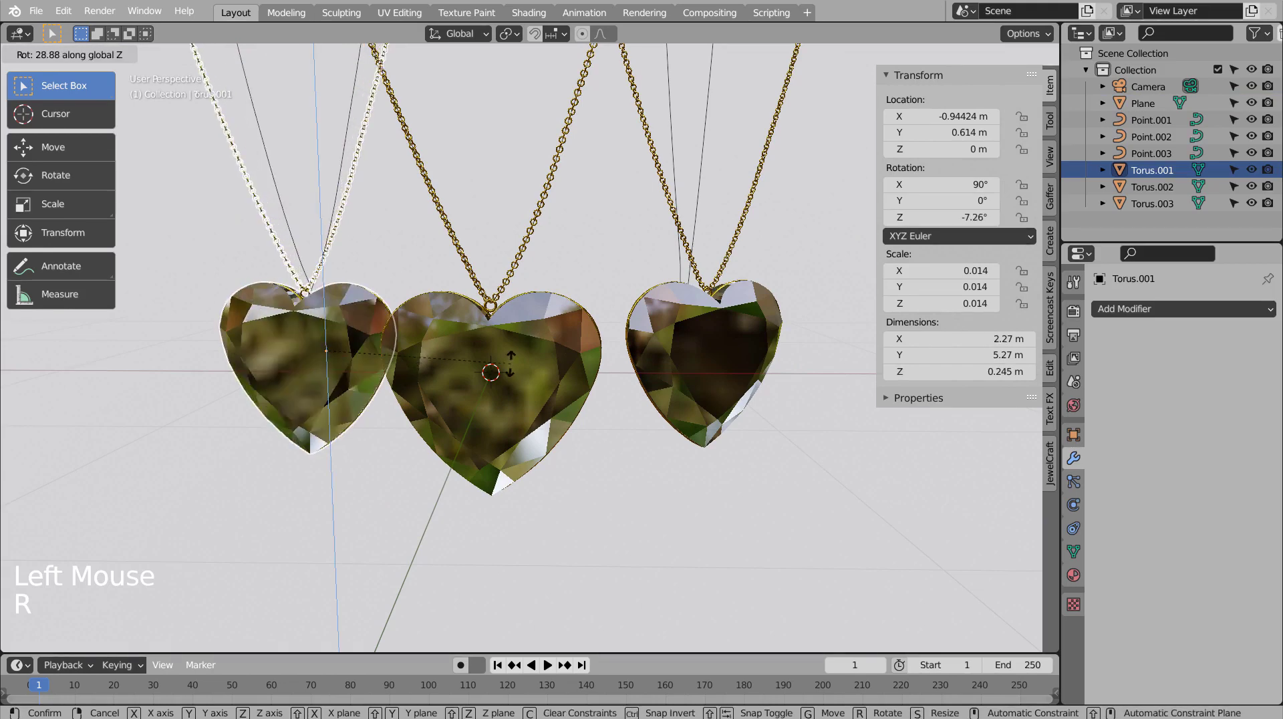
{"action": "key", "text": "g"}
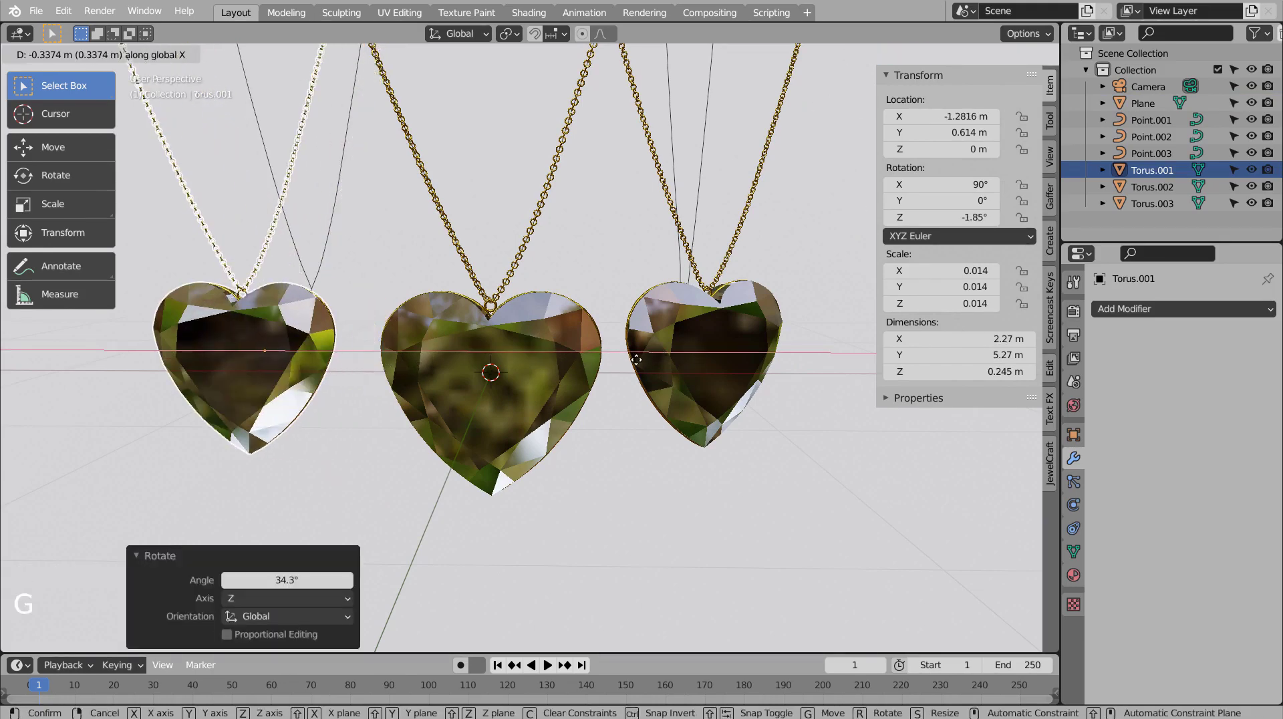
{"action": "left_click", "coordinate": [704, 340]}
{"action": "key", "text": "r"}
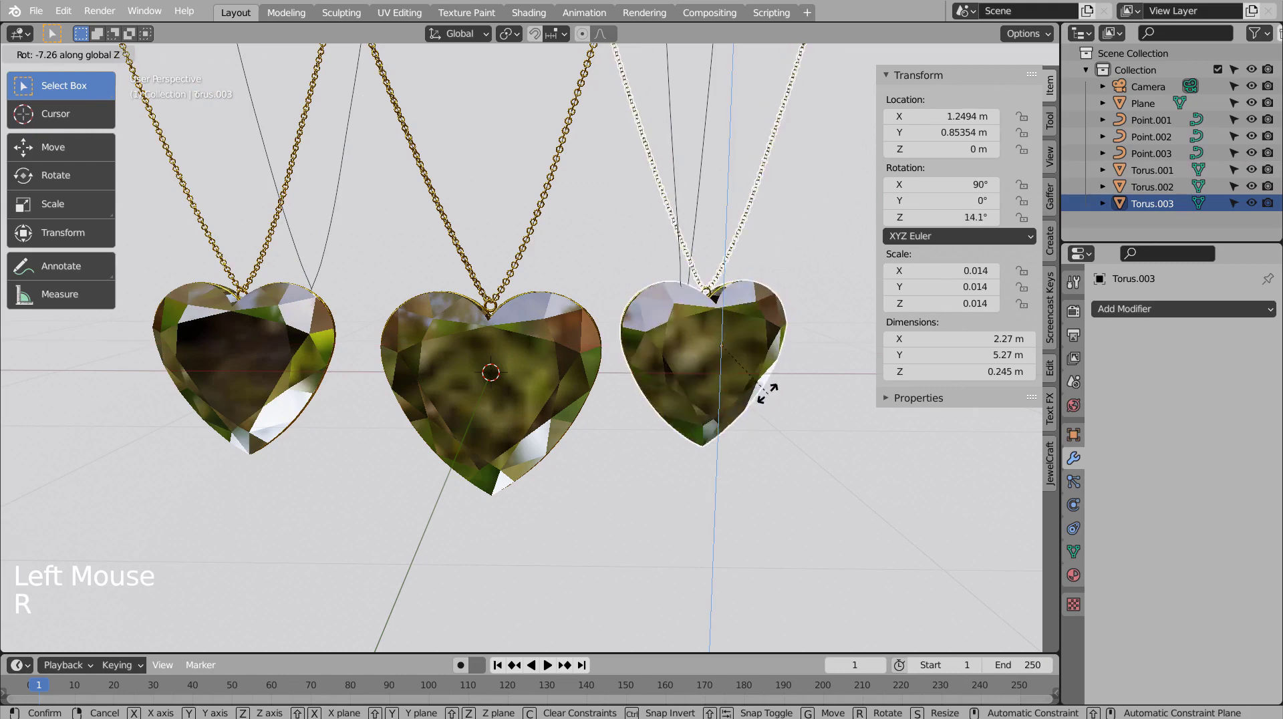
{"action": "key", "text": "g"}
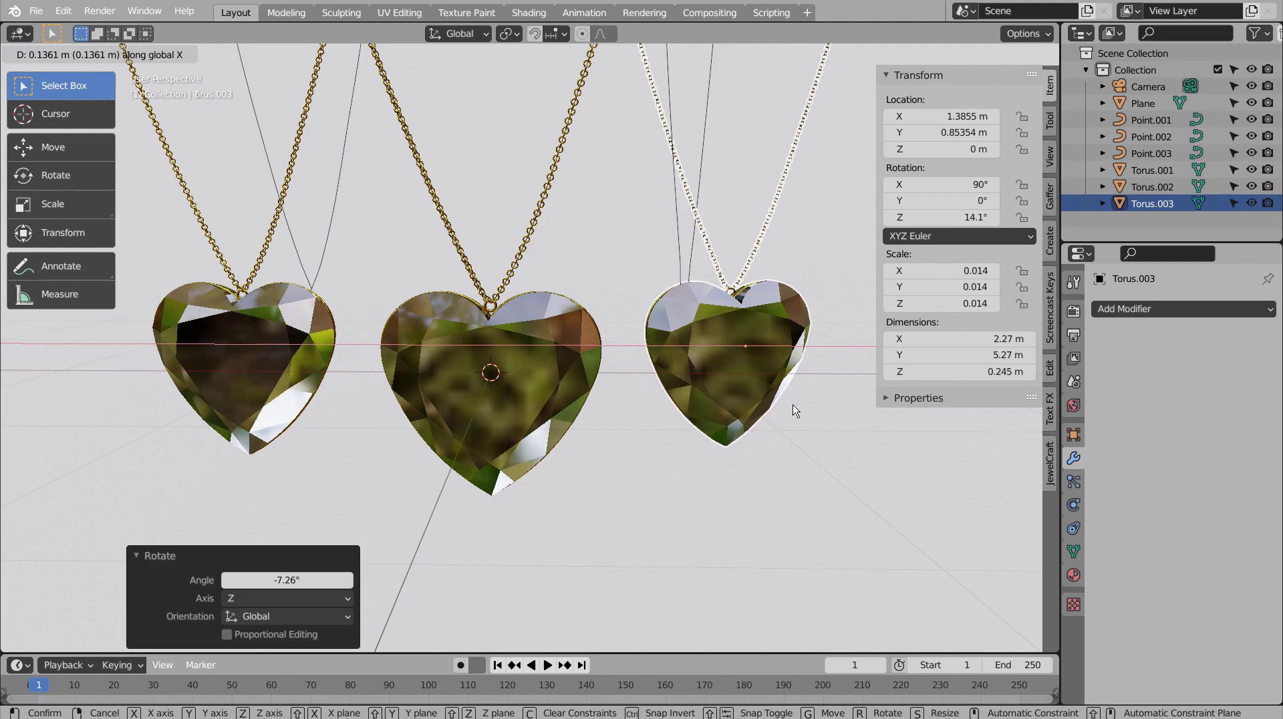
{"action": "left_click", "coordinate": [624, 427]}
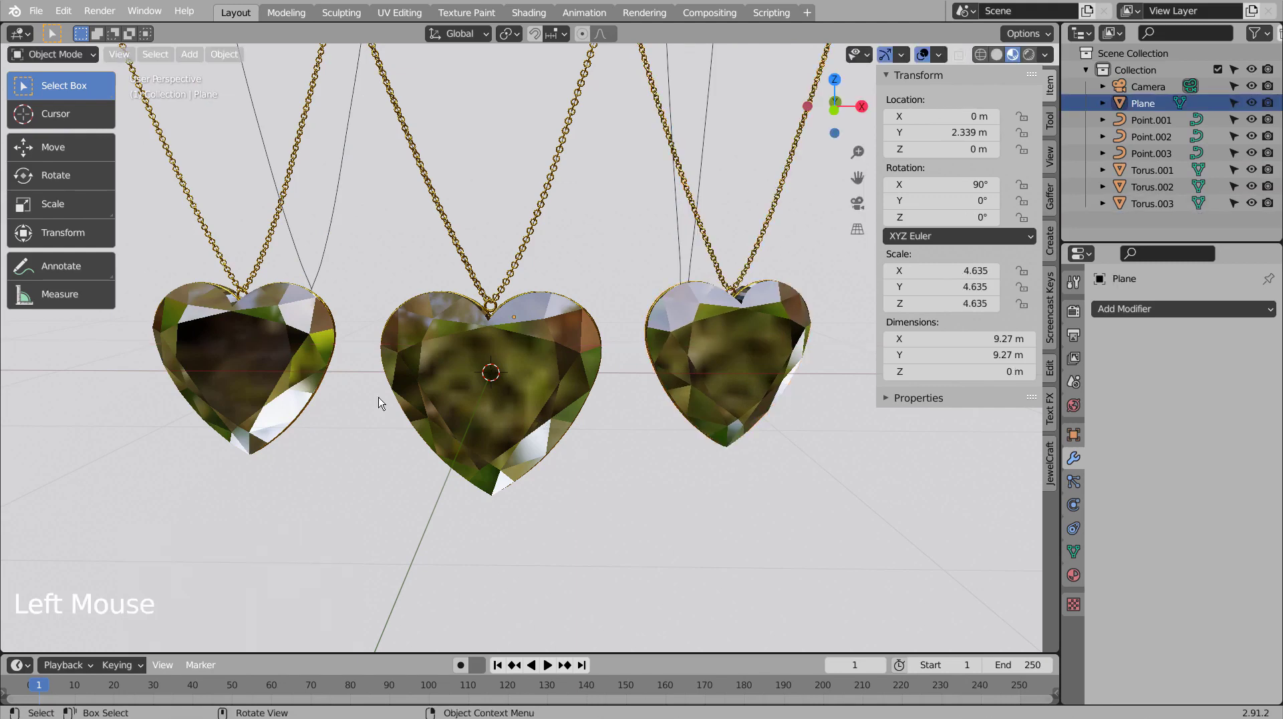
Give the plane a new material with Metallic 0.929 and Roughness 0.161, shown in Rendered shading.
{"action": "left_click", "coordinate": [257, 394]}
{"action": "key", "text": "ctrl+s"}
{"action": "left_click", "coordinate": [759, 502]}
{"action": "left_click", "coordinate": [1078, 585]}
{"action": "left_click", "coordinate": [1172, 369]}
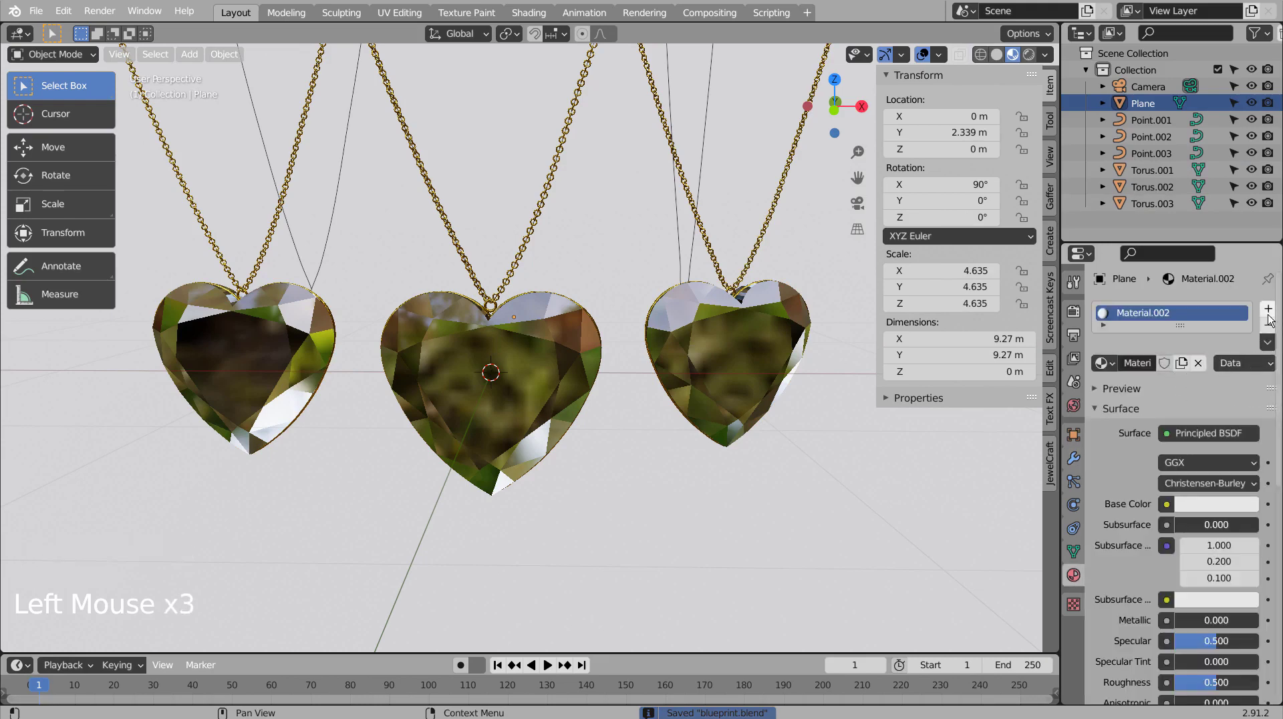
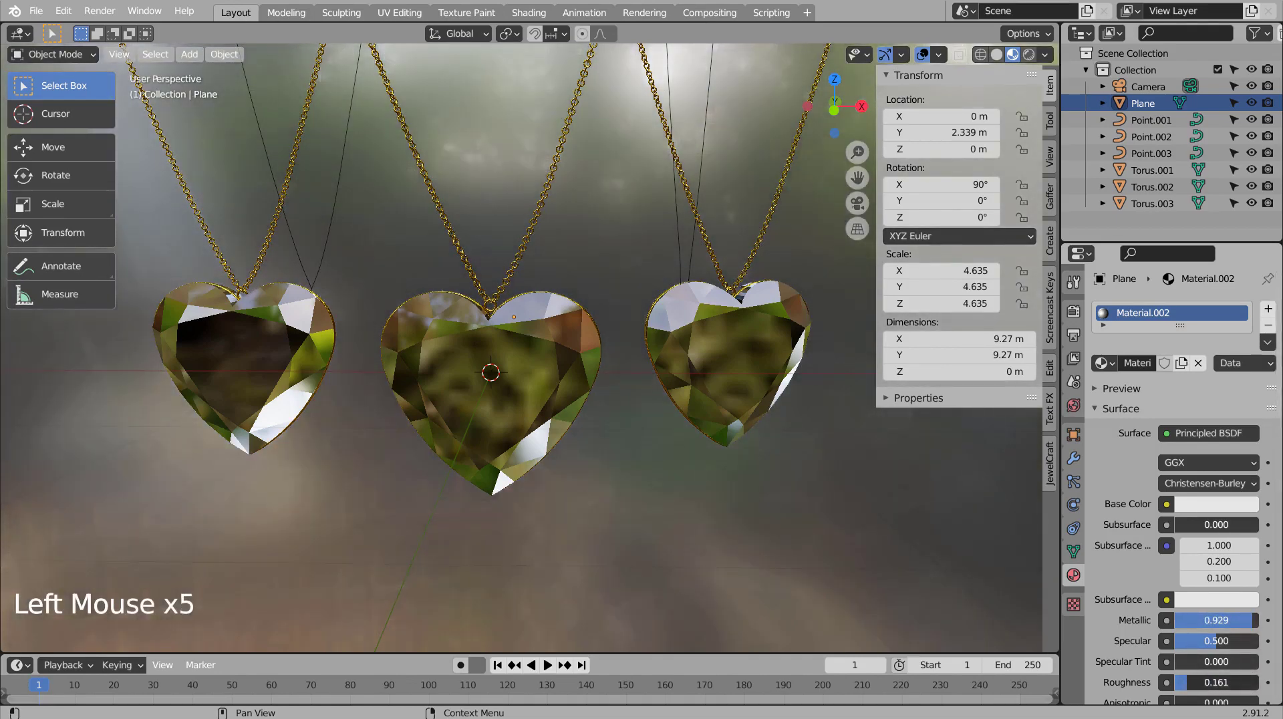
{"action": "left_click", "coordinate": [930, 510]}
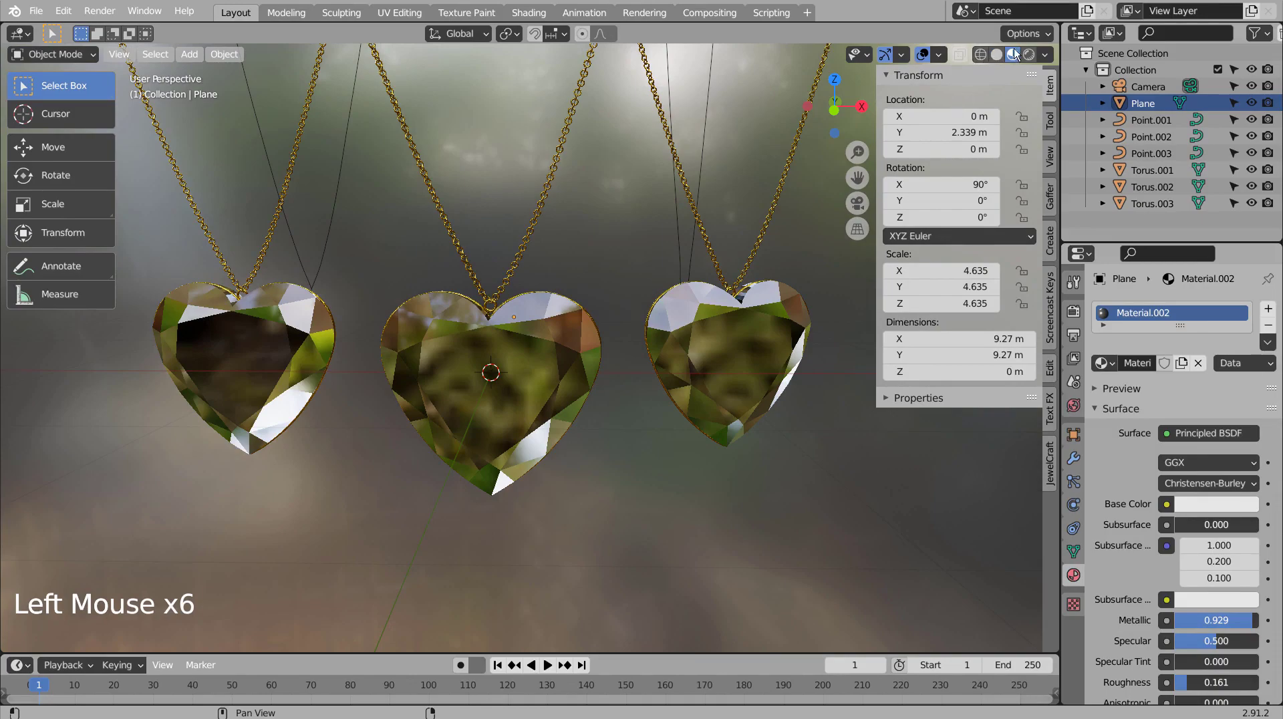
{"action": "left_click", "coordinate": [1026, 49]}
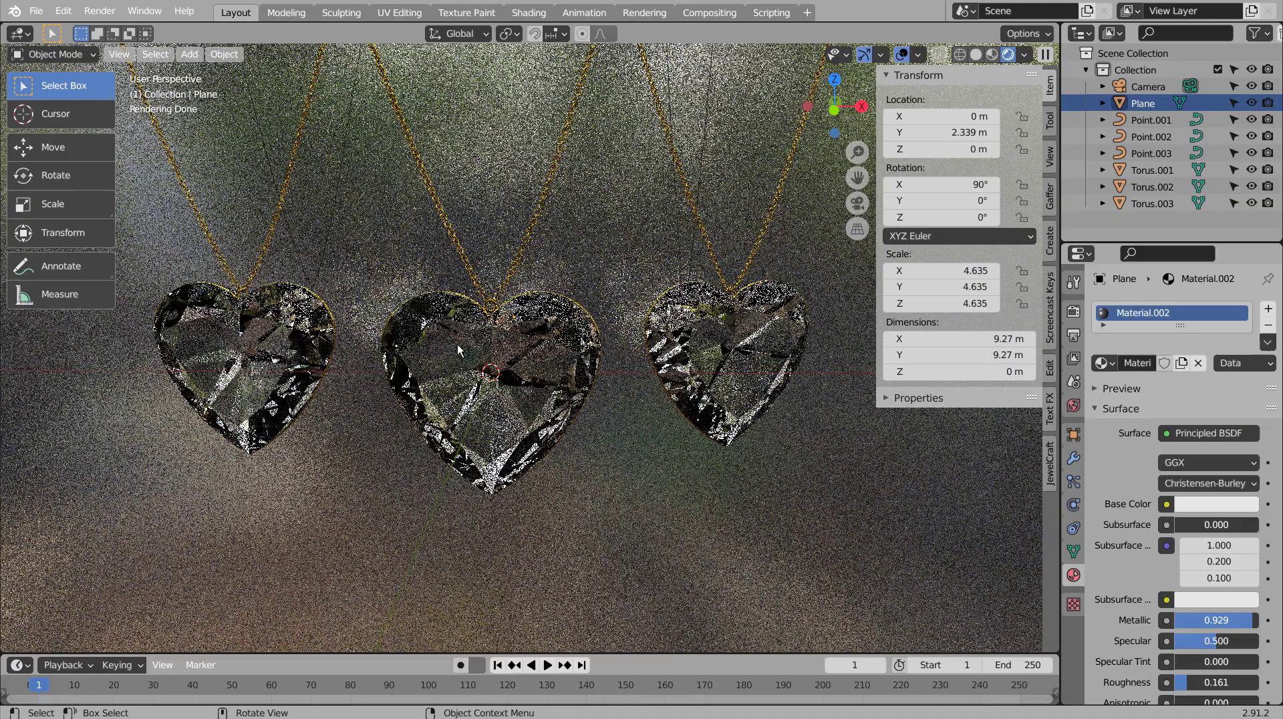
Orbit to inspect the pendants, then frame all three through the scene camera.
{"action": "middle_click", "coordinate": [628, 467]}
{"action": "middle_click", "coordinate": [580, 438]}
{"action": "scroll", "scroll_direction": "up", "scroll_amount": 3}
{"action": "middle_click", "coordinate": [600, 470]}
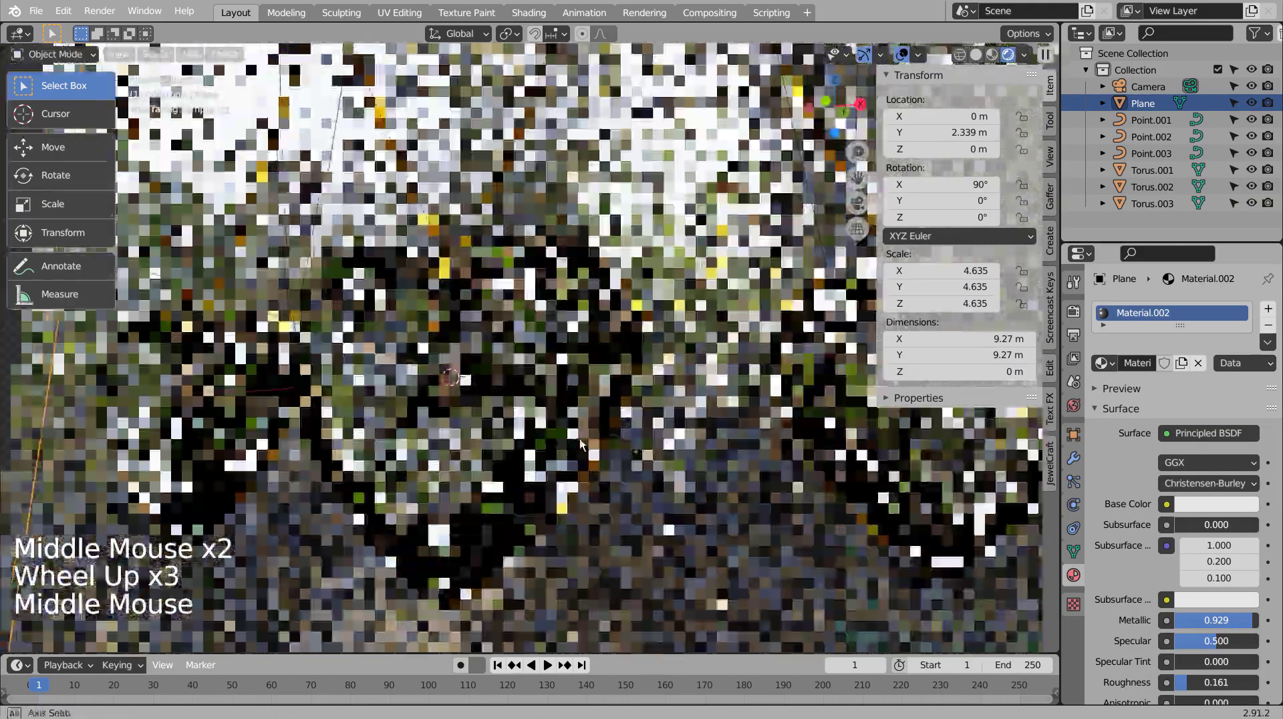
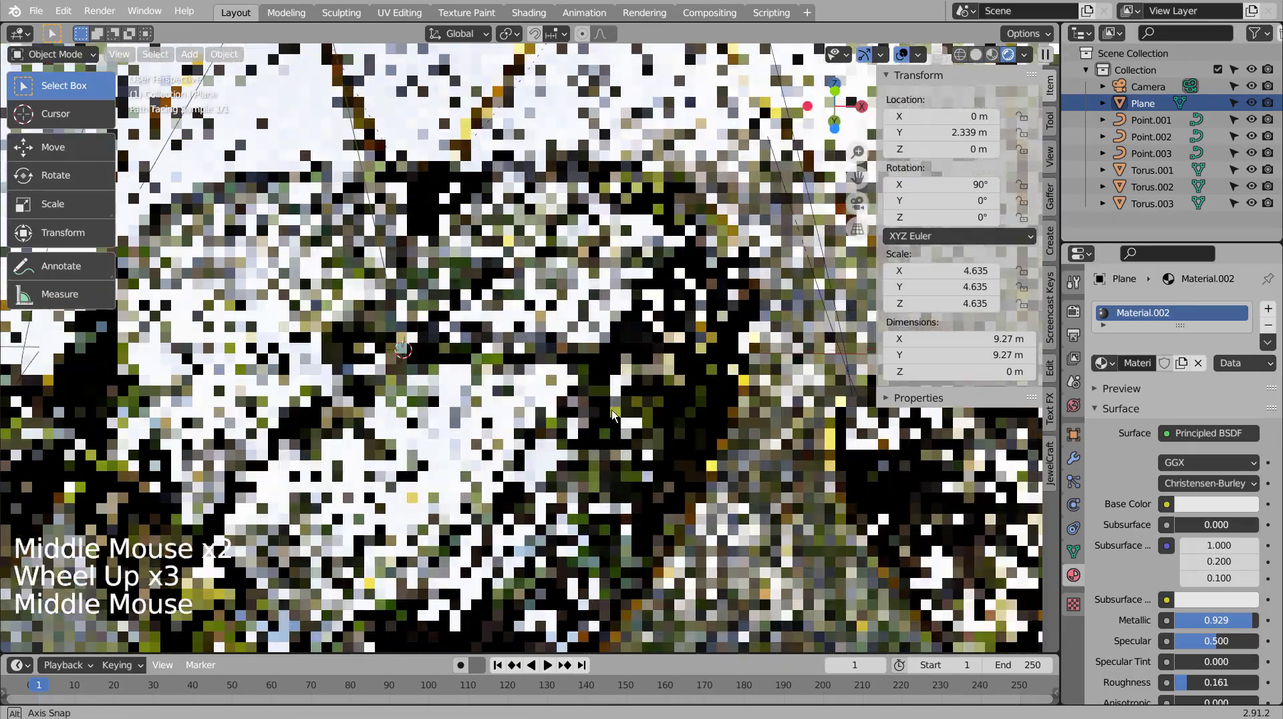
{"action": "middle_click", "coordinate": [624, 410]}
{"action": "middle_click", "coordinate": [624, 410]}
{"action": "middle_click", "coordinate": [686, 457]}
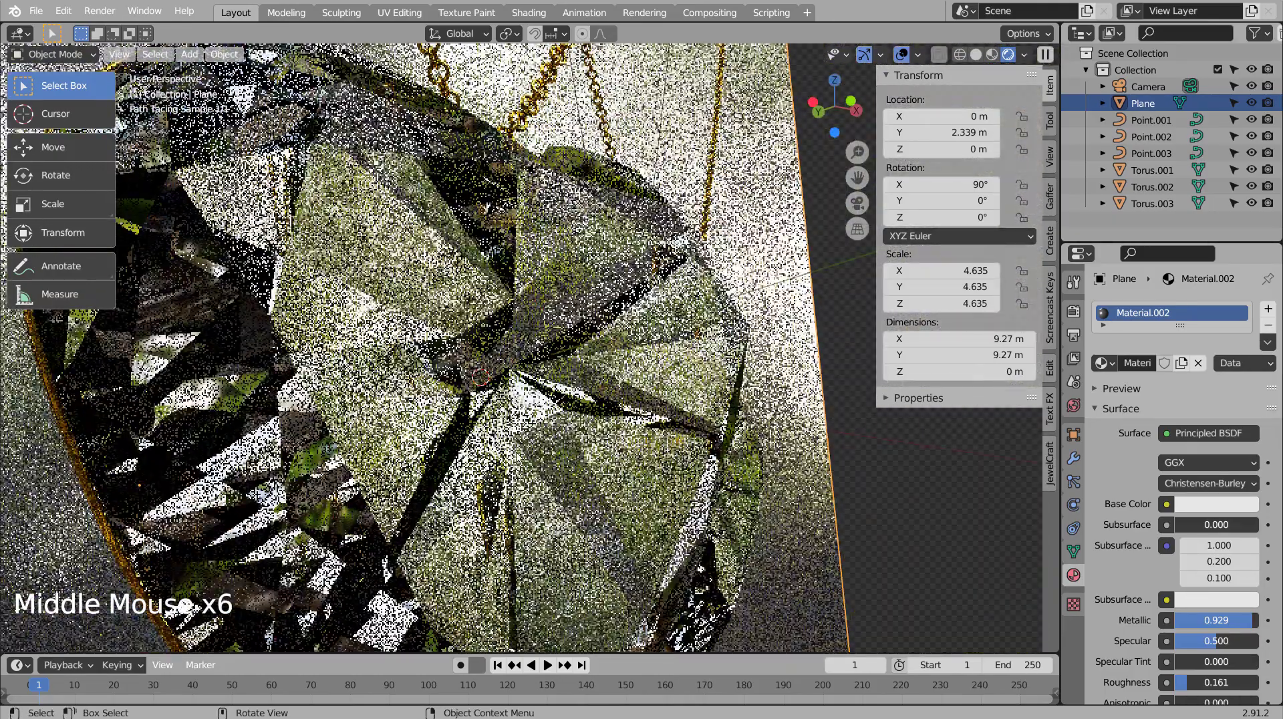
{"action": "middle_click", "coordinate": [765, 448]}
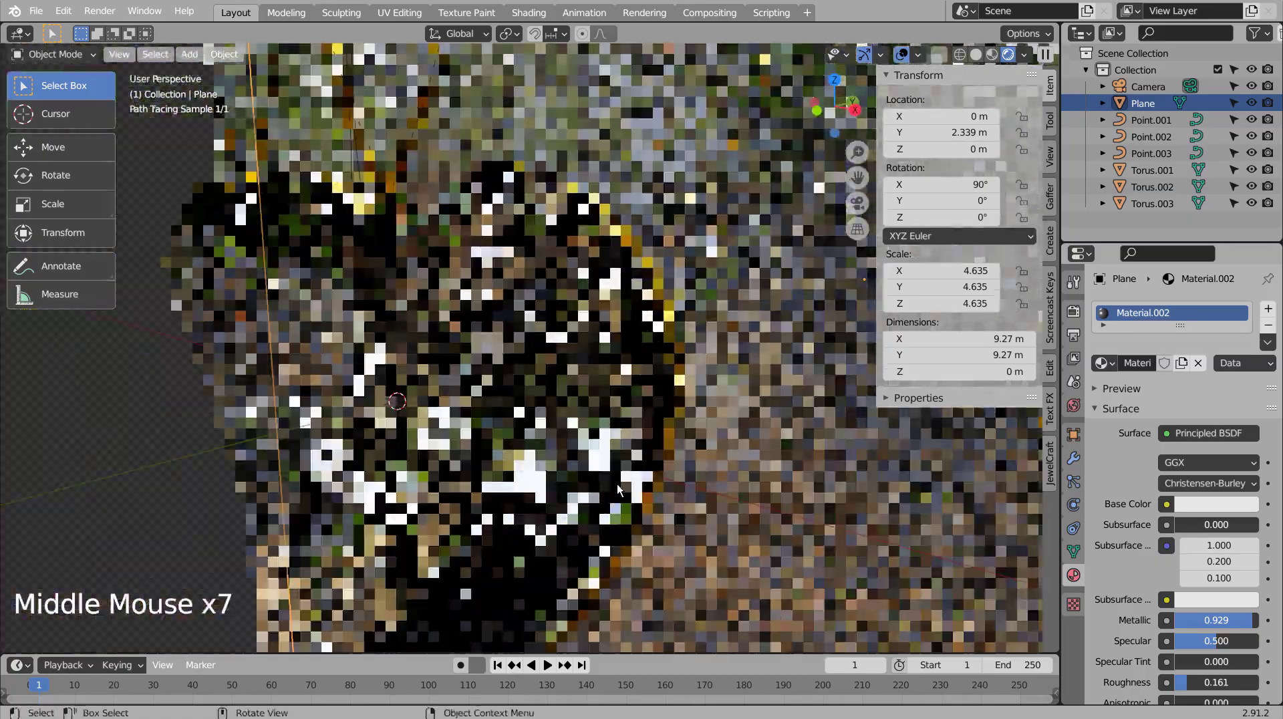
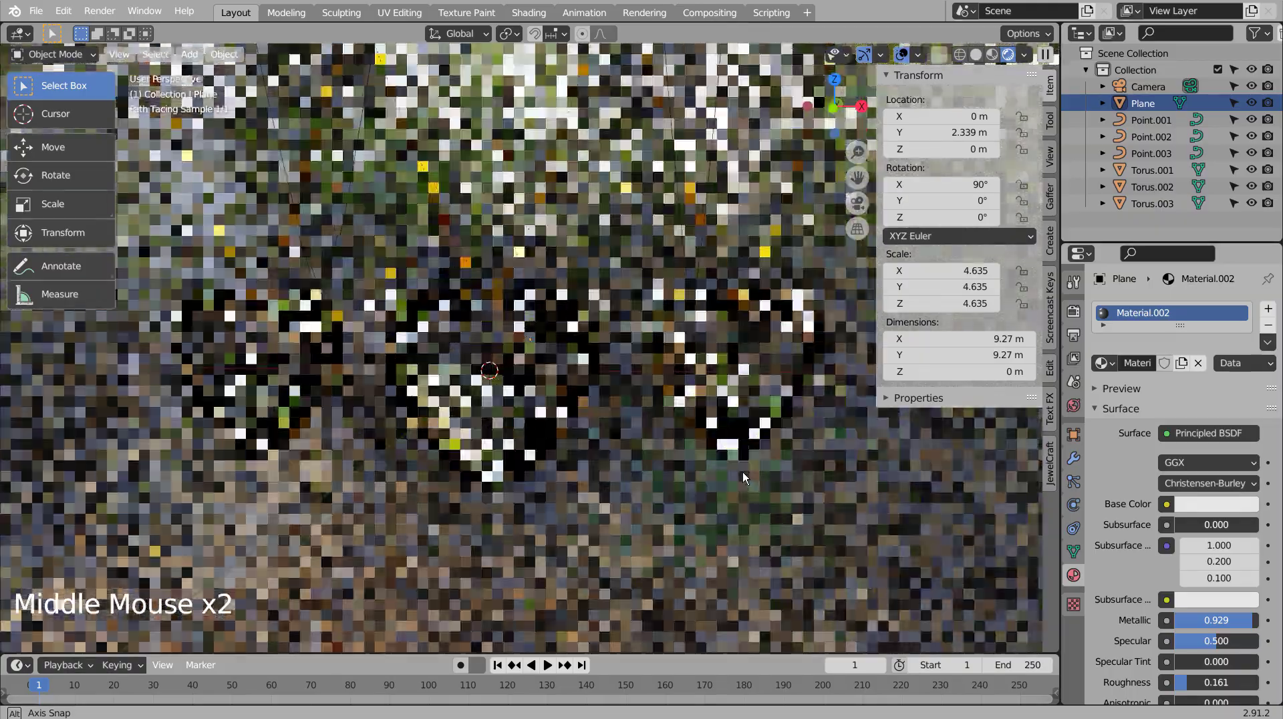
{"action": "middle_click", "coordinate": [752, 478]}
{"action": "middle_click", "coordinate": [805, 505]}
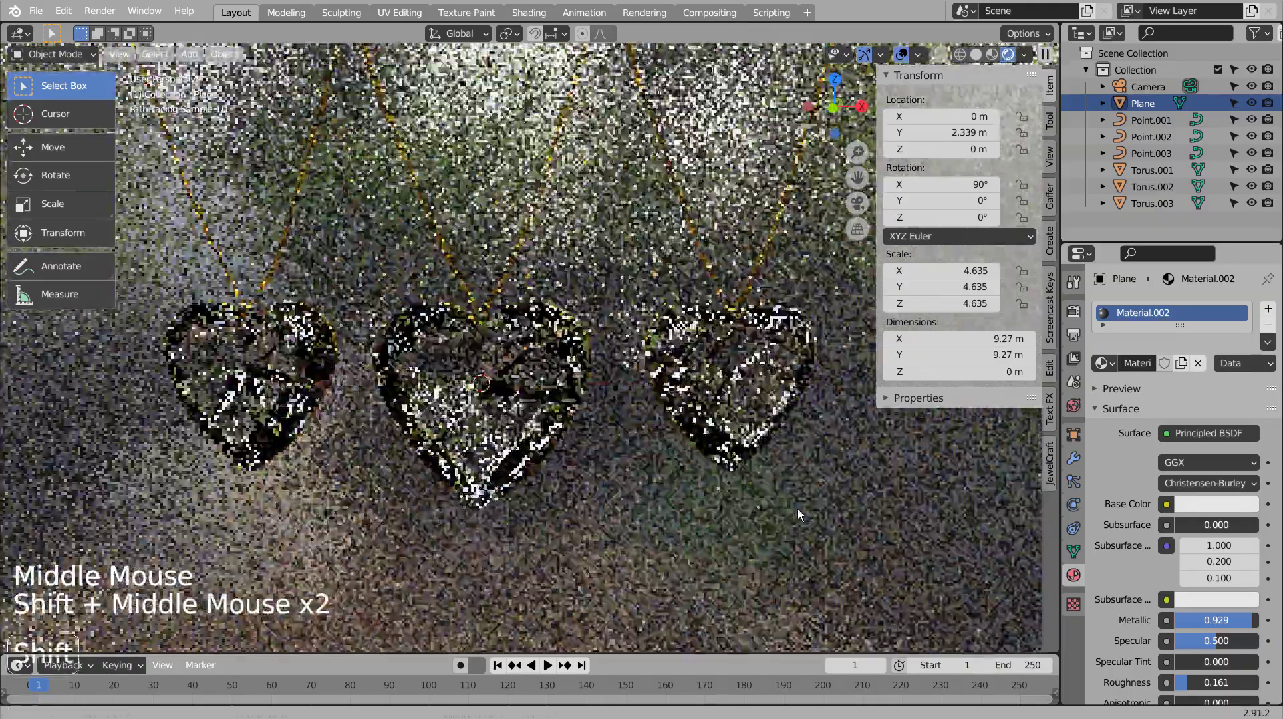
{"action": "key", "text": "ctrl+alt+KP_0"}
{"action": "key", "text": "shift+`"}
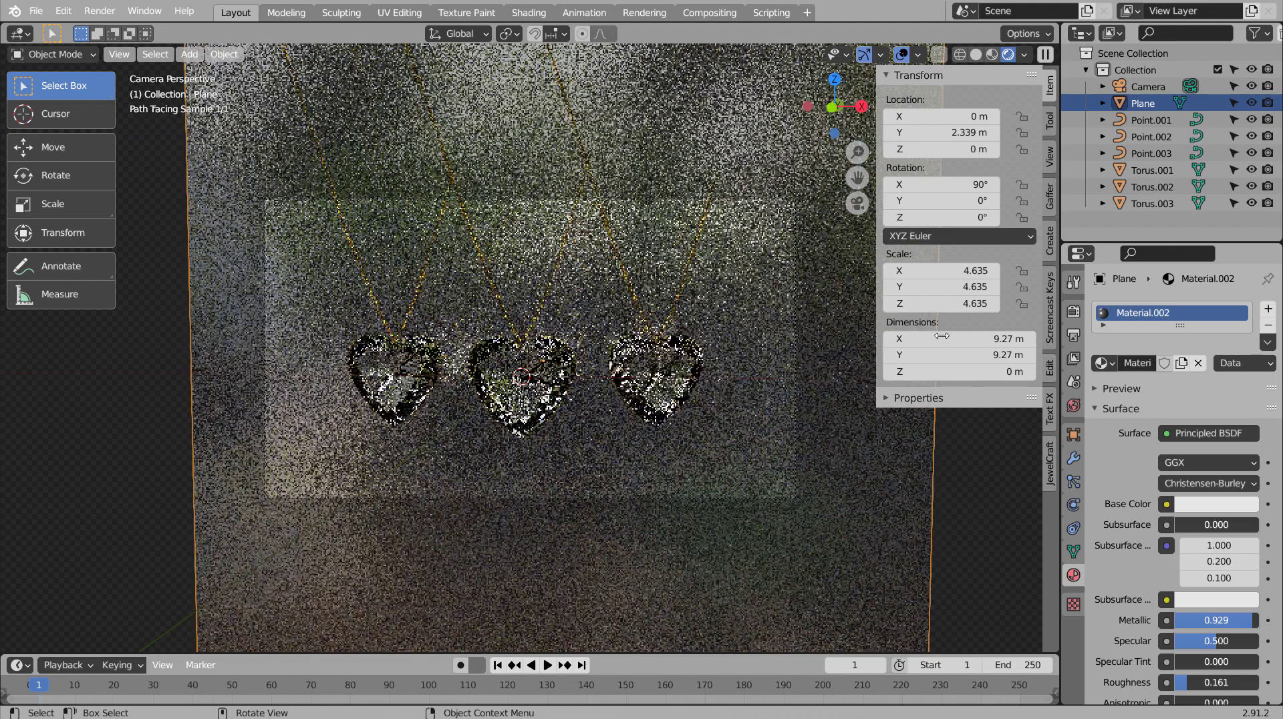
Set Cycles viewport sampling to 111 and return to the camera view.
{"action": "left_click", "coordinate": [1073, 417]}
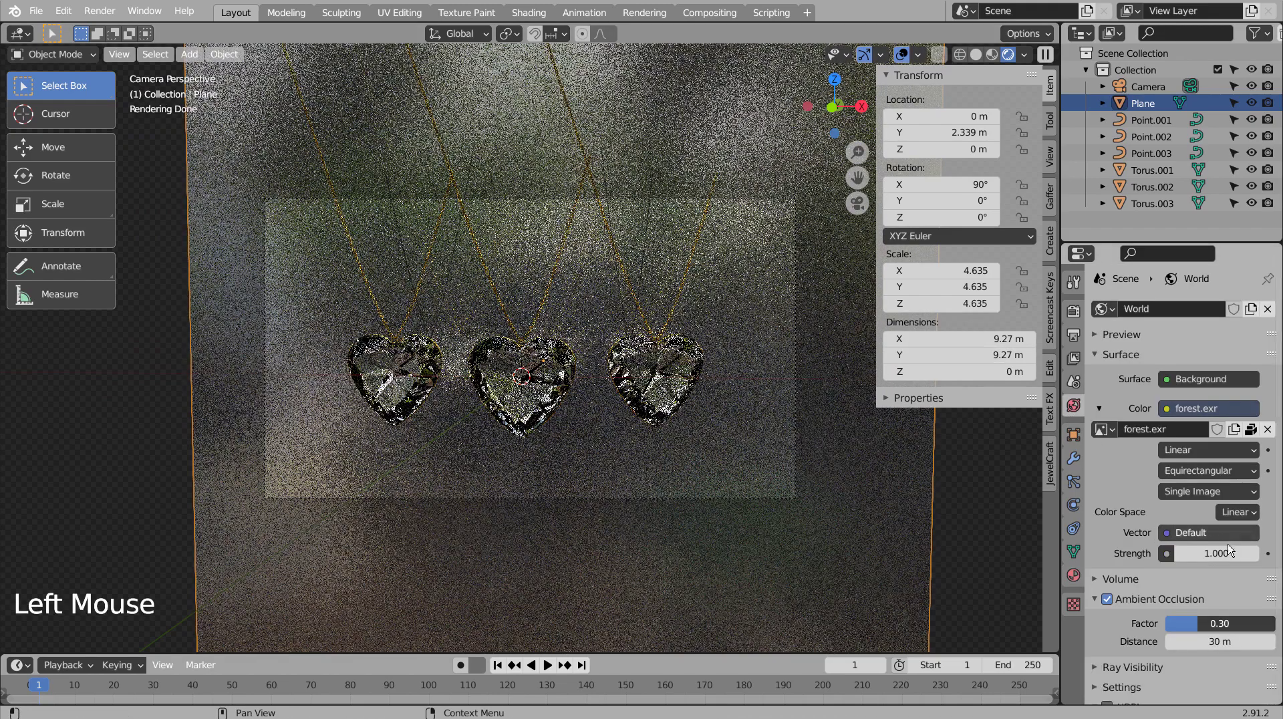
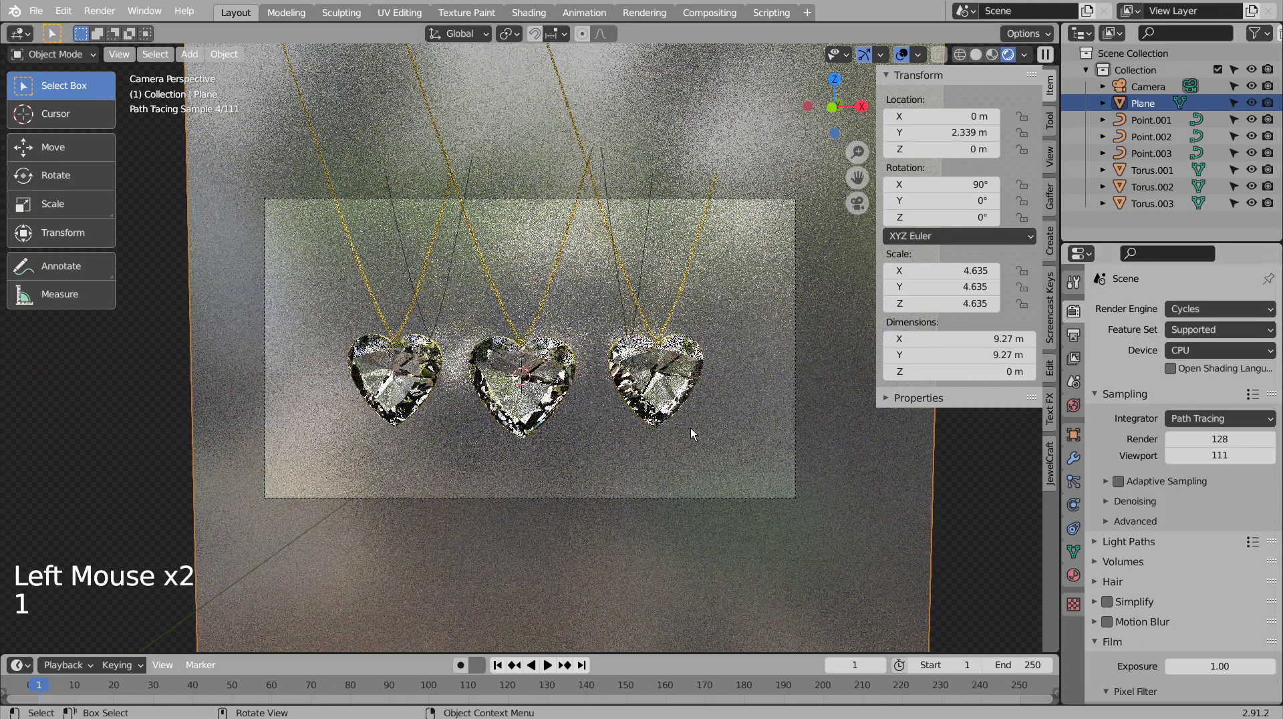
{"action": "scroll", "scroll_direction": "up", "scroll_amount": 3}
{"action": "scroll", "scroll_direction": "up", "scroll_amount": 3}
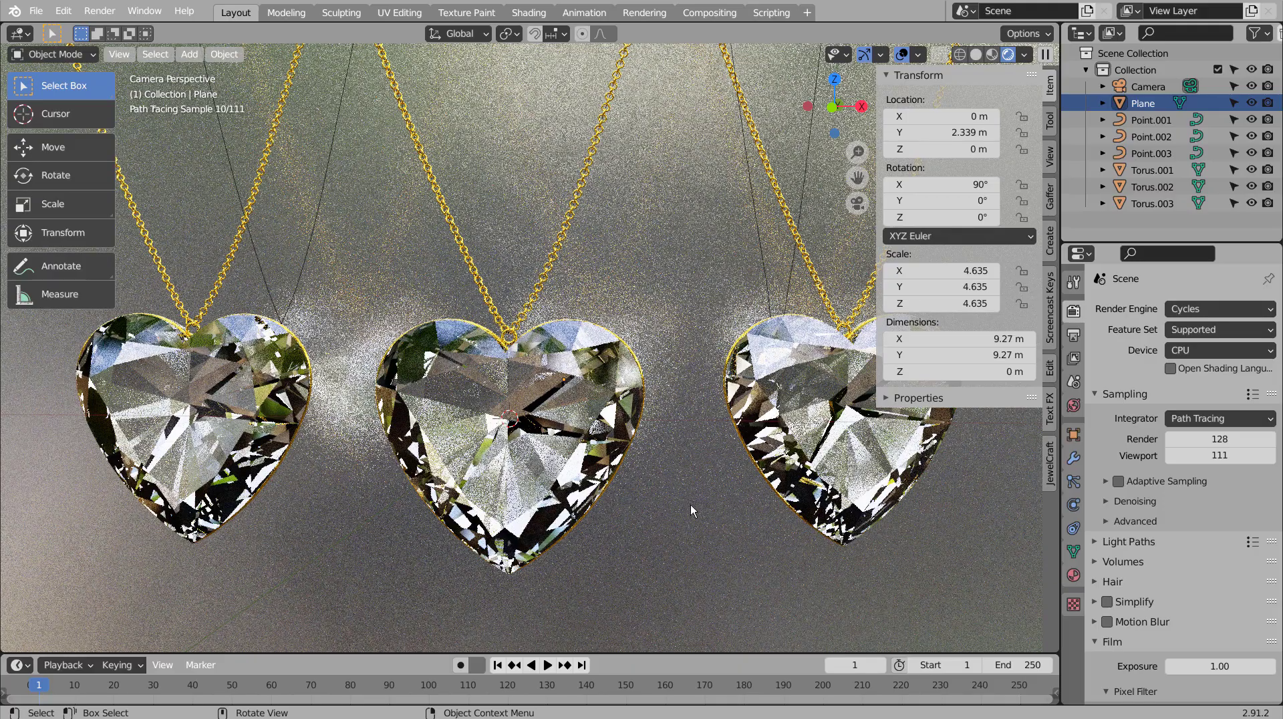
{"action": "middle_click", "coordinate": [695, 522]}
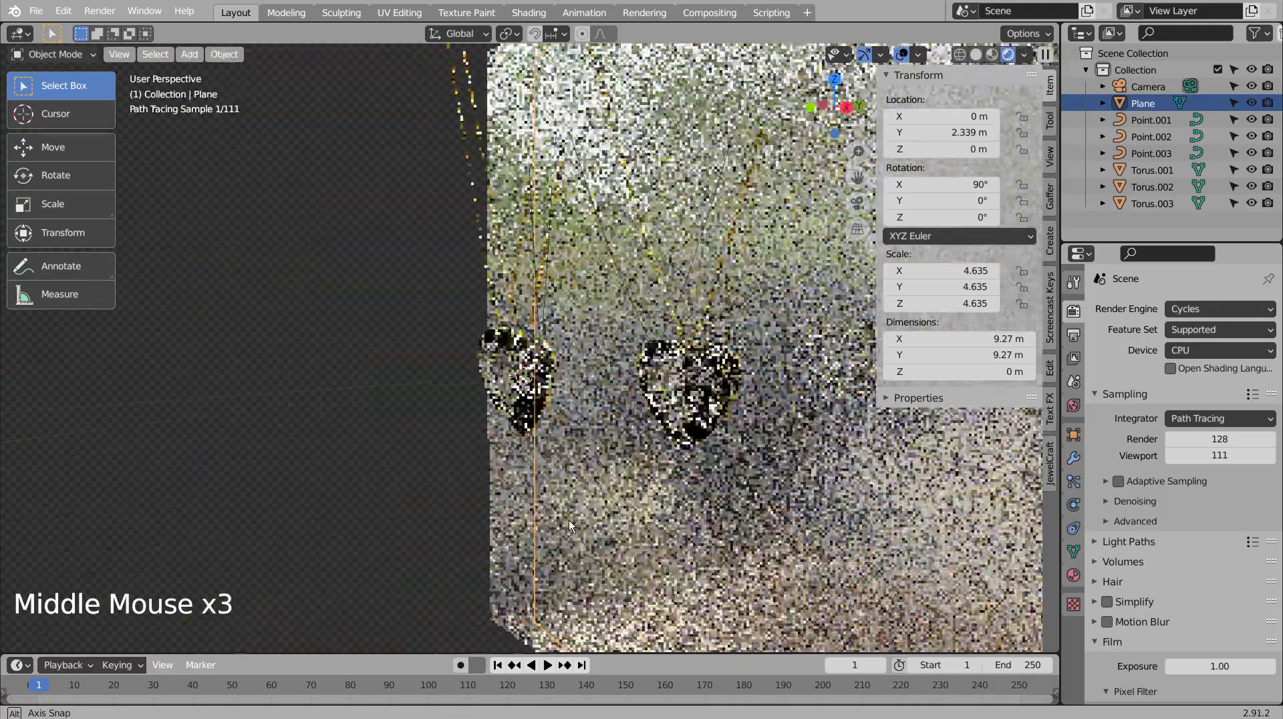
{"action": "middle_click", "coordinate": [556, 524]}
{"action": "middle_click", "coordinate": [694, 518]}
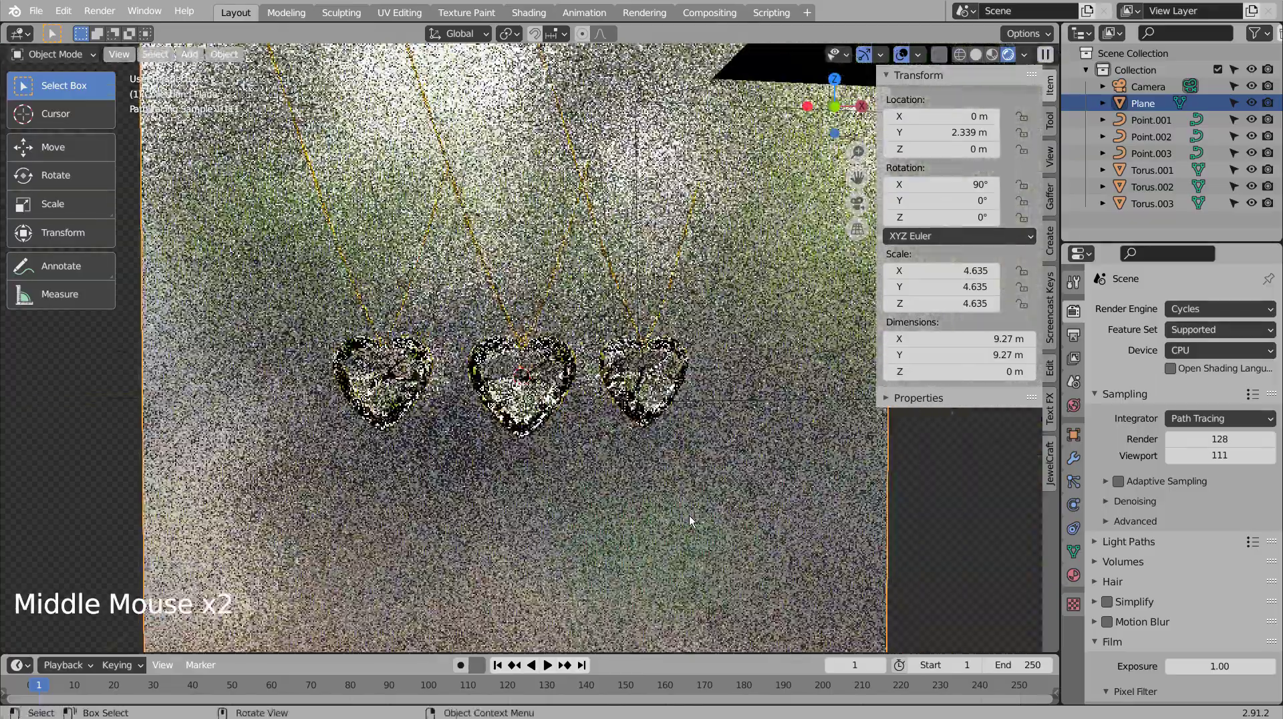
{"action": "key", "text": "KP_0"}
{"action": "scroll", "scroll_direction": "down", "scroll_amount": 3}
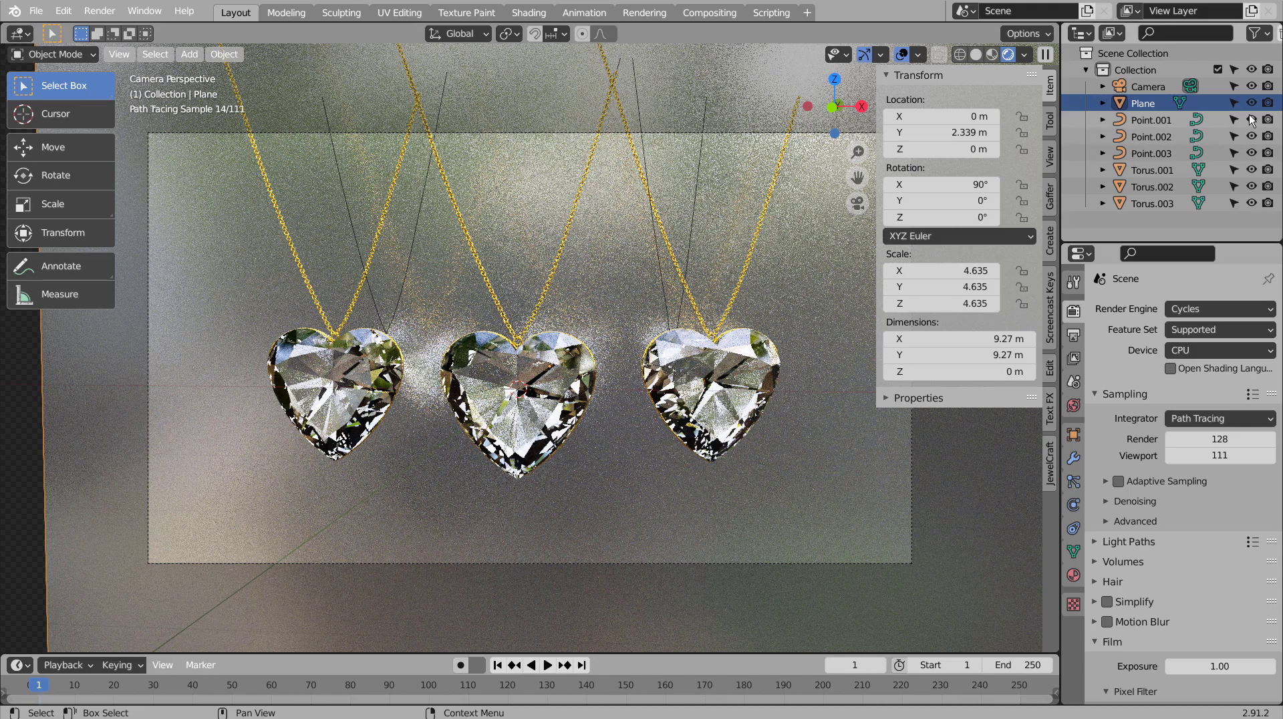
Hide Point.001, Point.002 and Point.003 in the viewport and set viewport sampling to 1.
{"action": "left_click", "coordinate": [1252, 115]}
{"action": "left_click", "coordinate": [1252, 115]}
{"action": "left_click", "coordinate": [1257, 135]}
{"action": "left_click", "coordinate": [1257, 135]}
{"action": "left_click", "coordinate": [1257, 135]}
{"action": "left_click", "coordinate": [1256, 154]}
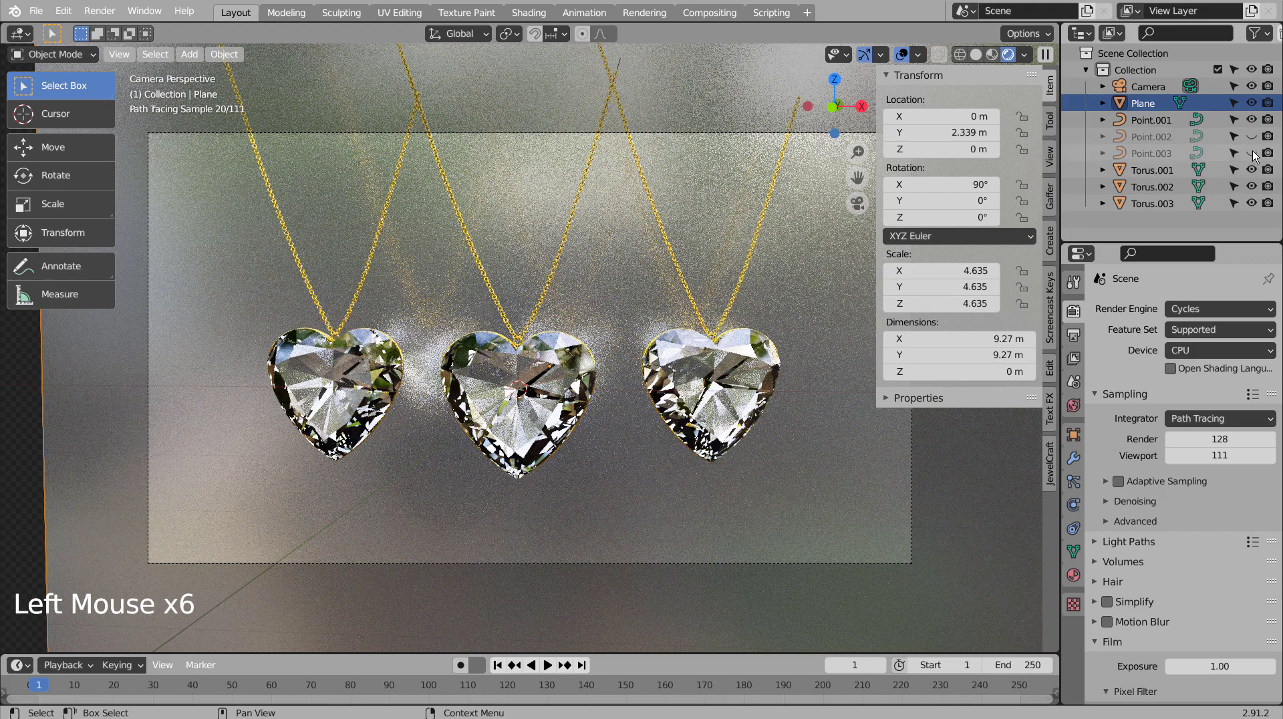
{"action": "left_click", "coordinate": [1254, 119]}
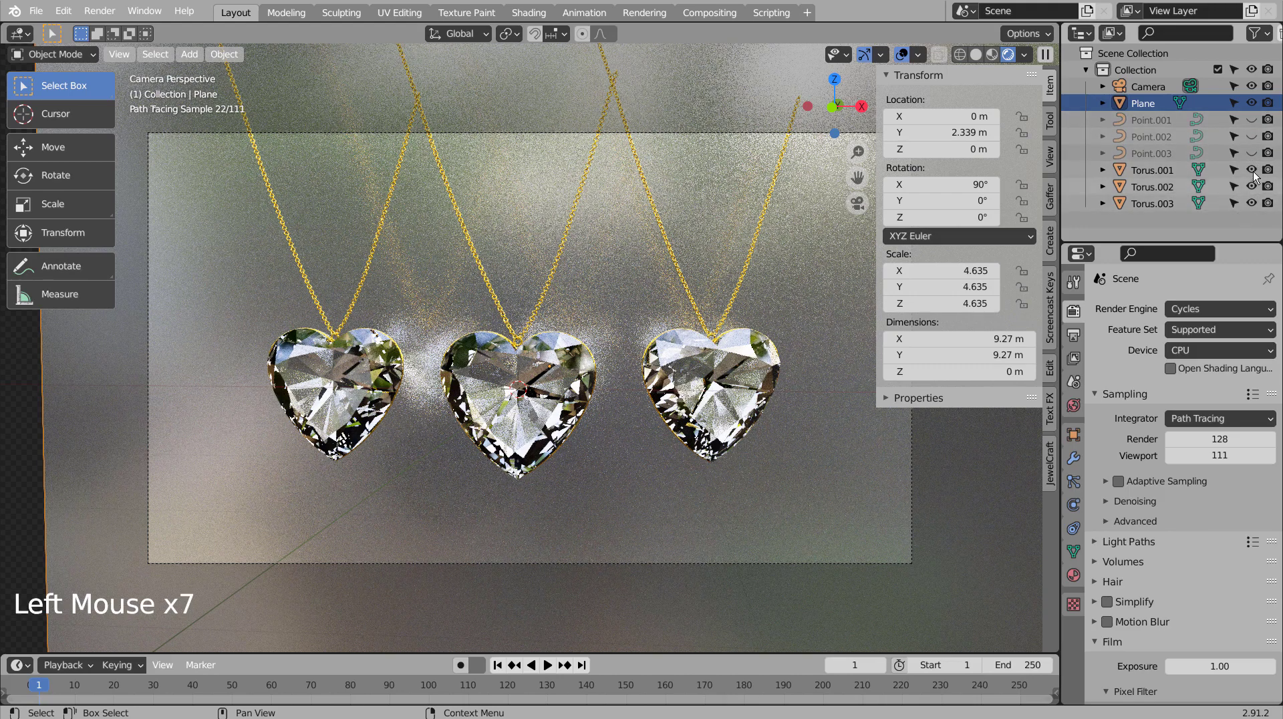
{"action": "left_click", "coordinate": [1255, 170]}
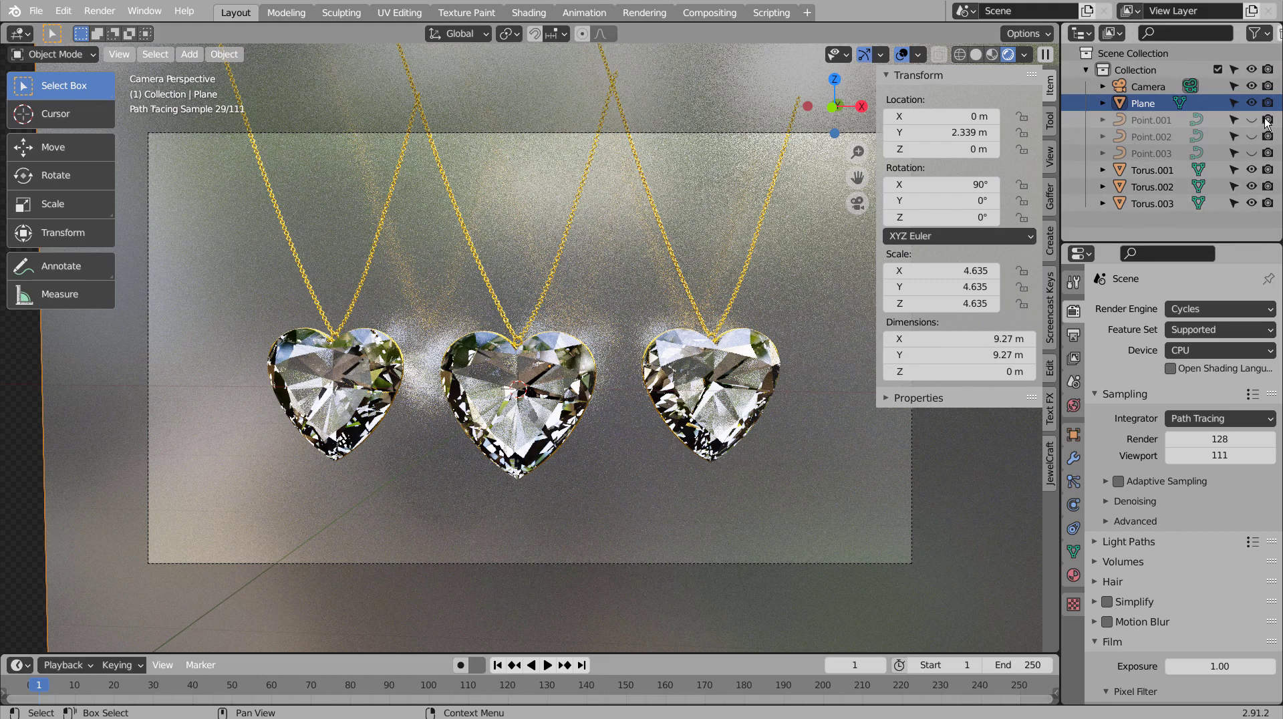
{"action": "left_click", "coordinate": [1272, 133]}
{"action": "left_click", "coordinate": [1273, 153]}
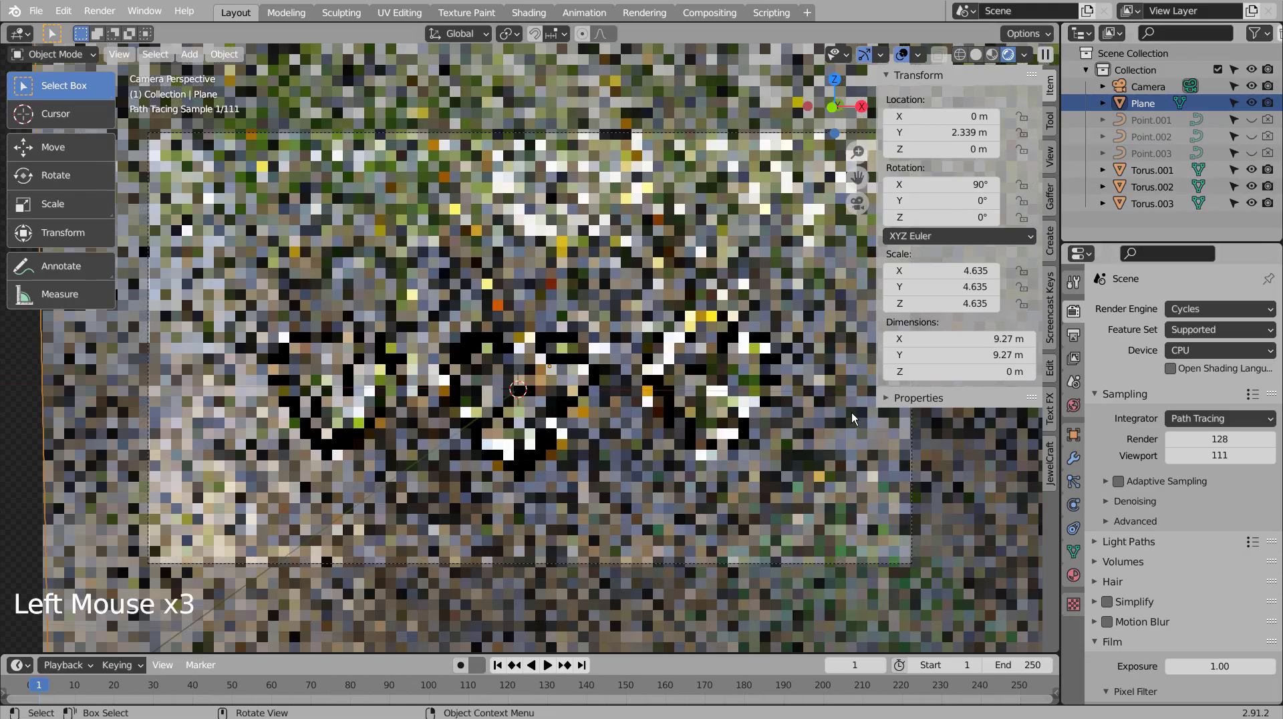
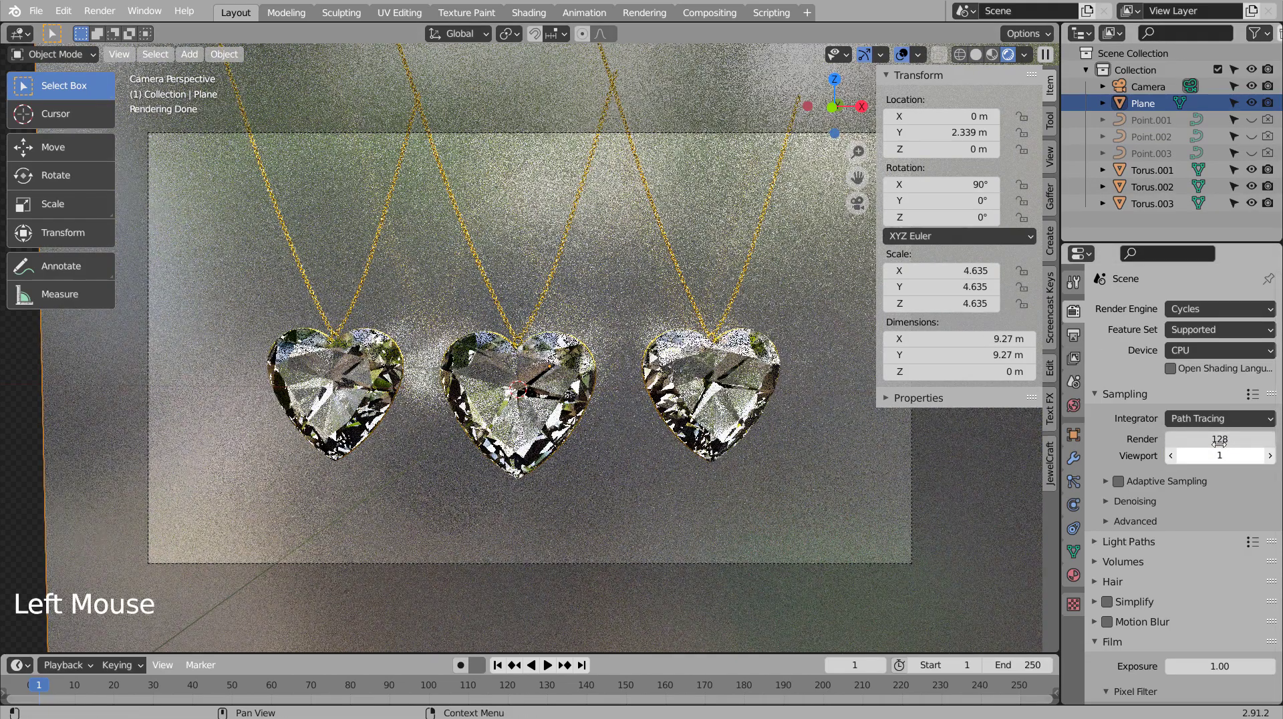
Check the Denoise node, set render samples to 32, start the final render and save.
{"action": "left_click", "coordinate": [729, 11]}
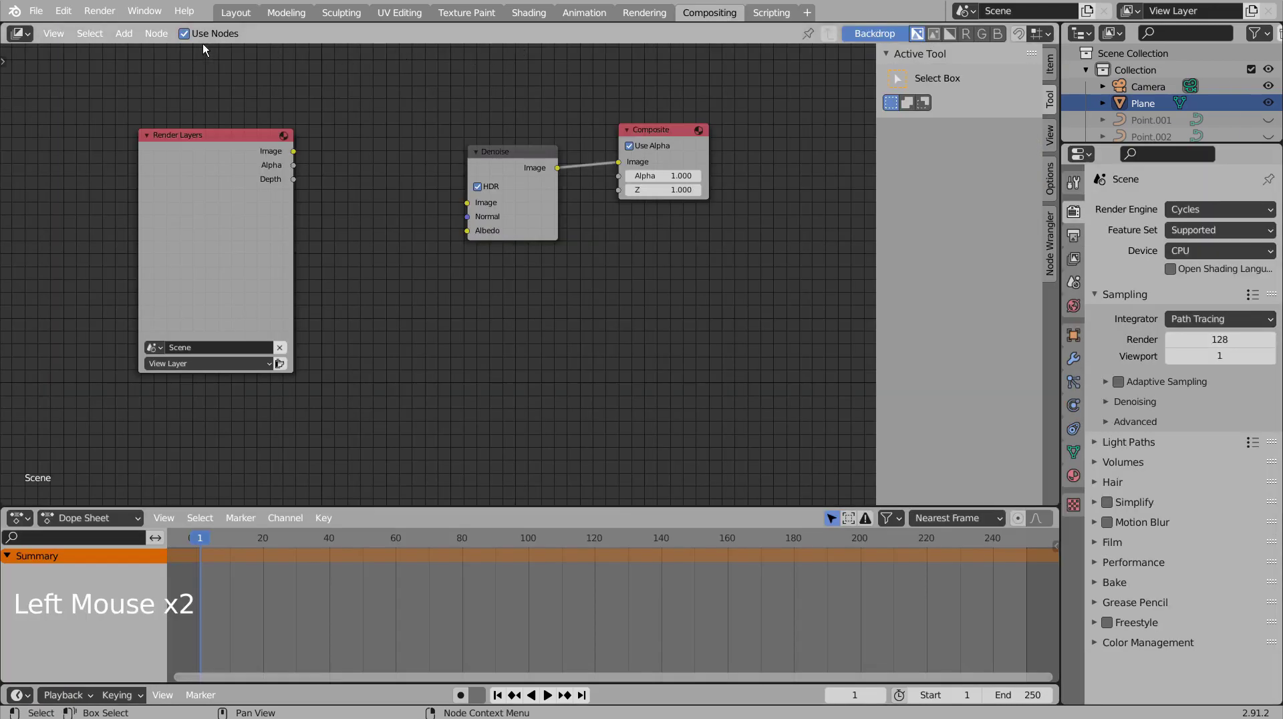
{"action": "left_click", "coordinate": [186, 32]}
{"action": "left_click", "coordinate": [242, 10]}
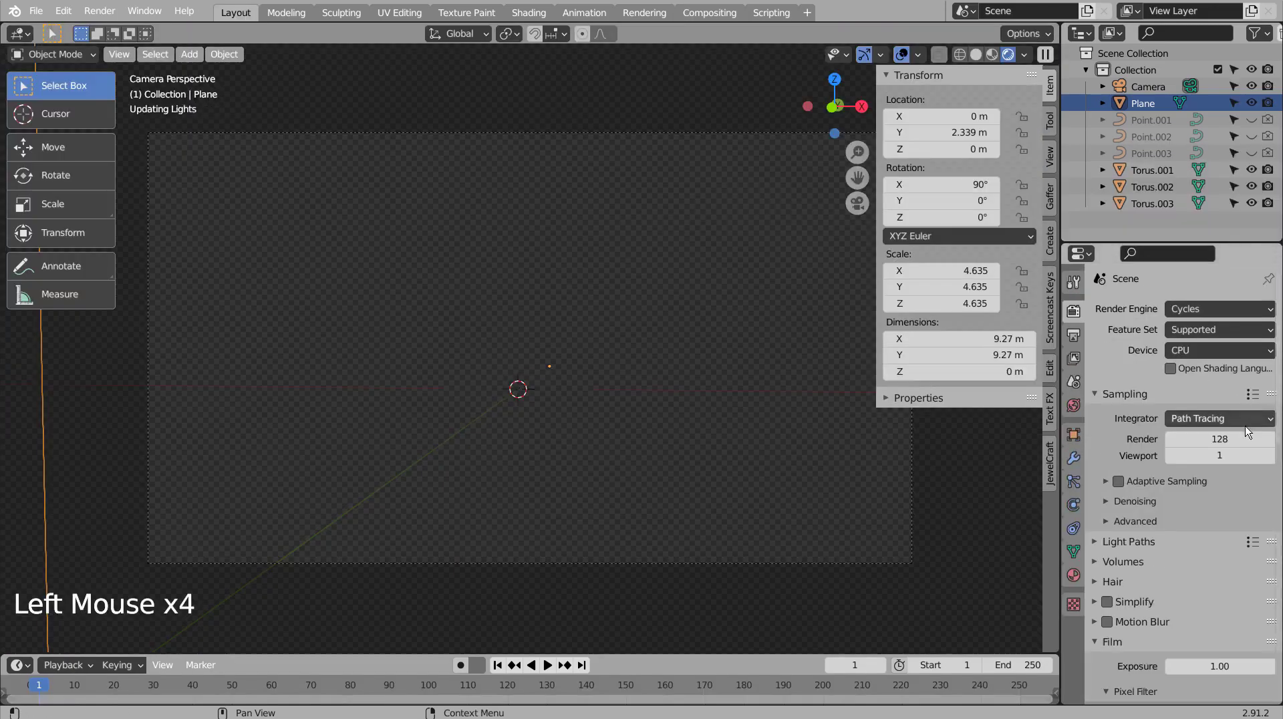
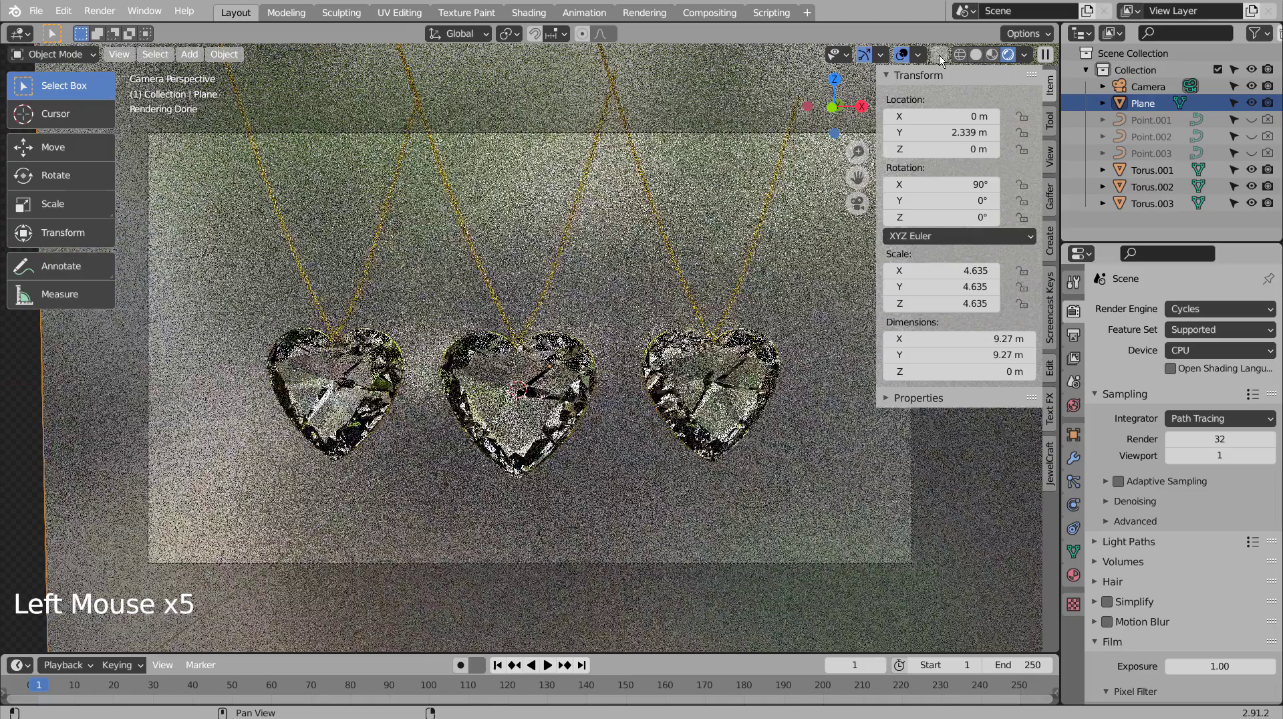
{"action": "left_click", "coordinate": [974, 50]}
{"action": "left_click", "coordinate": [797, 250]}
{"action": "key", "text": "ctrl+s"}
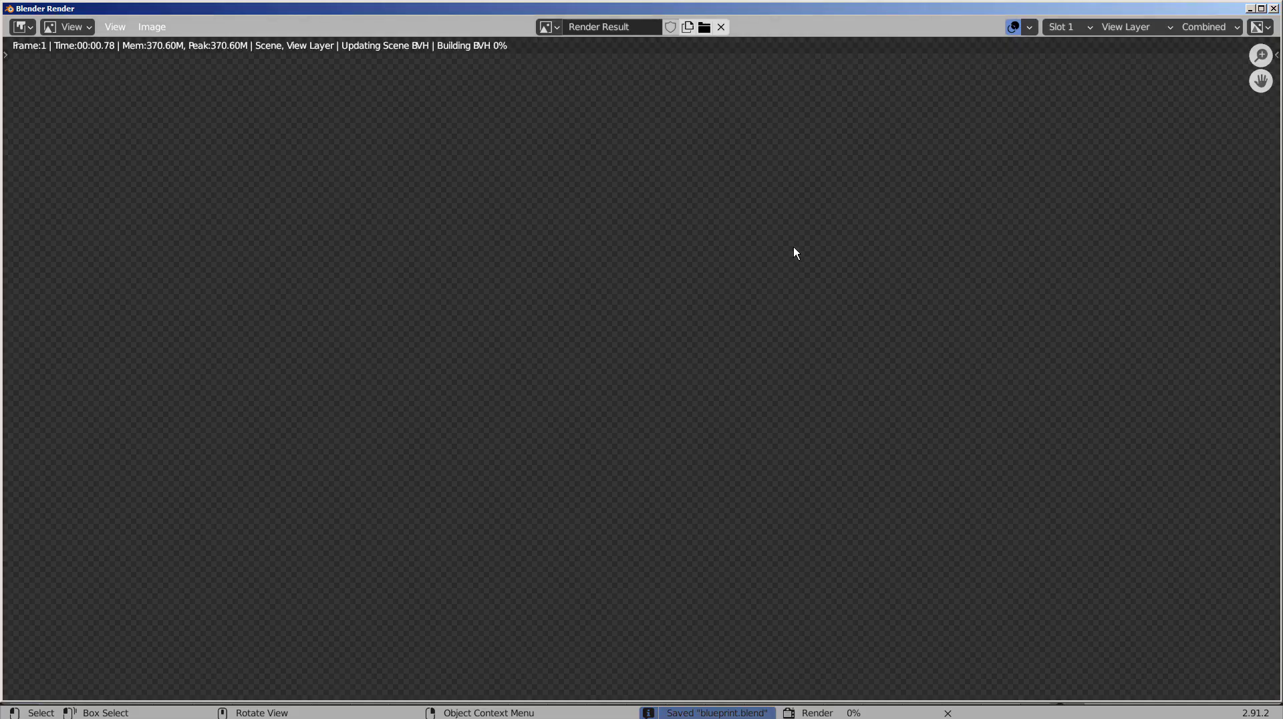